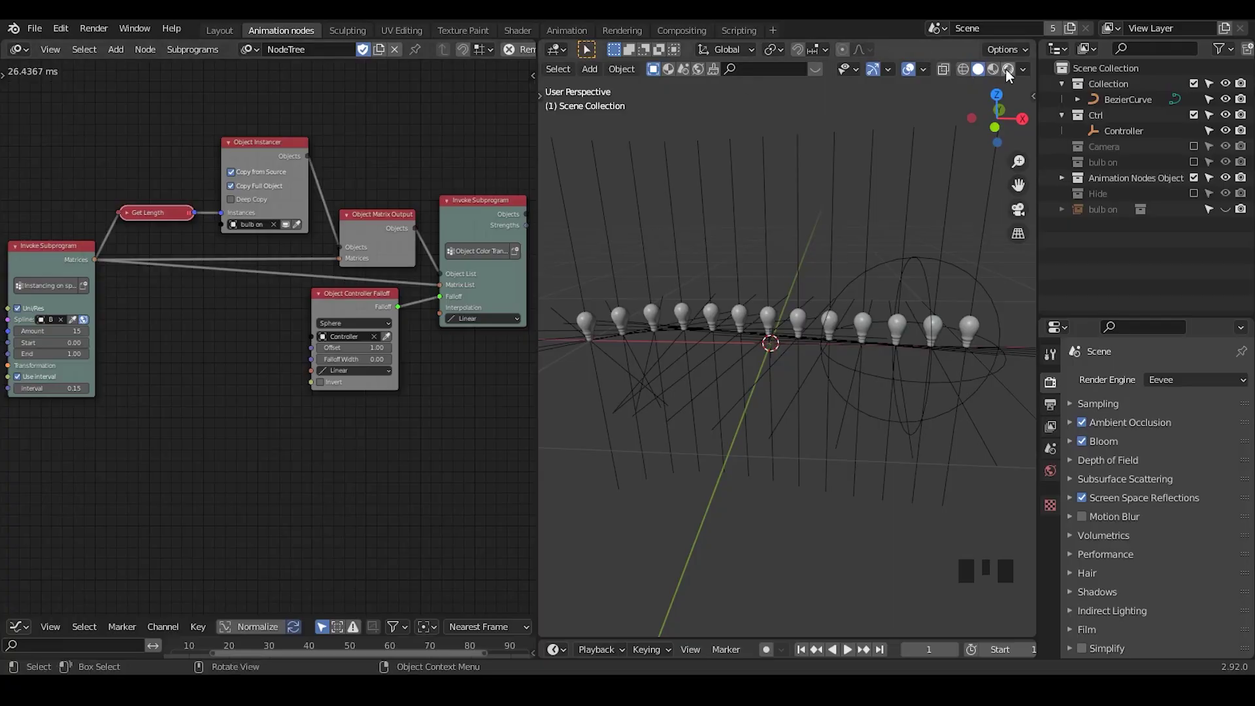
# Select the Controller sphere and test larger and smaller falloff sizes over the bulb row.
pyautogui.click(1013, 74)
pyautogui.click(925, 268)
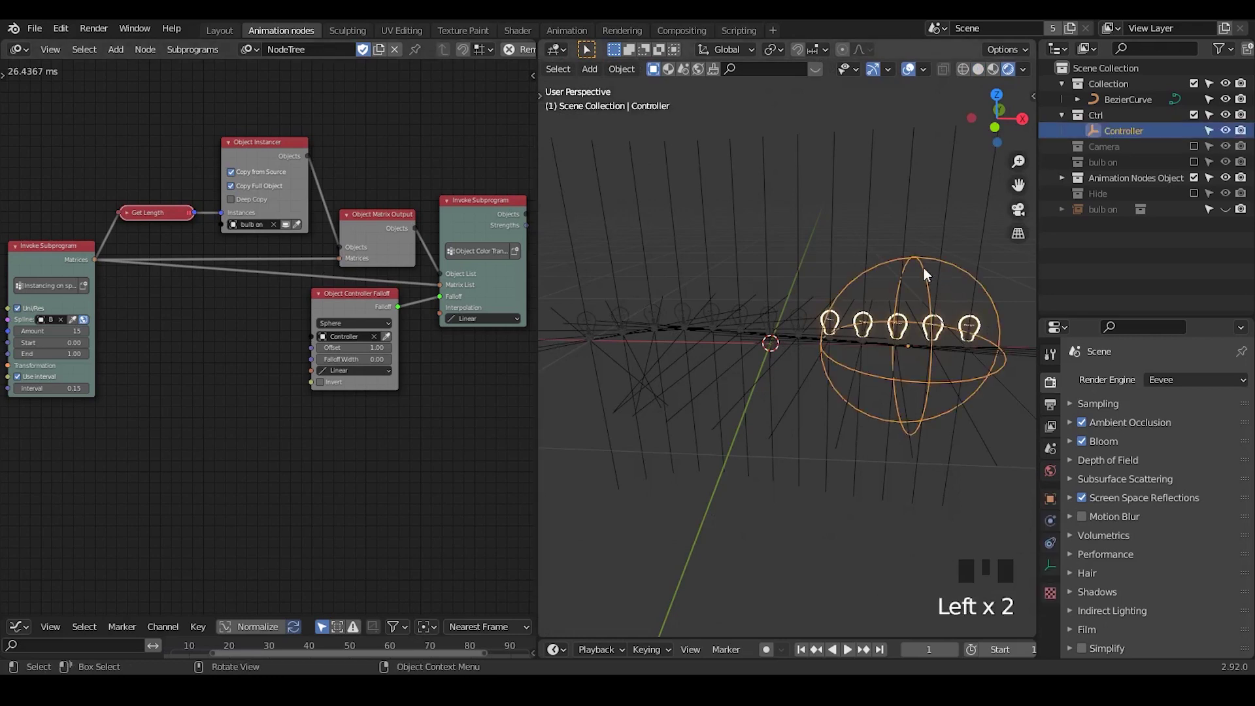
pyautogui.press('g')
pyautogui.press('s')
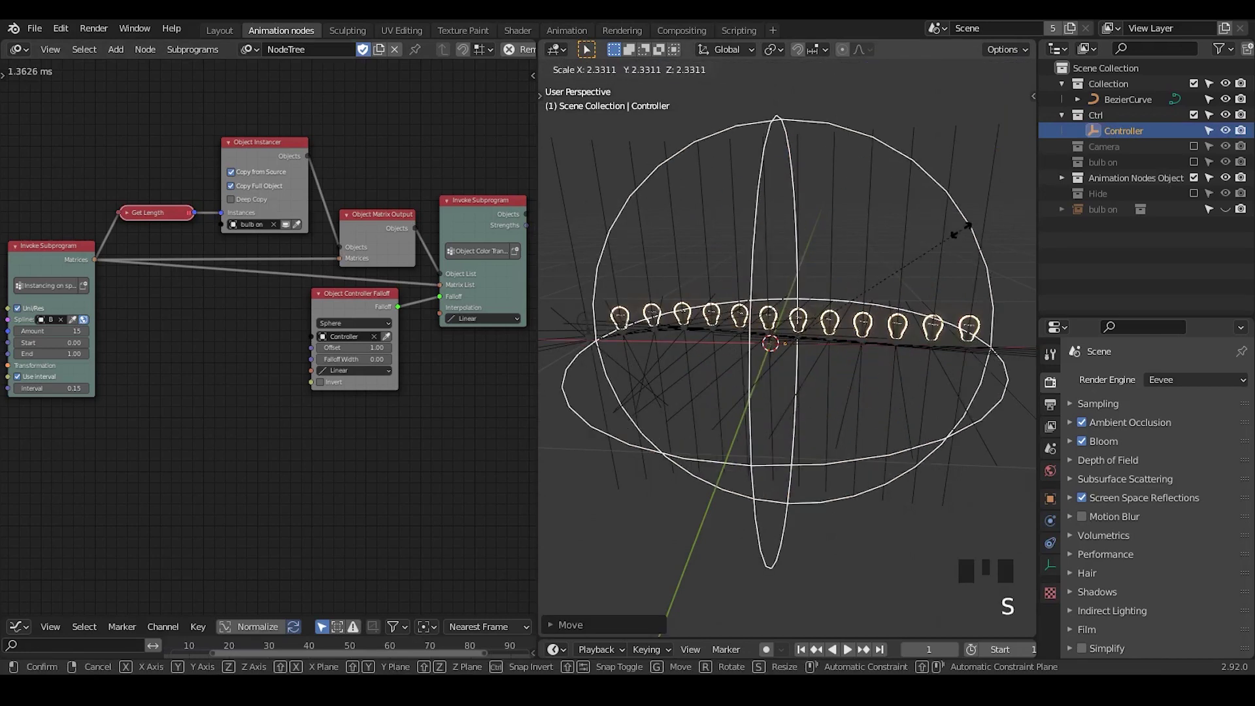
pyautogui.press('g')
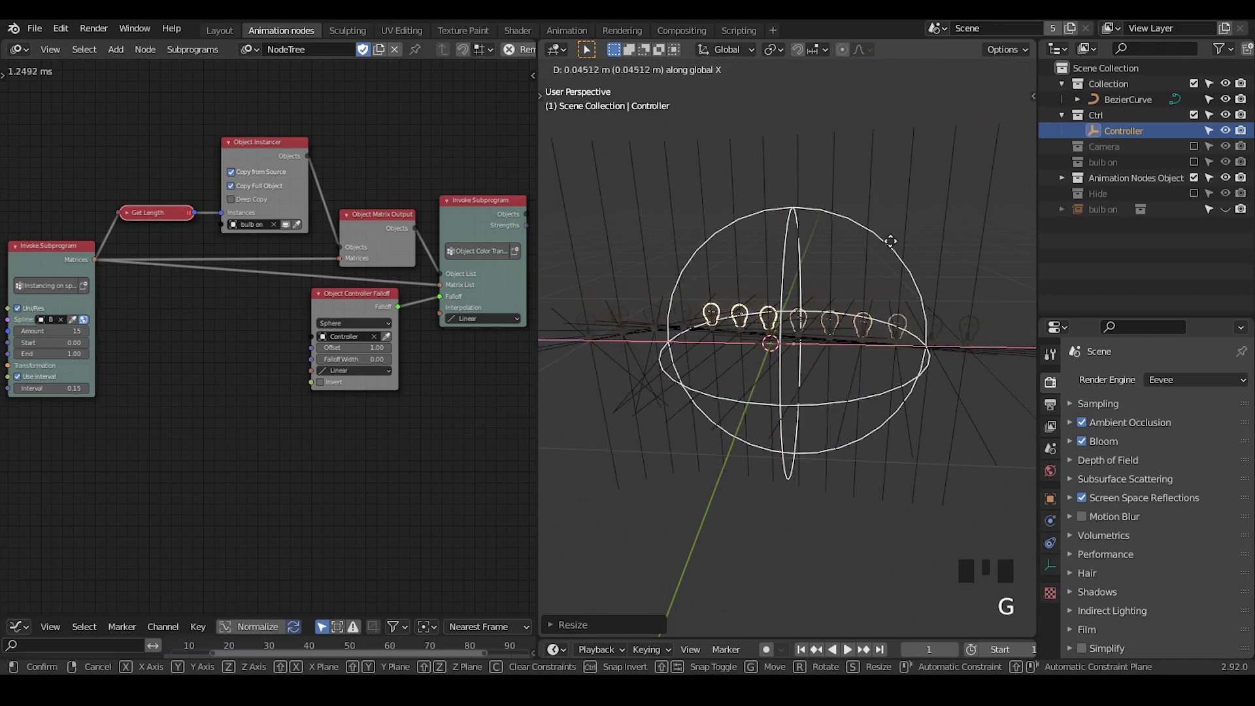
pyautogui.press('g')
# Move and rescale the Controller so its falloff sphere covers only the middle bulbs.
pyautogui.press('g')
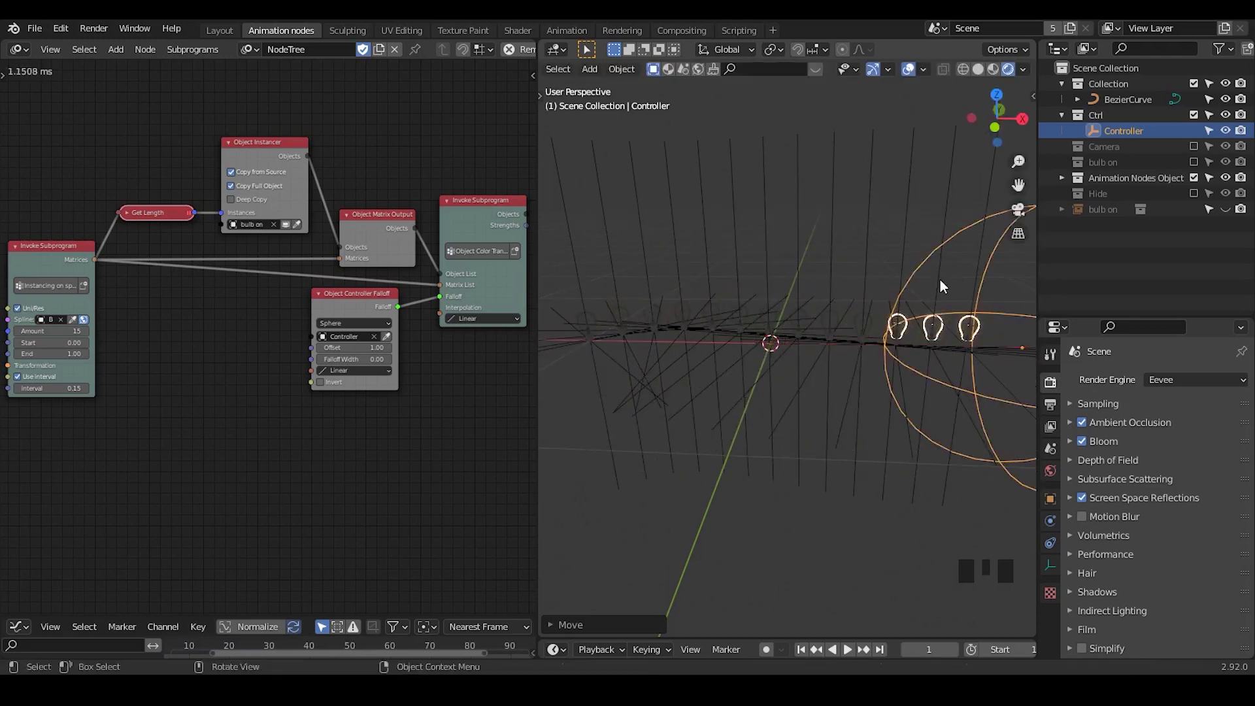
pyautogui.press('s')
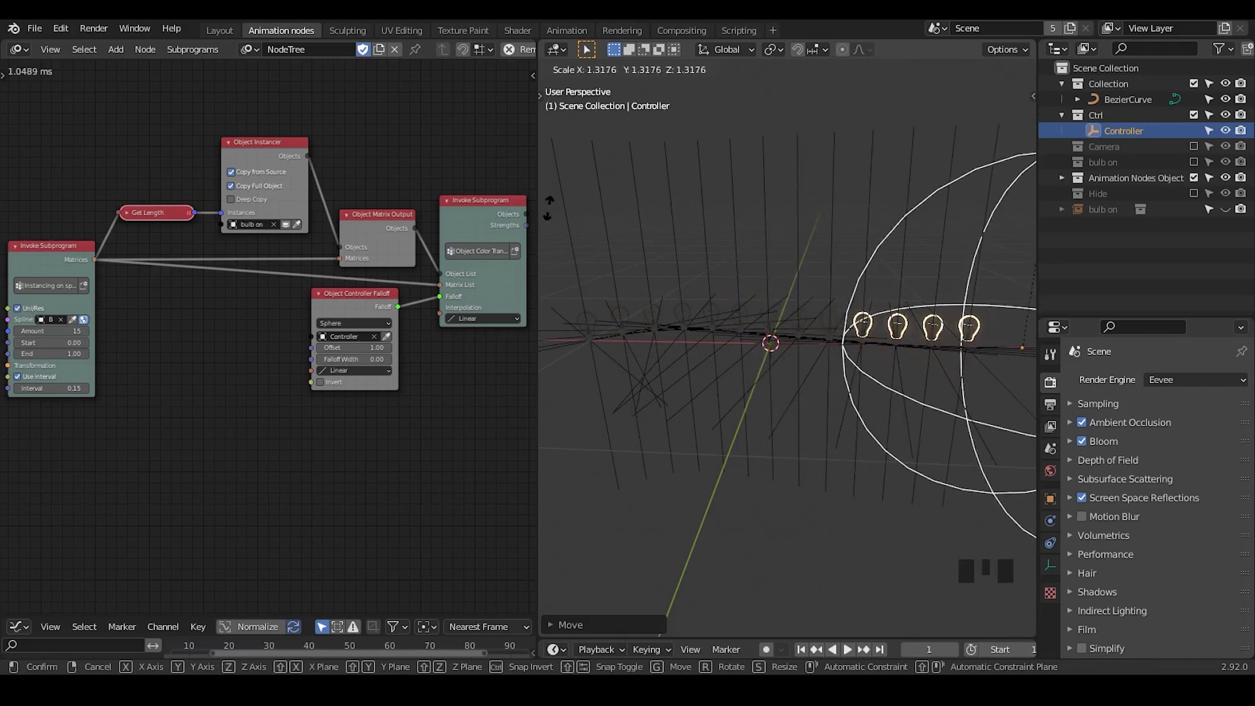
pyautogui.press('g')
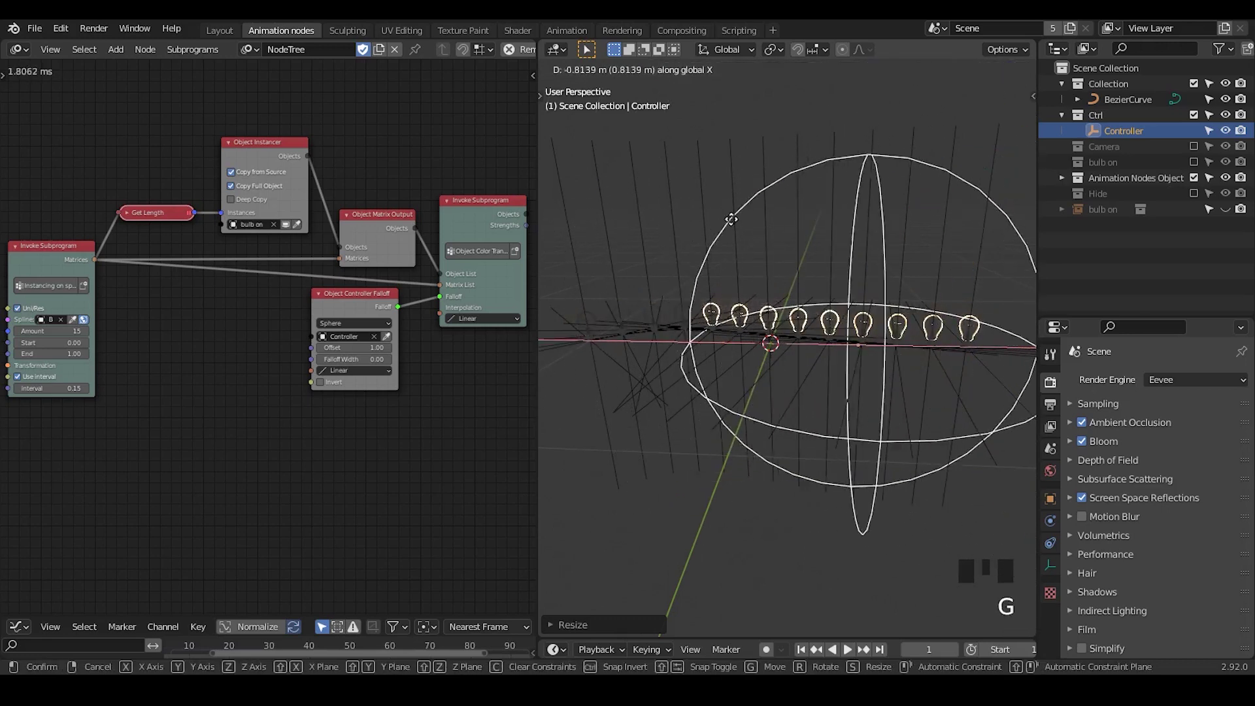
pyautogui.press('s')
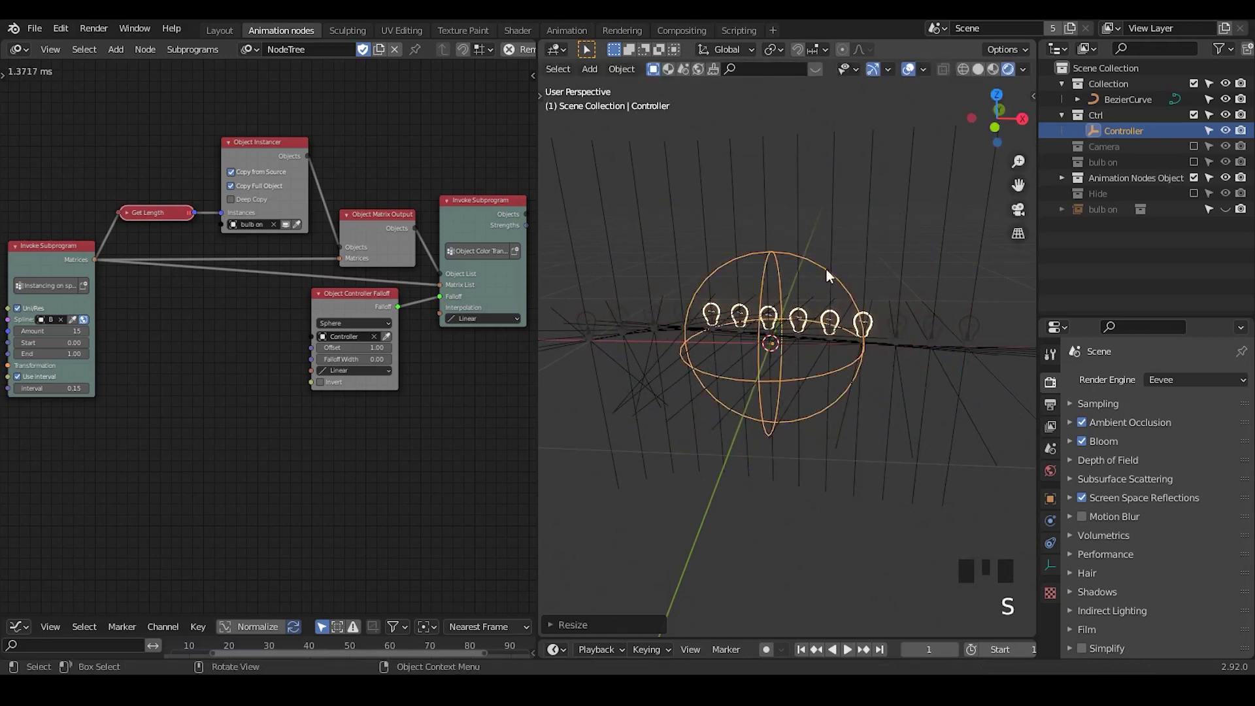
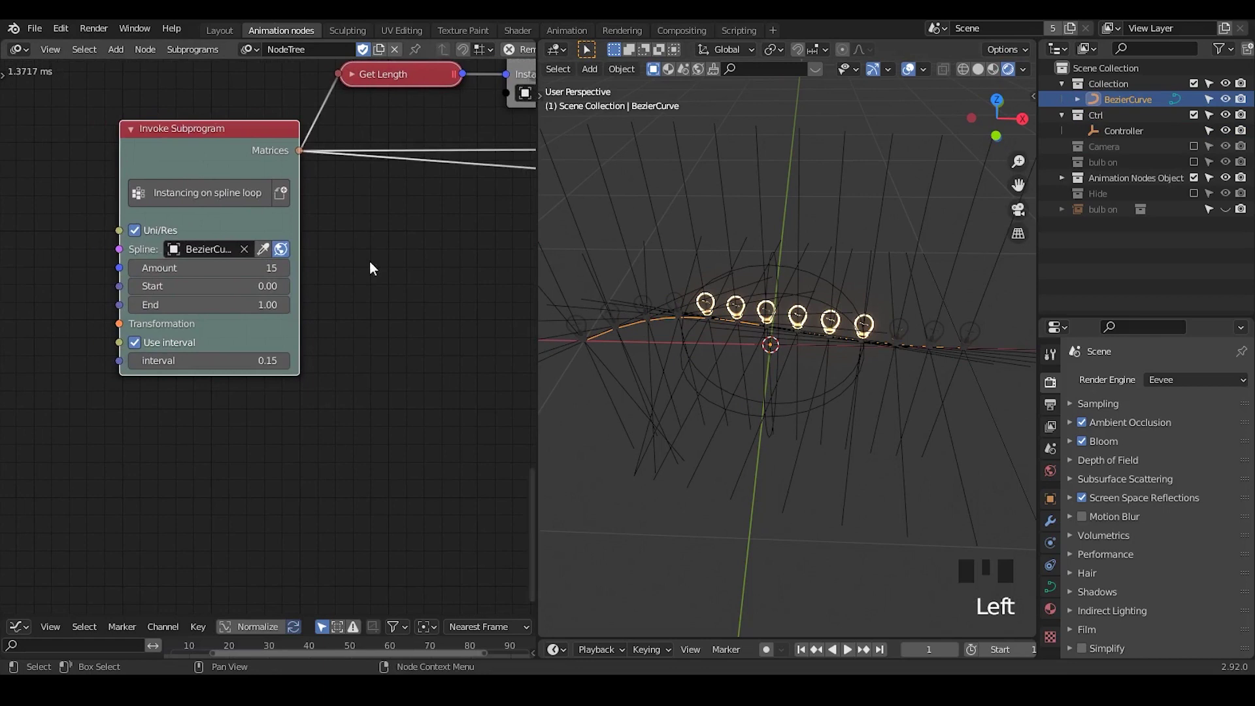
pyautogui.moveTo(759, 338); pyautogui.dragTo(265, 138)
pyautogui.moveTo(265, 138); pyautogui.dragTo(394, 192)
pyautogui.moveTo(395, 193); pyautogui.dragTo(388, 130)
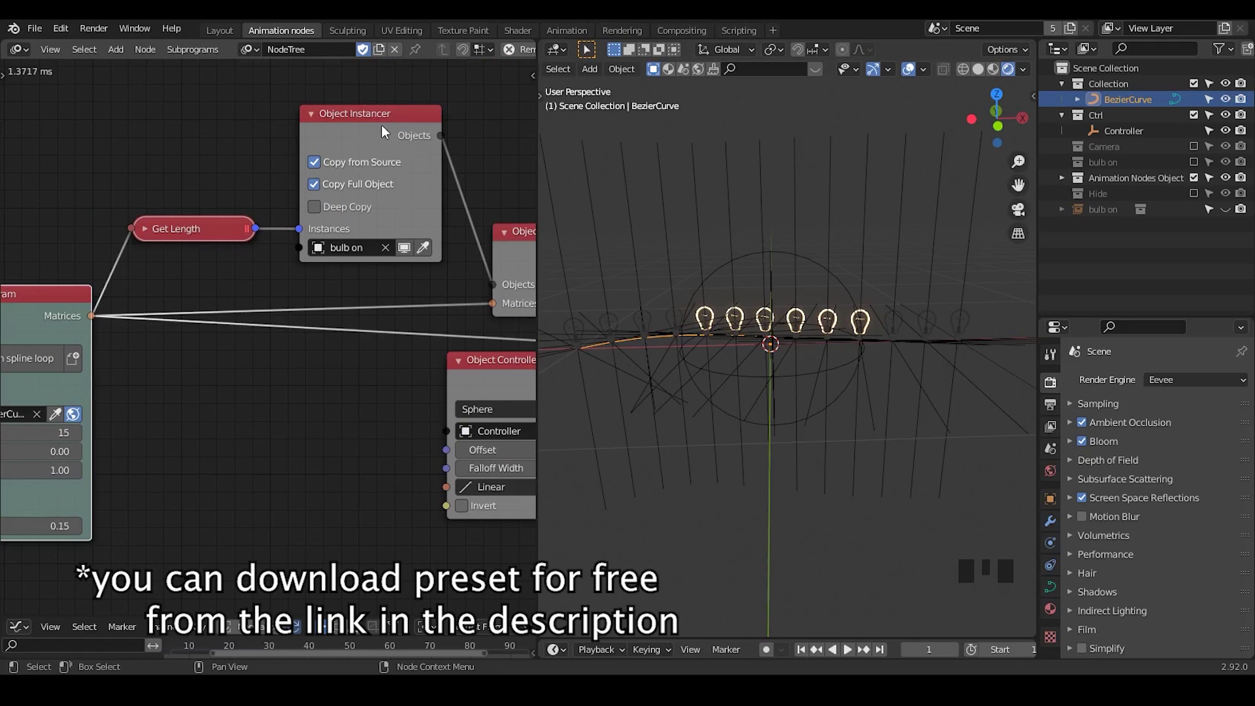
pyautogui.moveTo(421, 281); pyautogui.dragTo(434, 199)
pyautogui.click(434, 199)
pyautogui.moveTo(120, 229); pyautogui.dragTo(412, 121)
pyautogui.click(412, 121)
pyautogui.click(272, 259)
pyautogui.click(399, 119)
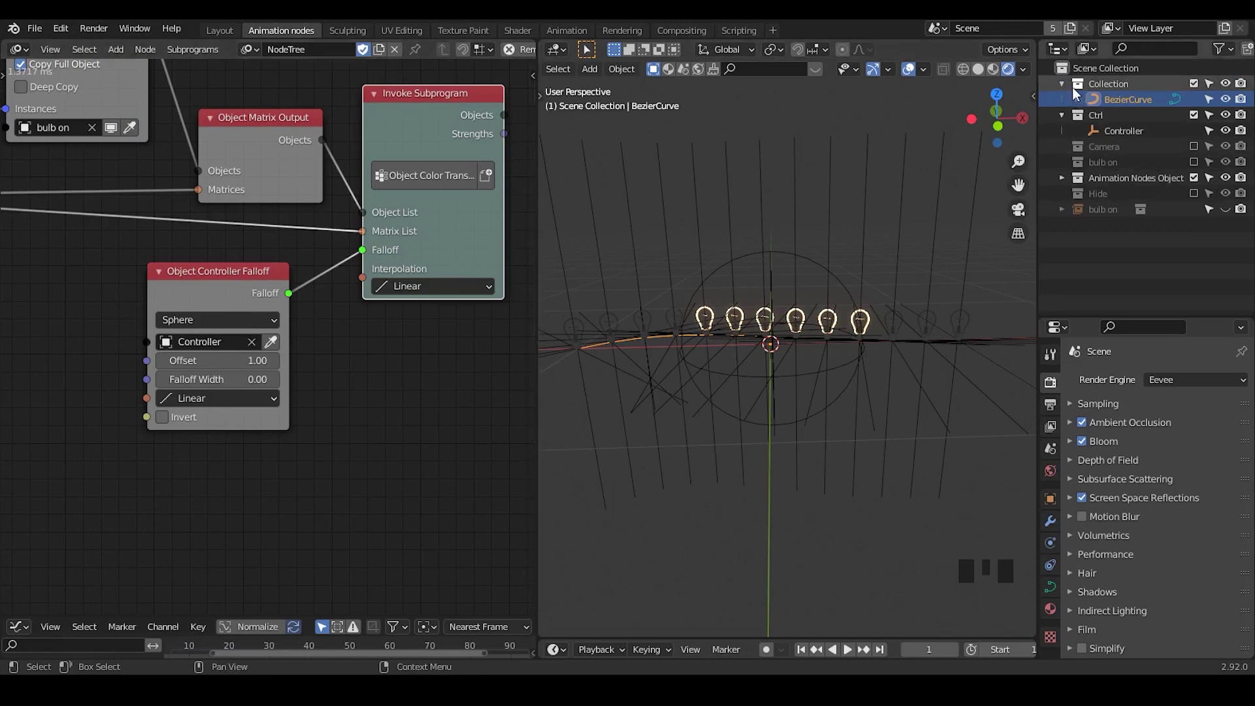
# Exclude the curve, Ctrl, Camera, Animation Nodes Object and Hide collections, and include bulb on.
pyautogui.click(1070, 89)
pyautogui.click(1070, 104)
pyautogui.click(1200, 90)
pyautogui.click(1200, 96)
pyautogui.click(1200, 157)
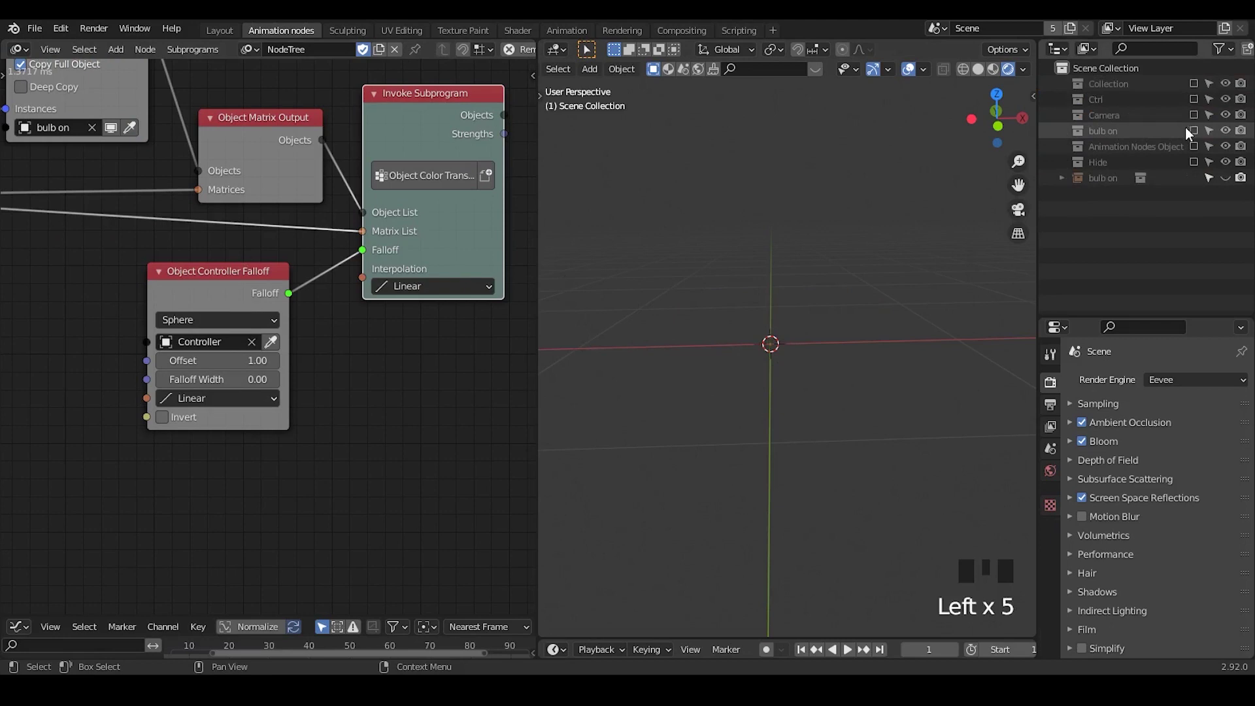
pyautogui.click(1196, 135)
pyautogui.click(1069, 133)
# Inspect the single bulb model and select, then deselect, the whole Ampoule hierarchy.
pyautogui.moveTo(774, 372); pyautogui.dragTo(850, 225)
pyautogui.click(850, 224)
pyautogui.click(858, 252)
pyautogui.click(862, 199)
pyautogui.click(854, 254)
pyautogui.click(802, 313)
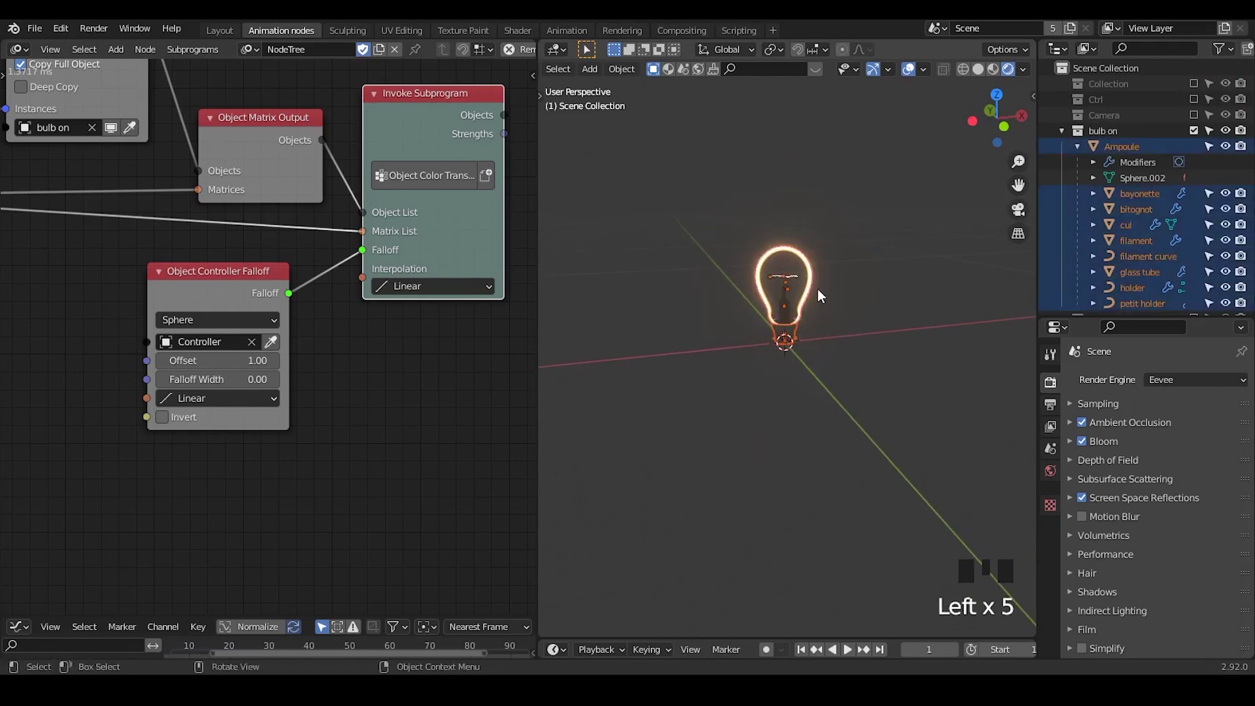
pyautogui.doubleClick(698, 426)
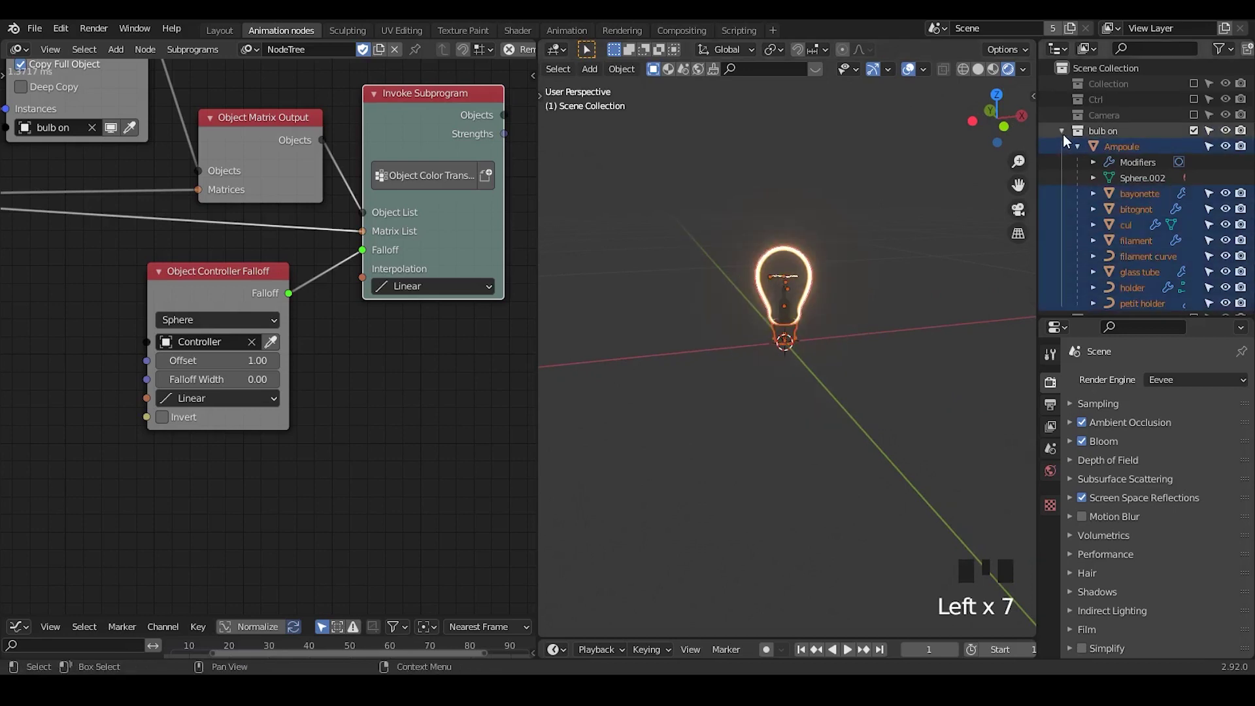
pyautogui.click(842, 224)
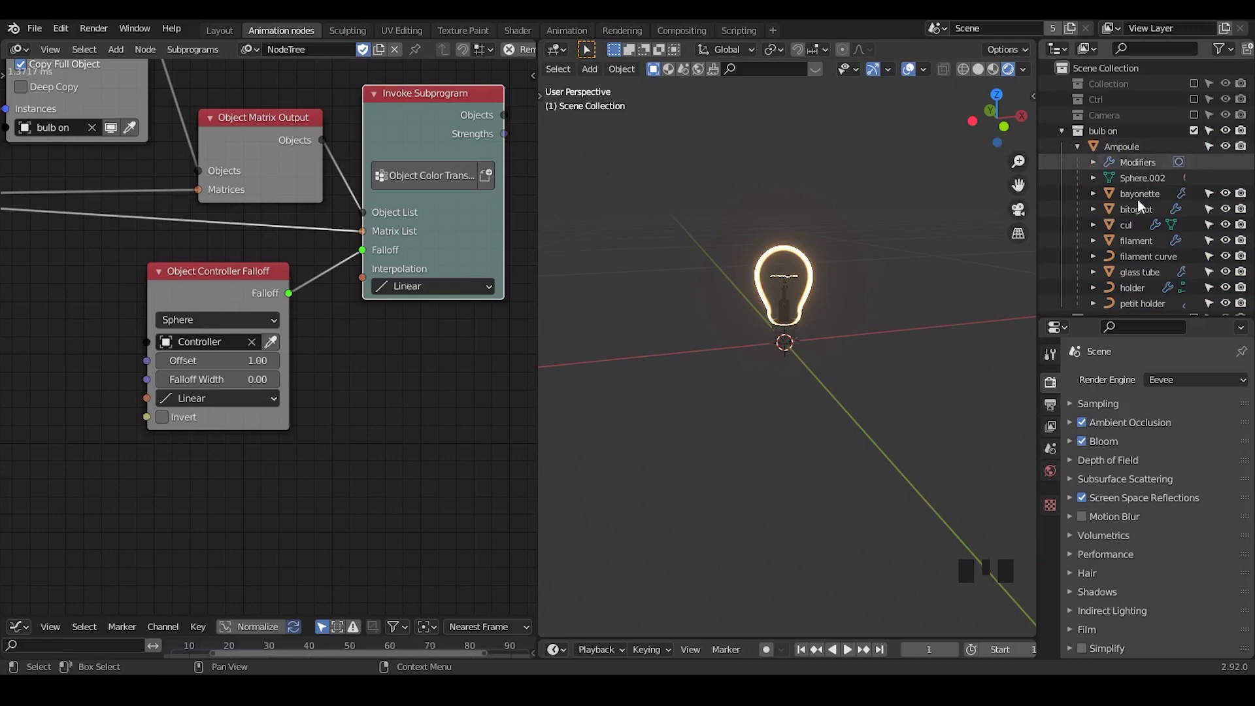
# Collapse and re-exclude the bulb on collection, then select the bulb on instance empty at the origin.
pyautogui.click(1145, 298)
pyautogui.click(1124, 162)
pyautogui.click(1129, 263)
pyautogui.click(1072, 140)
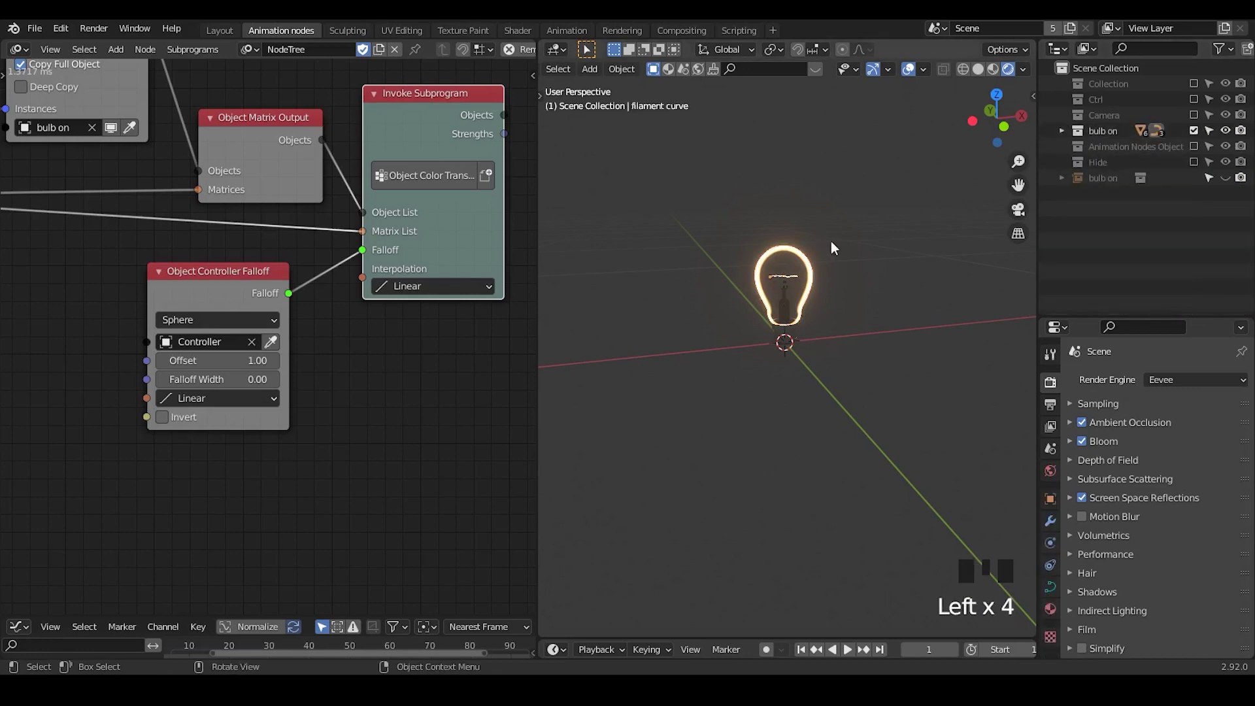
pyautogui.click(1109, 141)
pyautogui.moveTo(1109, 142); pyautogui.dragTo(1197, 138)
pyautogui.click(1197, 138)
pyautogui.click(1231, 185)
pyautogui.click(1121, 185)
pyautogui.moveTo(846, 342); pyautogui.dragTo(1054, 572)
pyautogui.click(1054, 572)
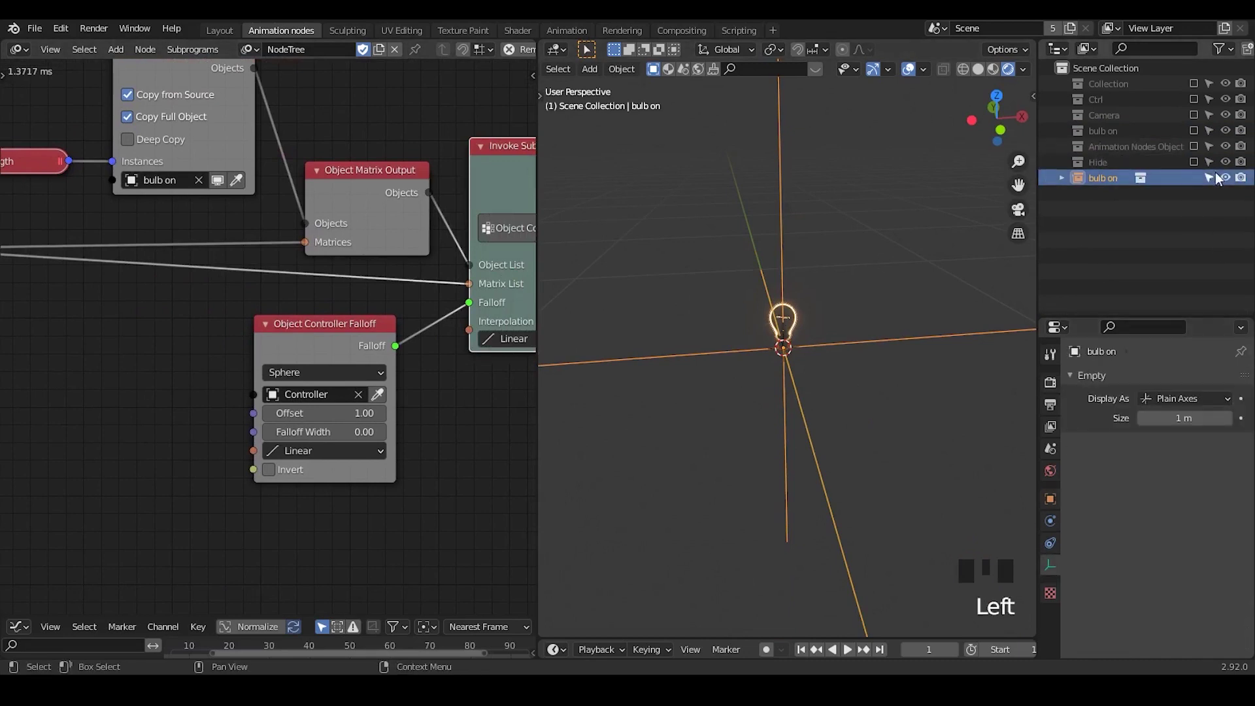
# Re-include the Animation Nodes Object collection and inspect the instanced lines along the curve.
pyautogui.moveTo(814, 326); pyautogui.dragTo(787, 331)
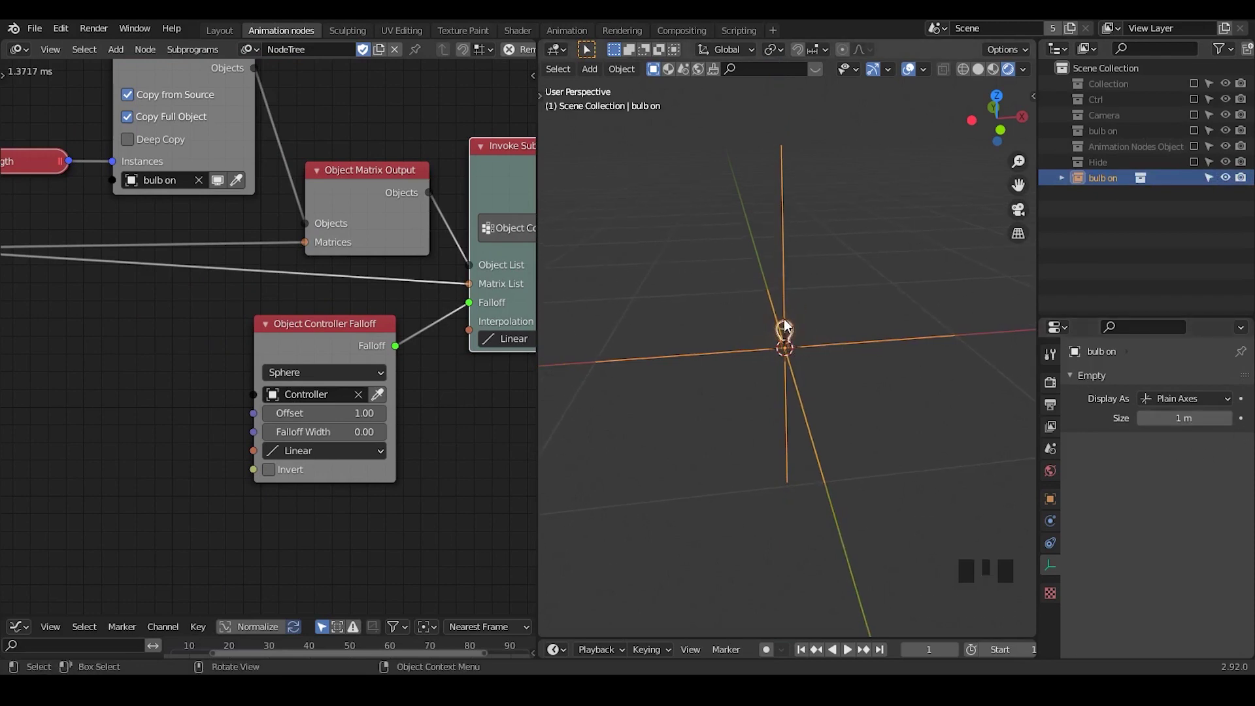
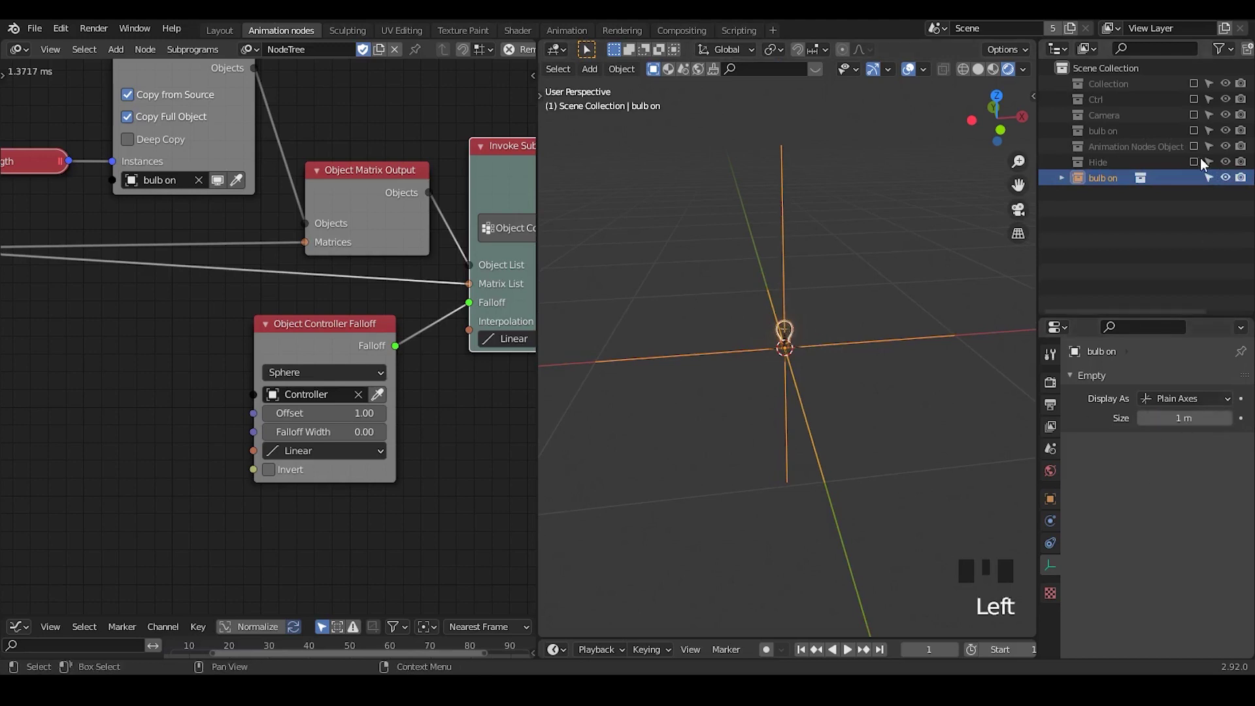
pyautogui.click(1199, 151)
pyautogui.moveTo(771, 297); pyautogui.dragTo(552, 181)
pyautogui.moveTo(552, 182); pyautogui.dragTo(601, 188)
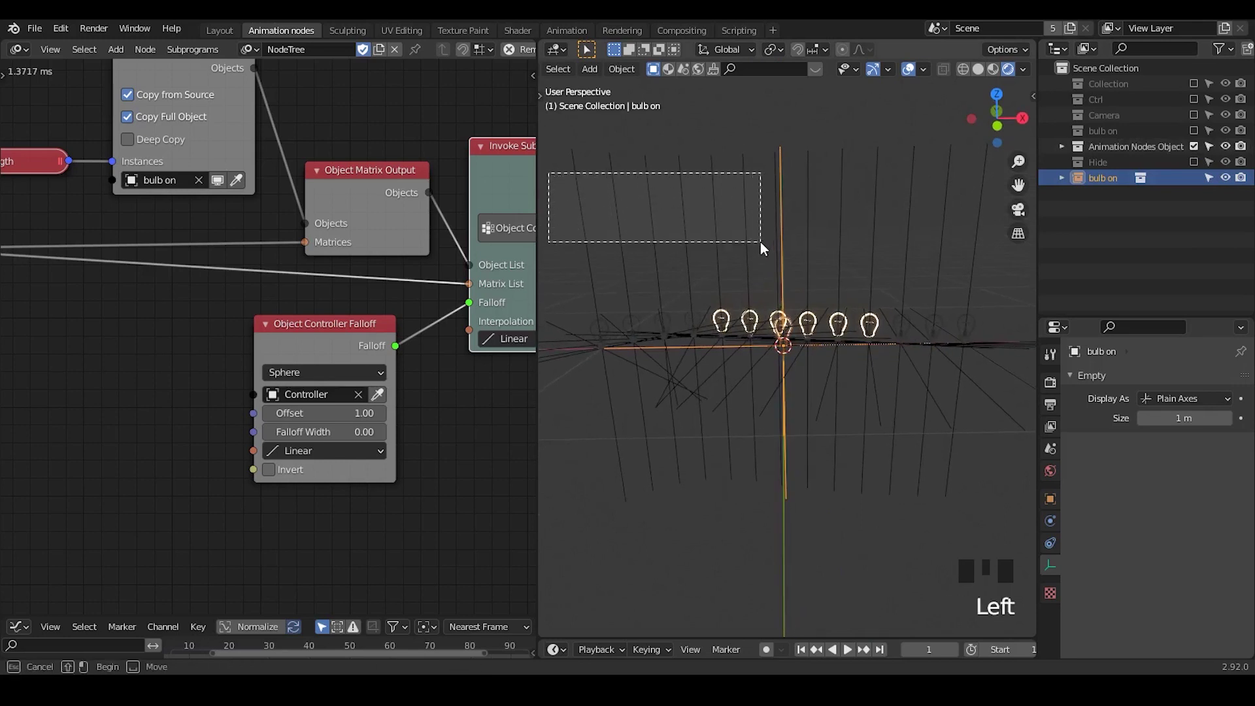
pyautogui.click(752, 145)
pyautogui.moveTo(756, 129); pyautogui.dragTo(705, 204)
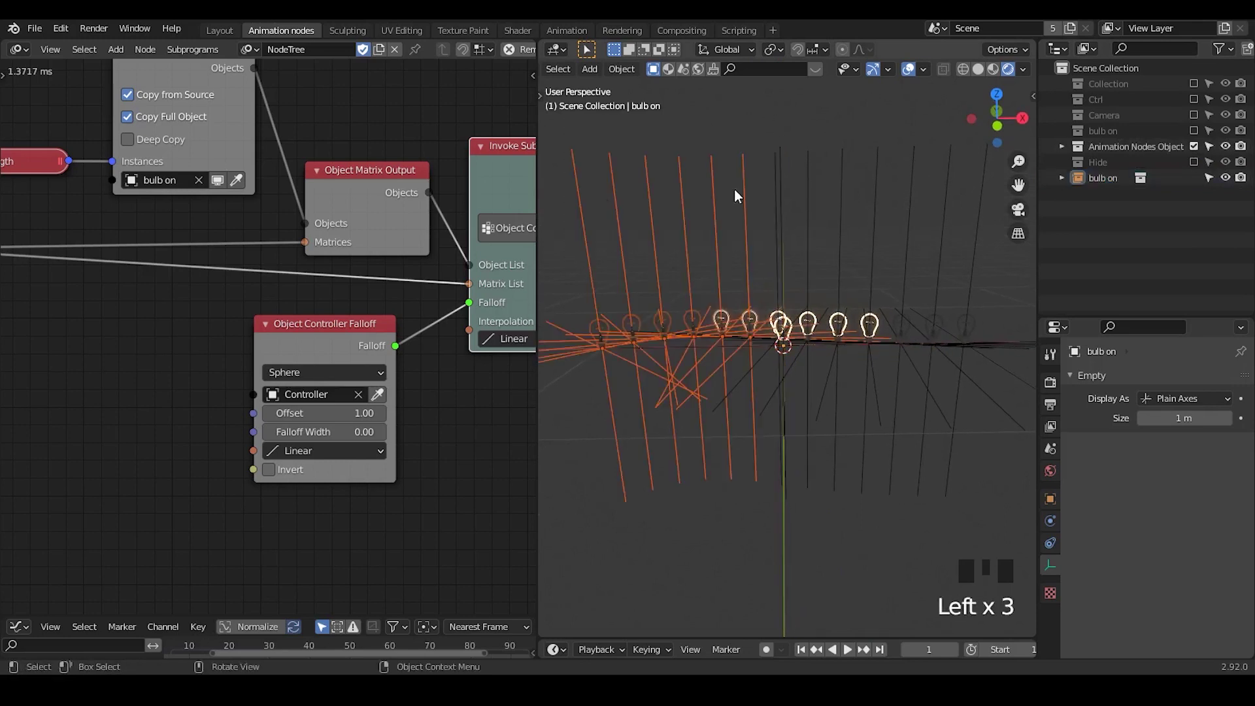
pyautogui.click(698, 134)
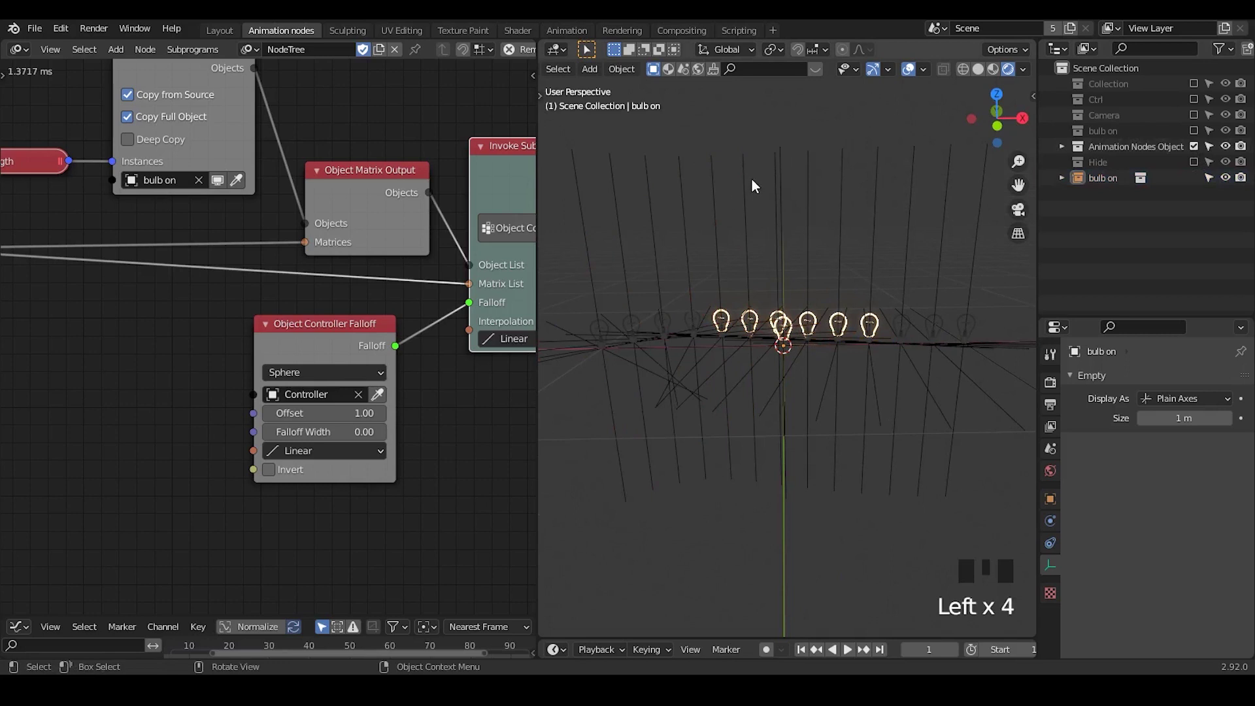
# Toggle viewport overlays and reduce the bulb on empty's display Size to 0.1 m.
pyautogui.click(913, 79)
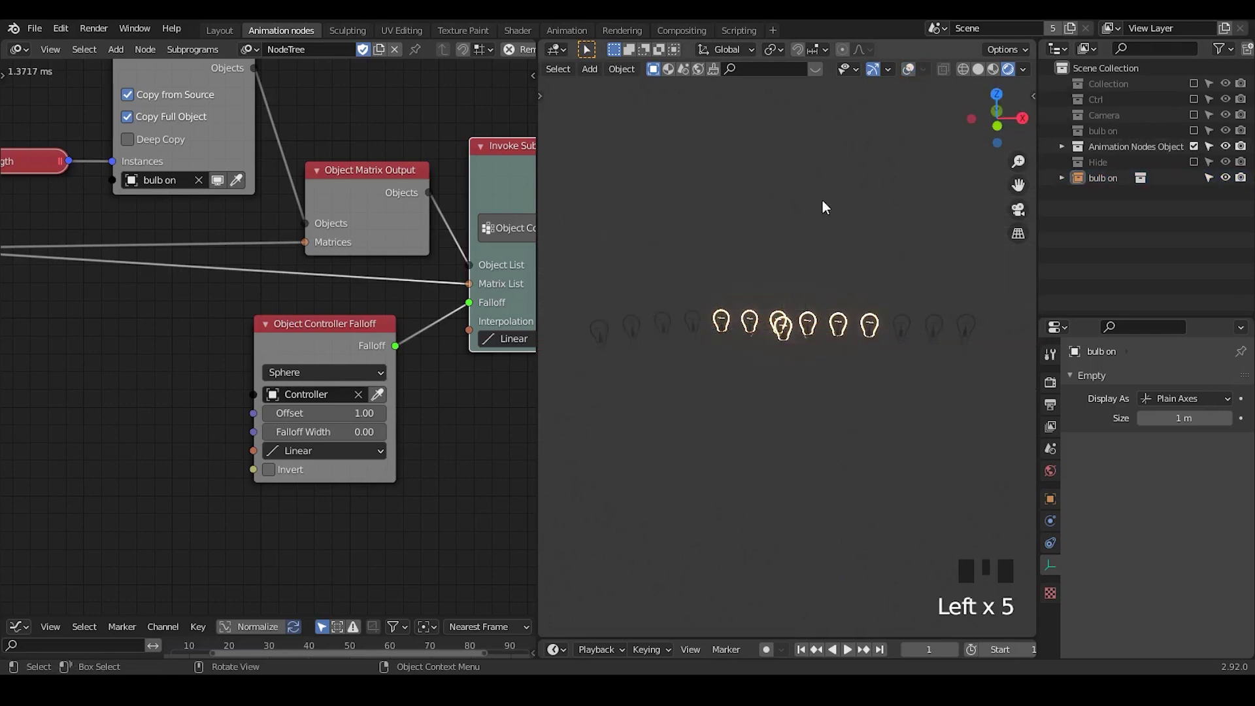
pyautogui.click(916, 70)
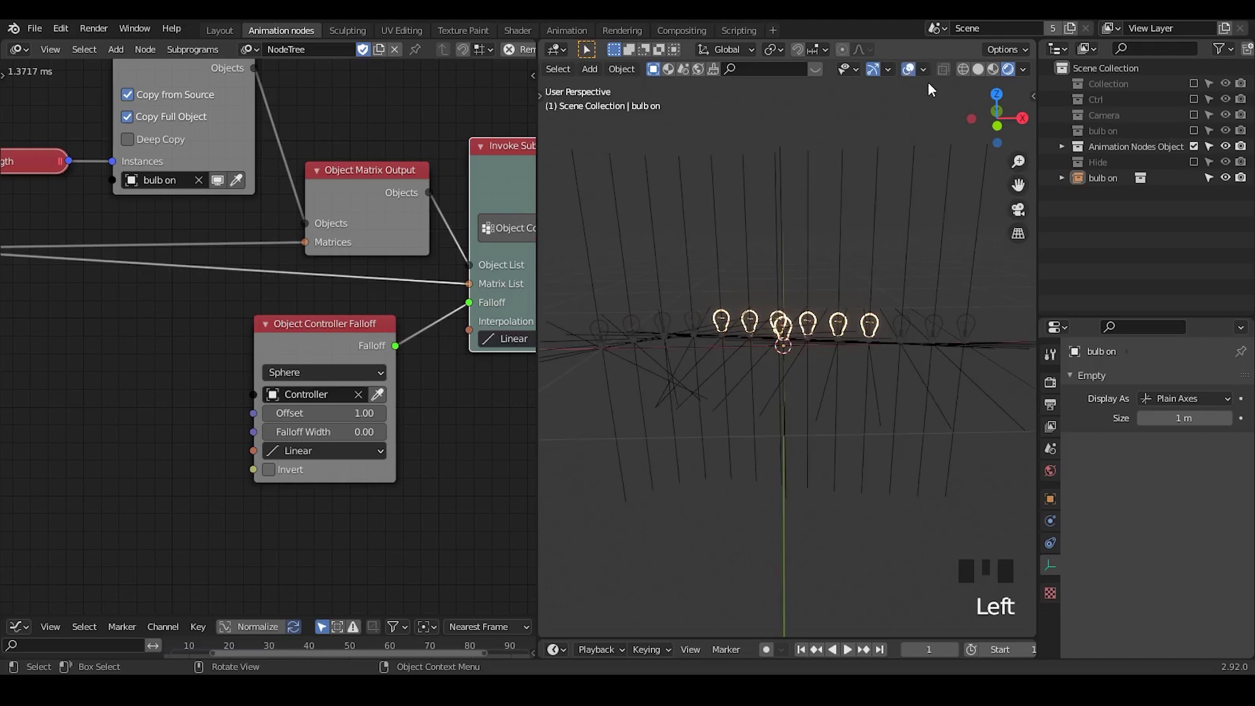
pyautogui.click(913, 71)
pyautogui.click(912, 79)
pyautogui.moveTo(924, 79); pyautogui.dragTo(912, 80)
pyautogui.click(912, 79)
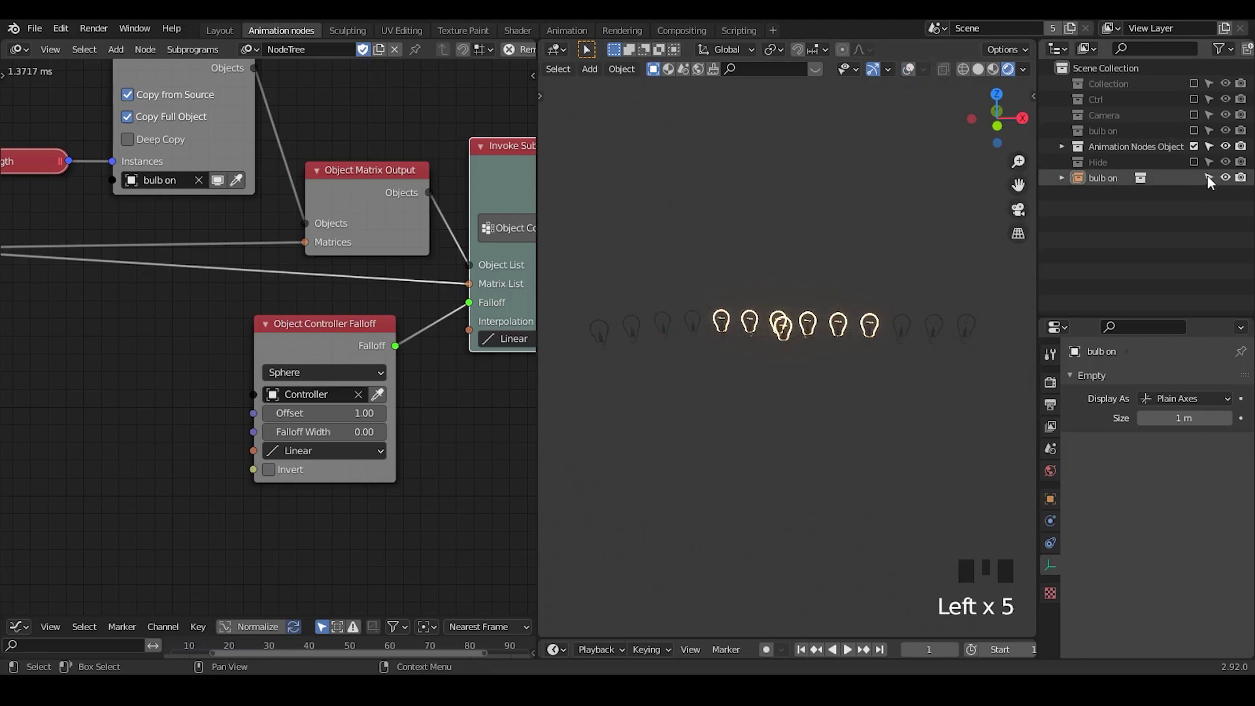
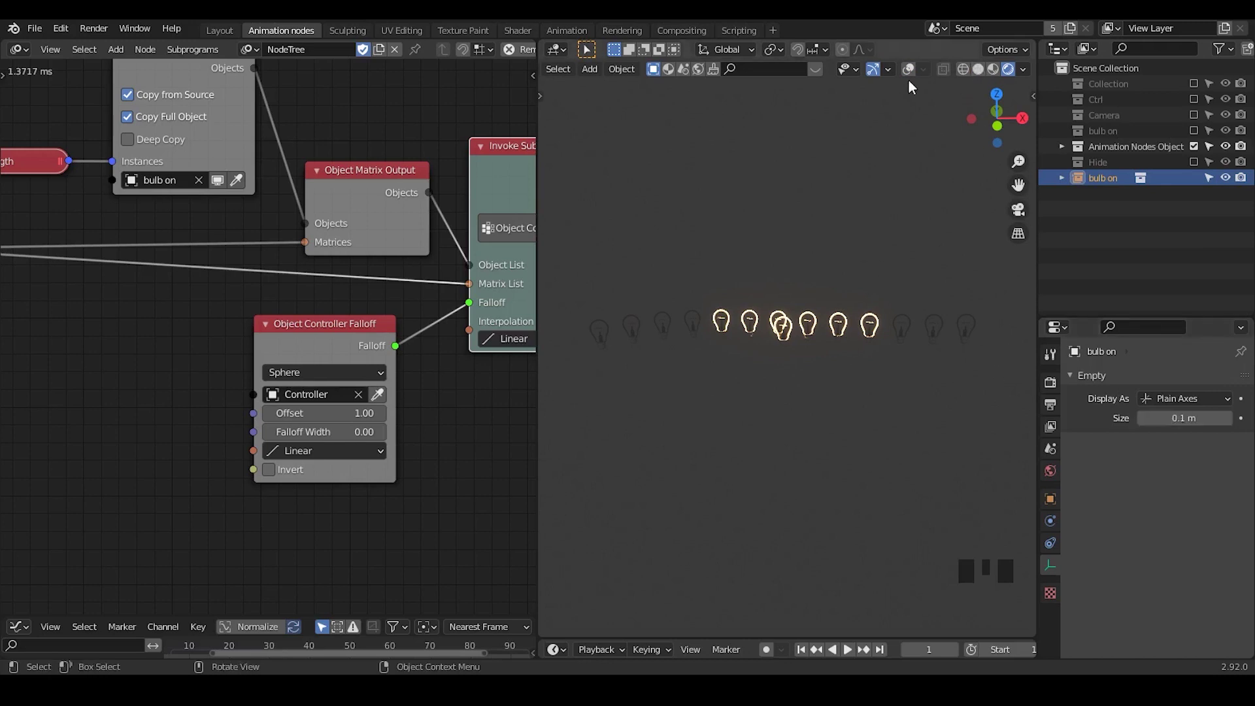
pyautogui.click(914, 76)
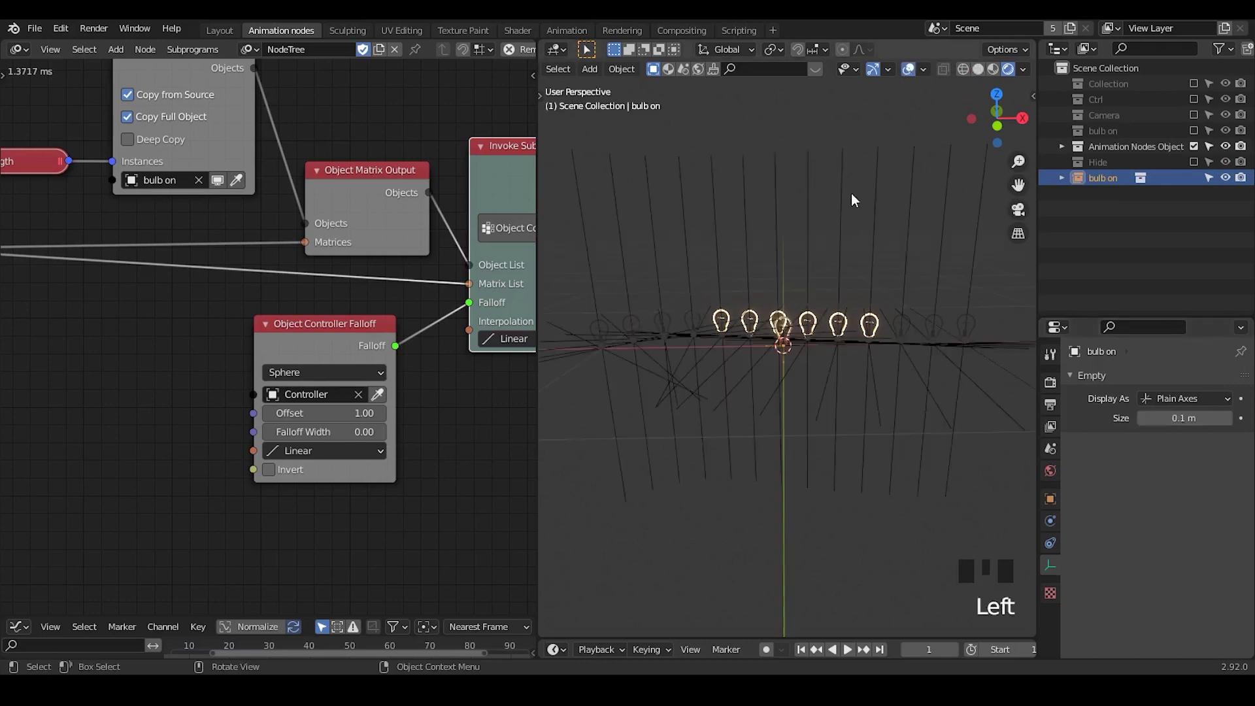
# Change the Object Instancer so it no longer copies full objects, leaving bare empties on the curve.
pyautogui.moveTo(178, 222); pyautogui.dragTo(231, 163)
pyautogui.click(230, 164)
pyautogui.click(225, 166)
pyautogui.moveTo(708, 380); pyautogui.dragTo(835, 484)
pyautogui.moveTo(834, 510); pyautogui.dragTo(234, 160)
pyautogui.click(235, 161)
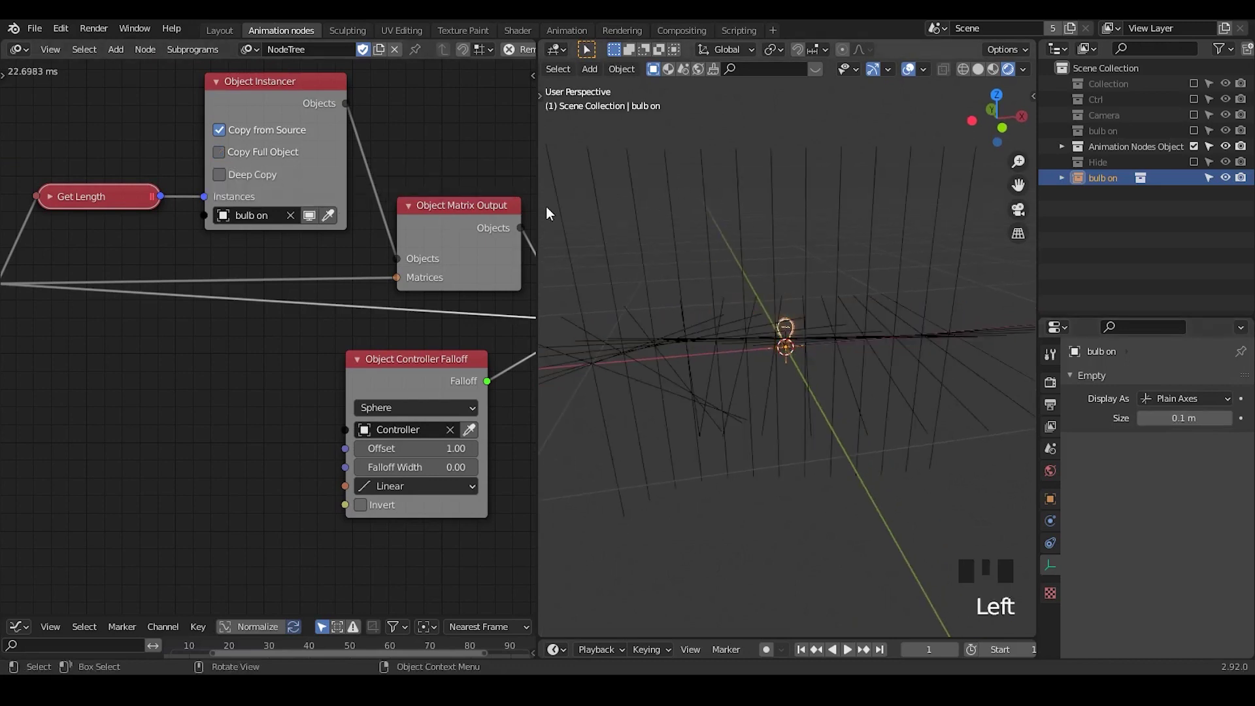
# Restore full-object copies in the instancer and make the Ctrl controller collection visible.
pyautogui.click(552, 206)
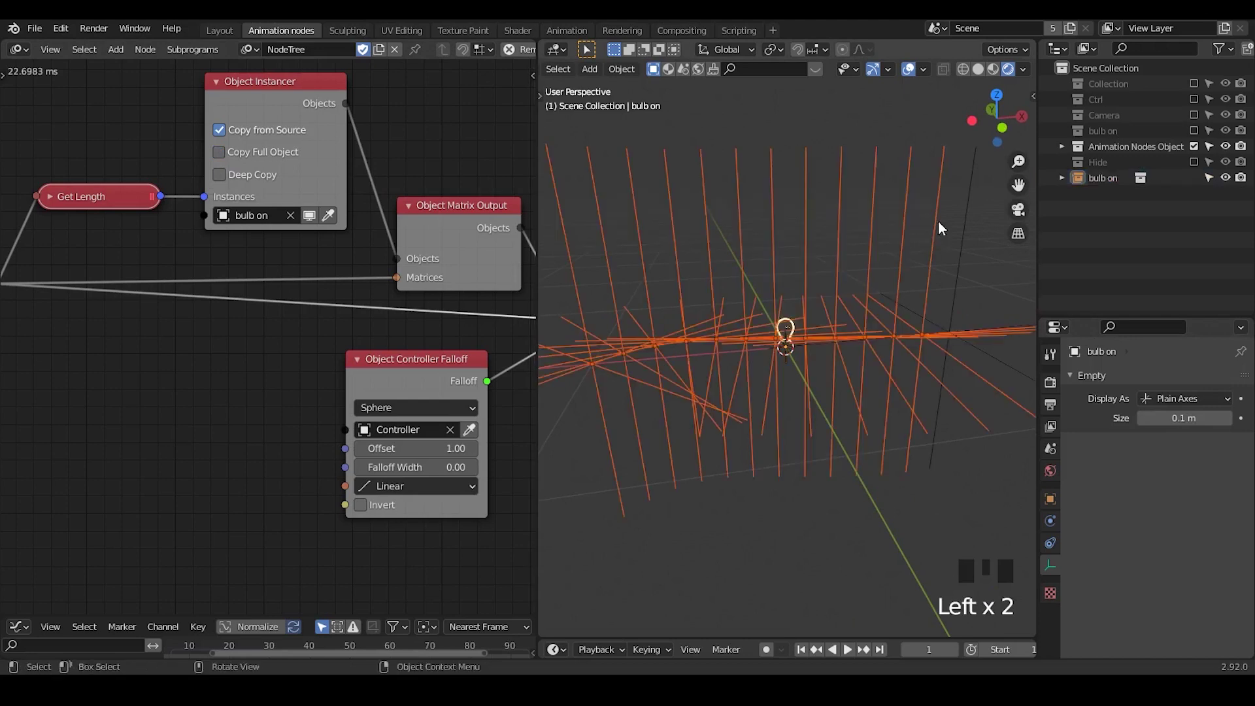
pyautogui.click(877, 113)
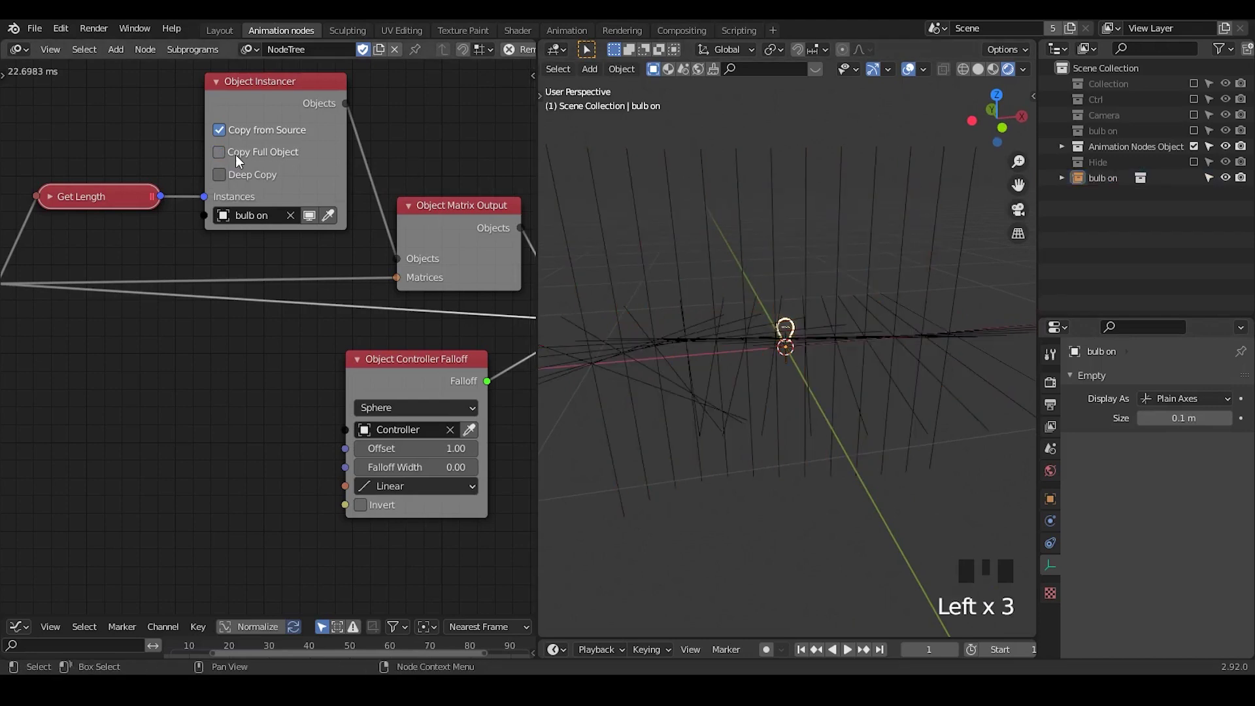
pyautogui.click(241, 160)
pyautogui.click(802, 240)
pyautogui.moveTo(745, 422); pyautogui.dragTo(760, 432)
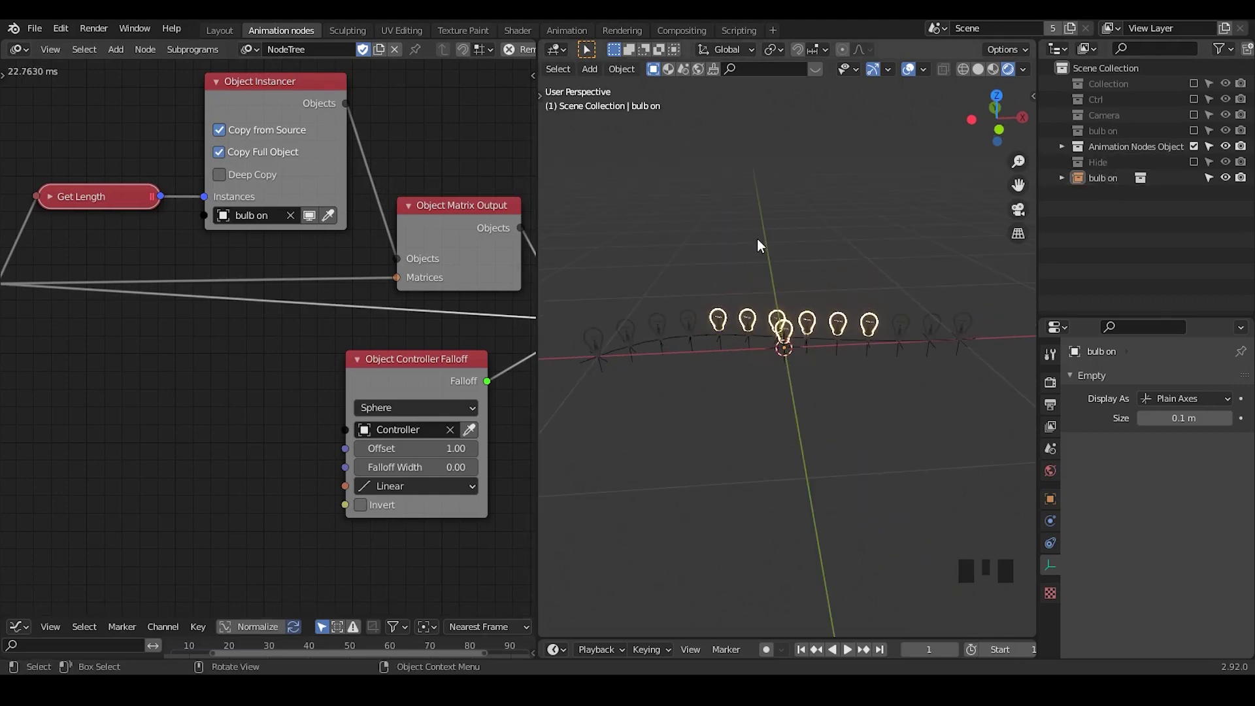
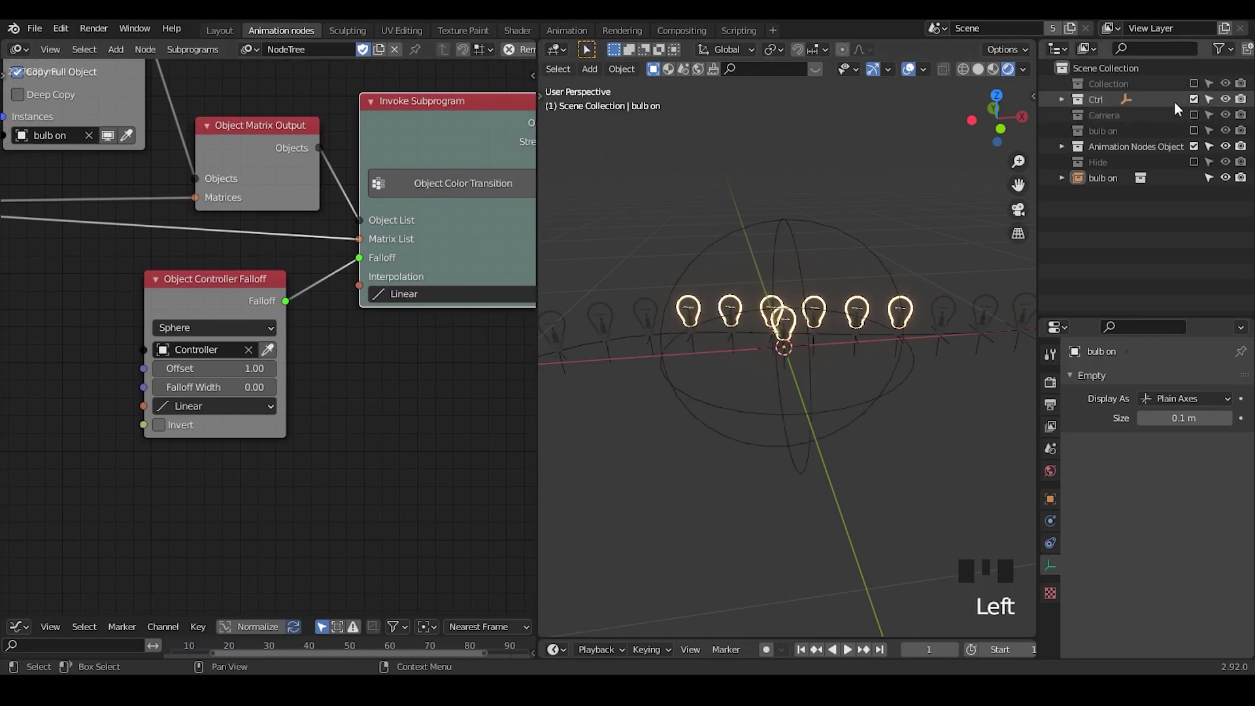
# Toggle the controller collection's visibility and select the spherical Controller.
pyautogui.click(1203, 102)
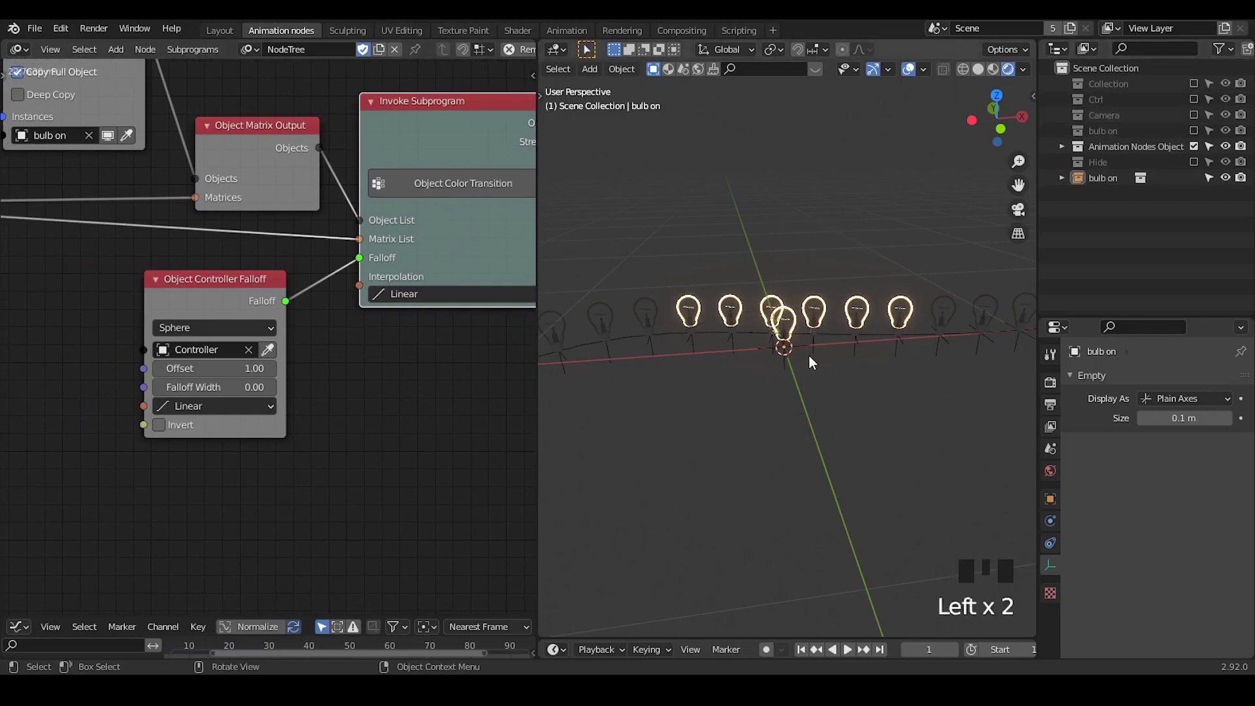
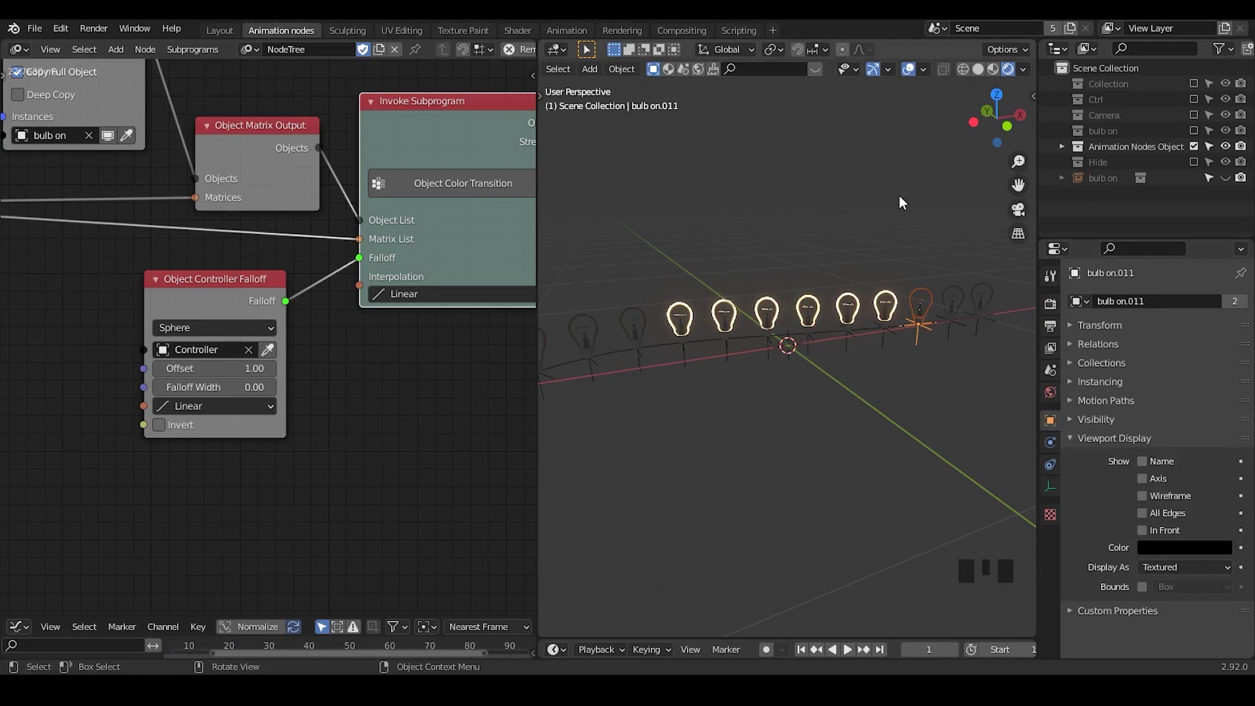
pyautogui.click(1198, 101)
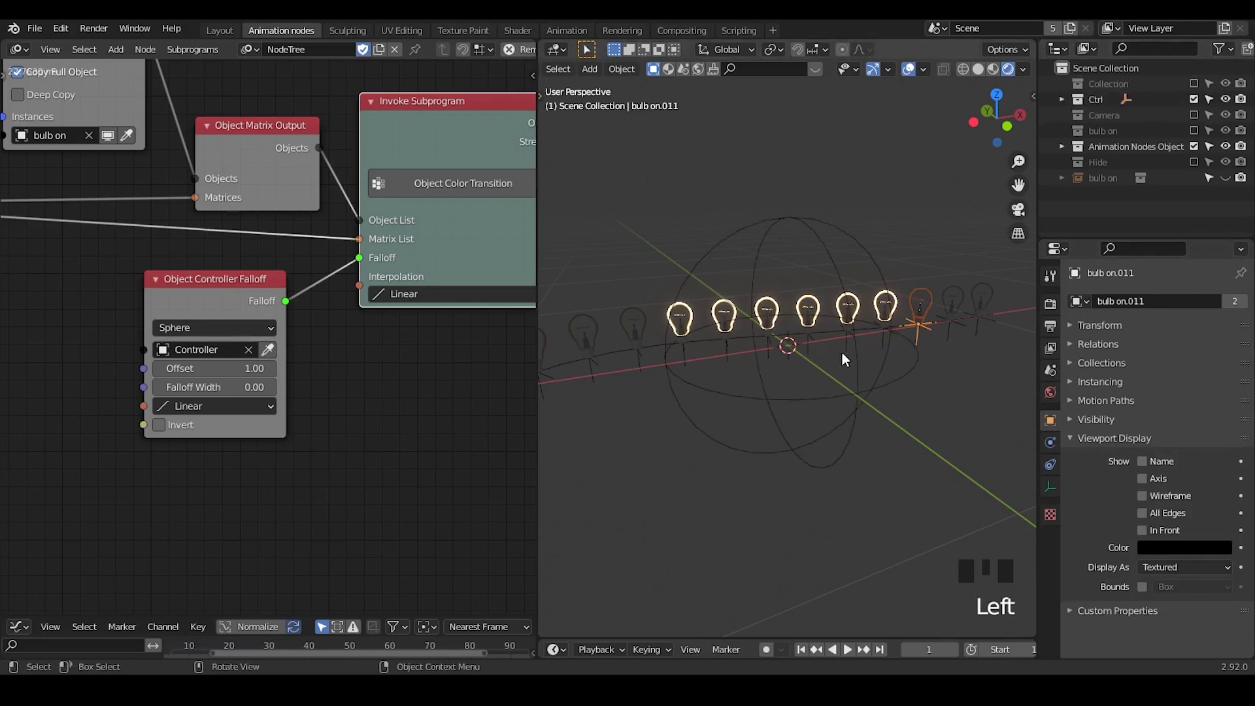
pyautogui.click(956, 346)
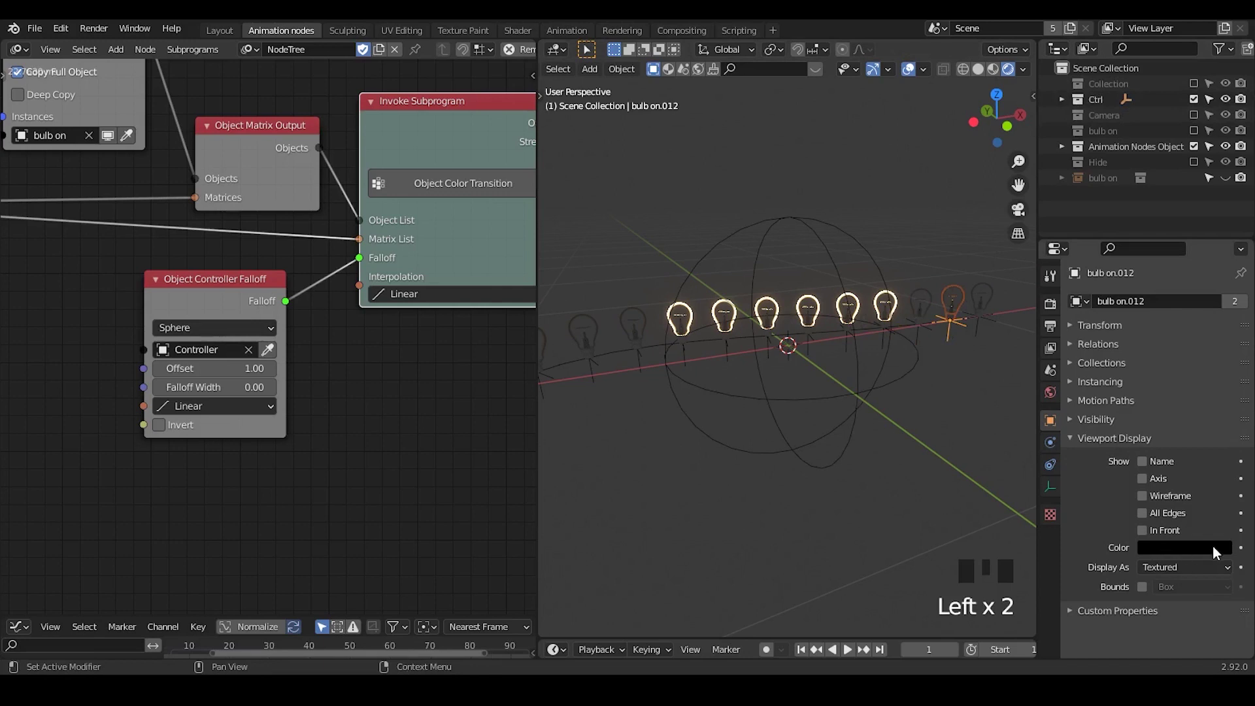
pyautogui.click(885, 267)
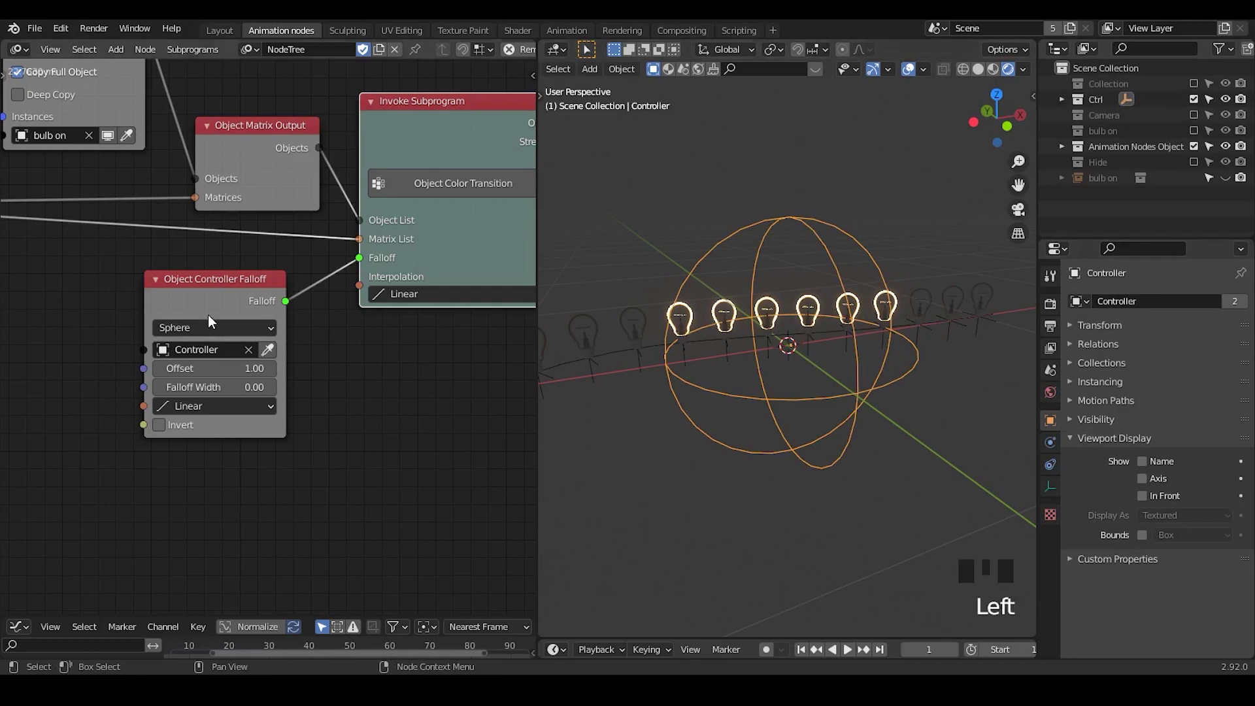
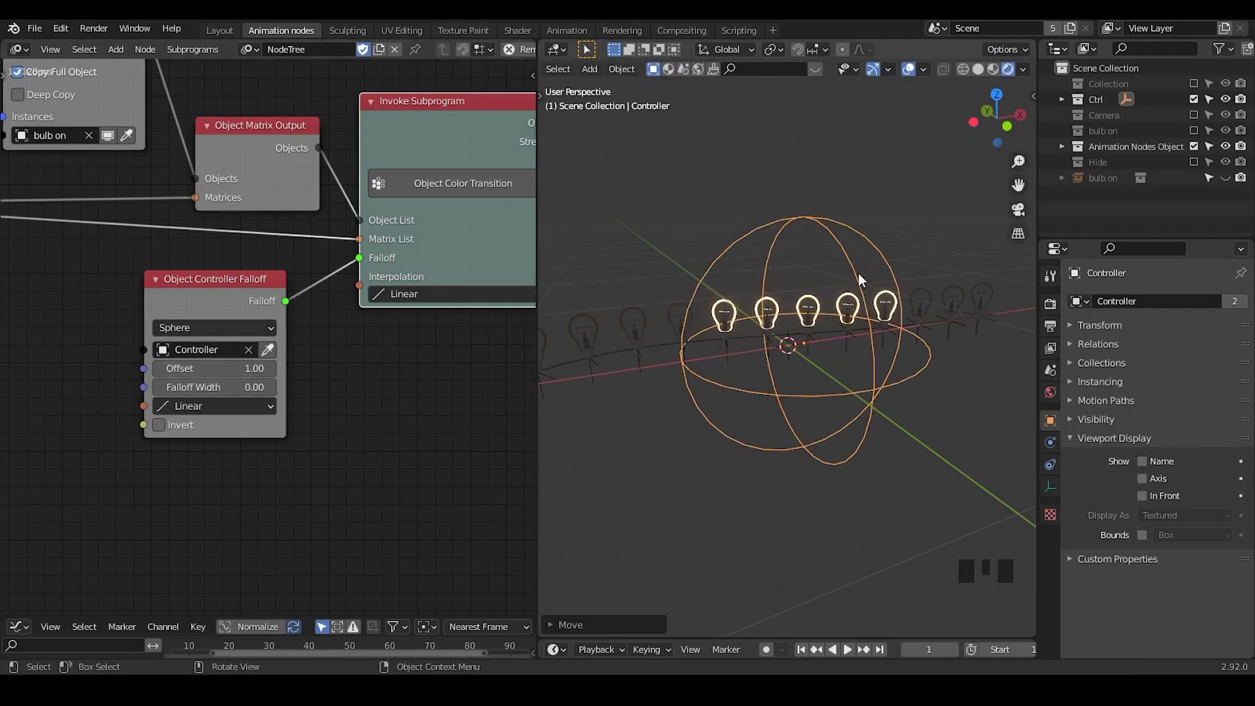
# Shrink the Controller slightly so a shifted bulb group lights, then show the bulb on collection.
pyautogui.press('s')
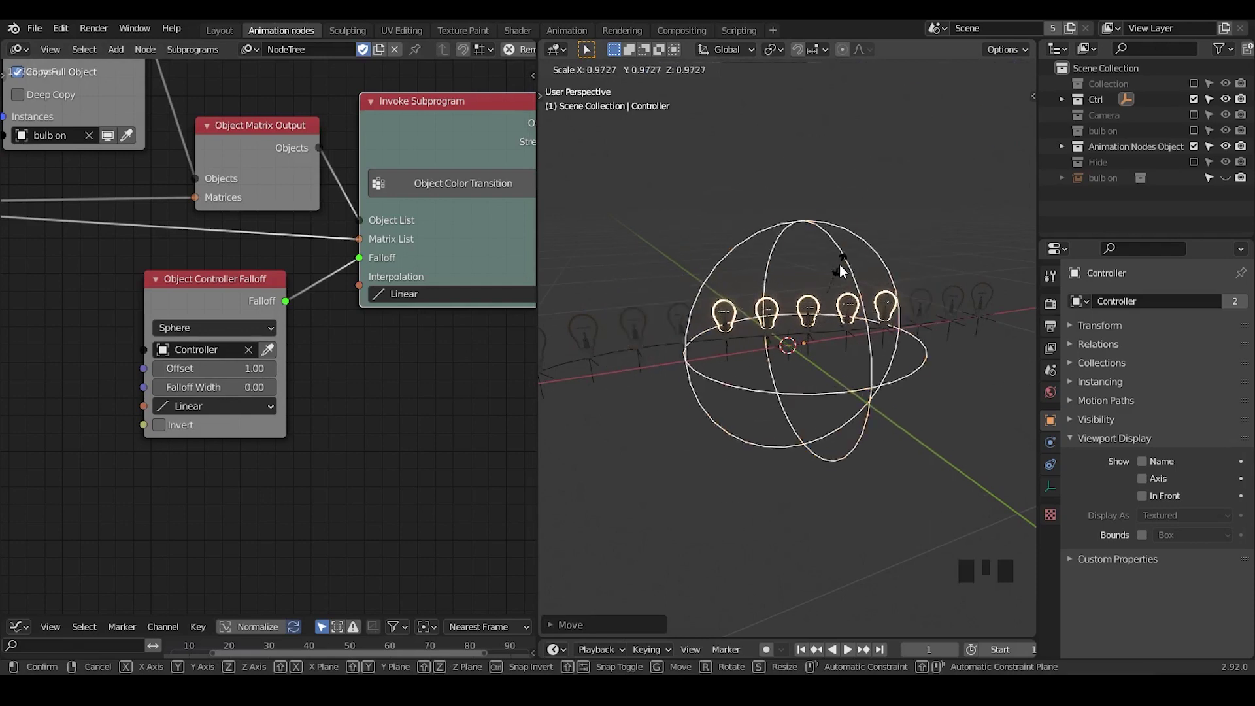
pyautogui.click(878, 193)
pyautogui.click(925, 348)
pyautogui.click(926, 345)
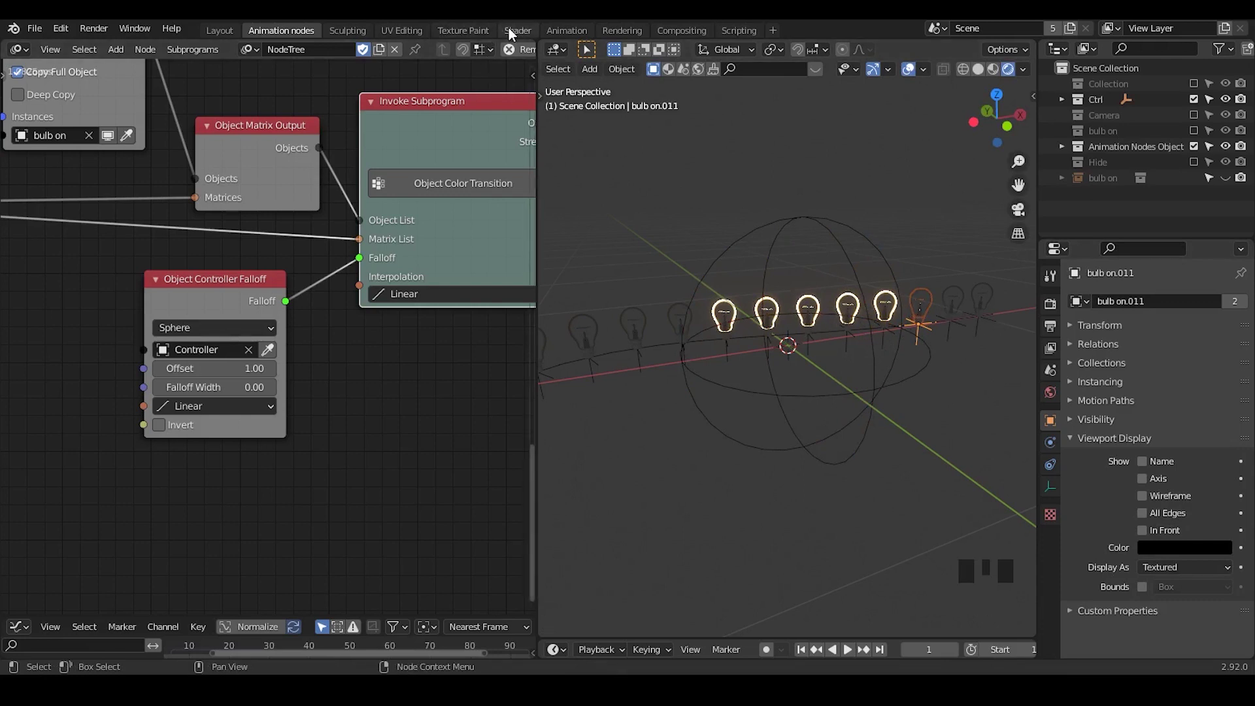
pyautogui.click(1195, 143)
# Switch to the Shader workspace, select the Ampoule glass and enable Material Preview.
pyautogui.click(1070, 139)
pyautogui.click(1126, 154)
pyautogui.click(507, 34)
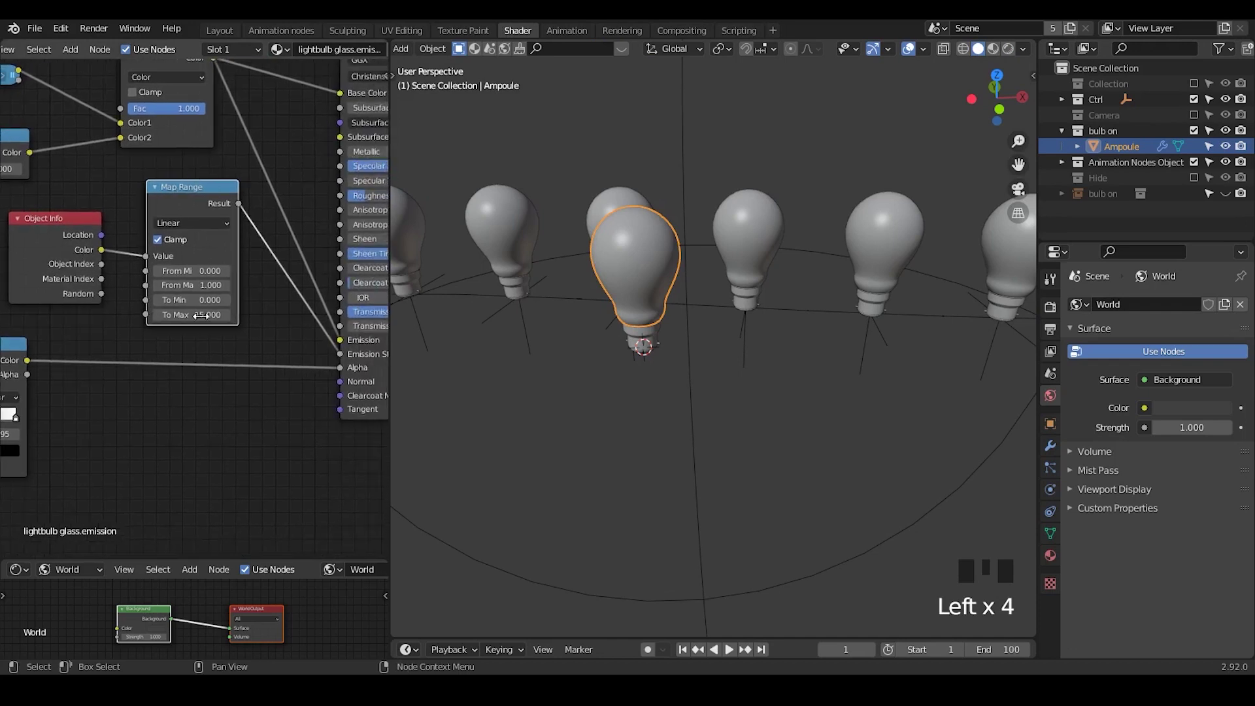
pyautogui.click(1013, 60)
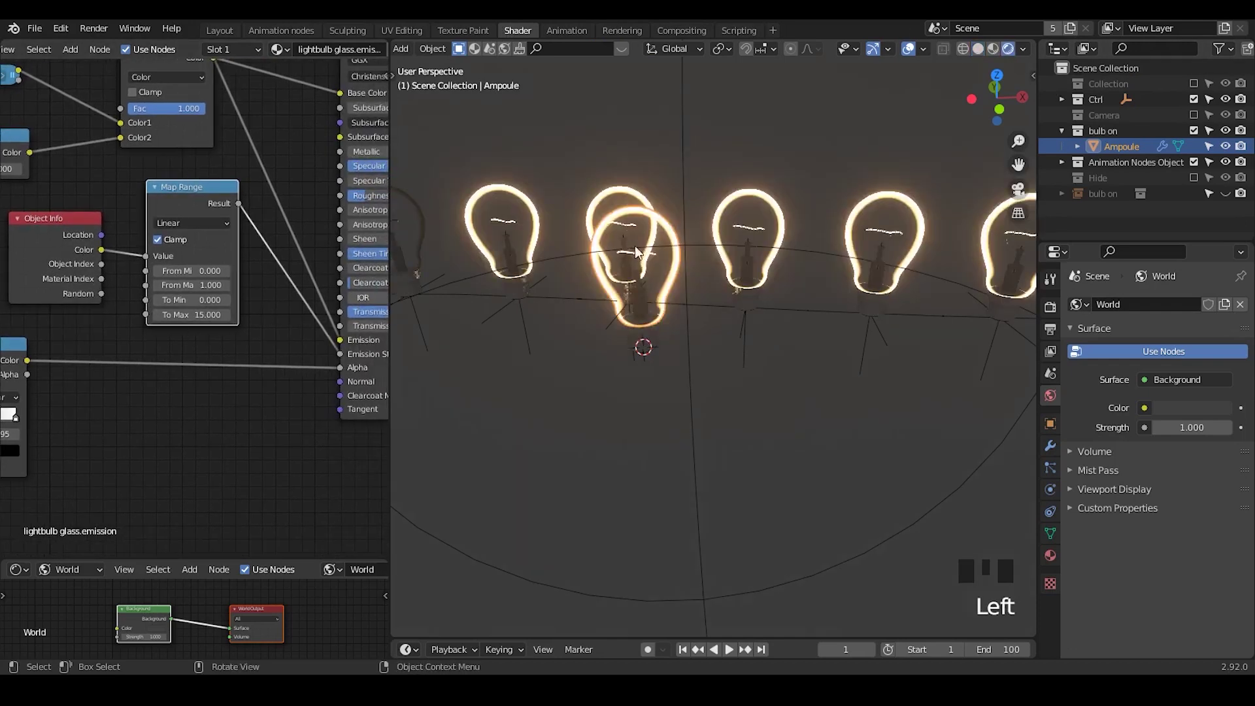
# Raise the glass Map Range To Max to 100, revert it to 15, and expand Ampoule's child parts.
pyautogui.moveTo(105, 257); pyautogui.dragTo(120, 273)
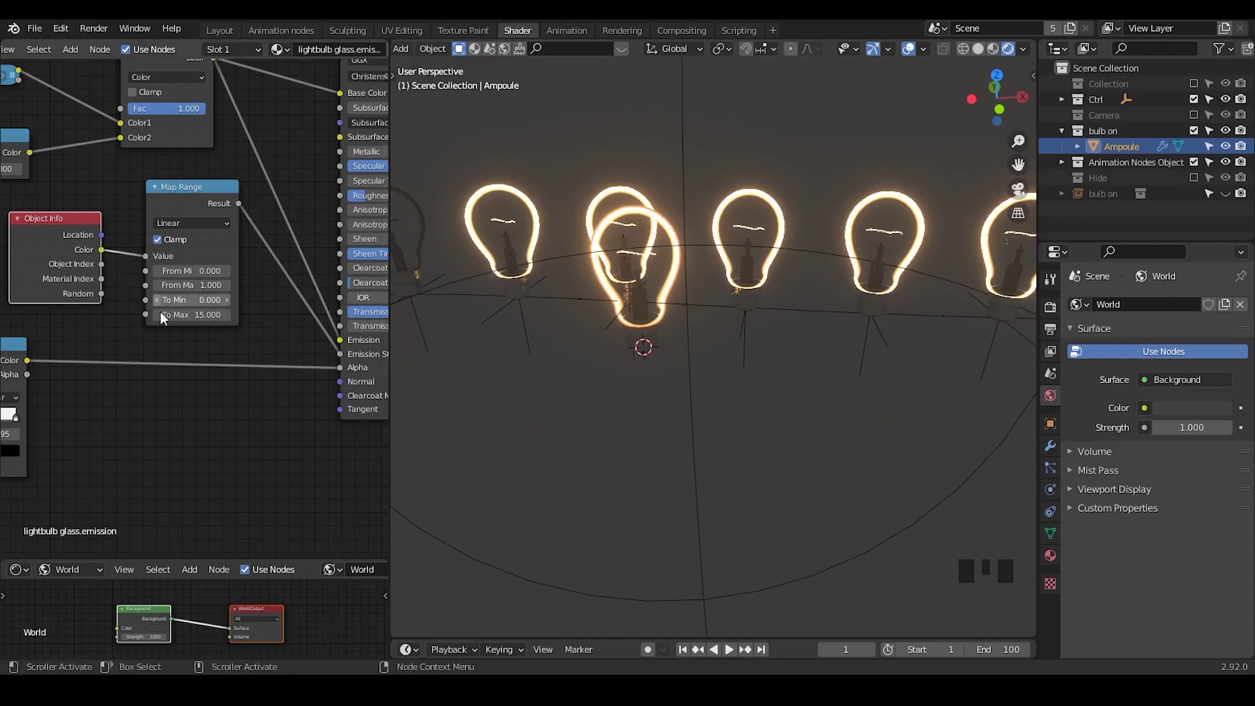
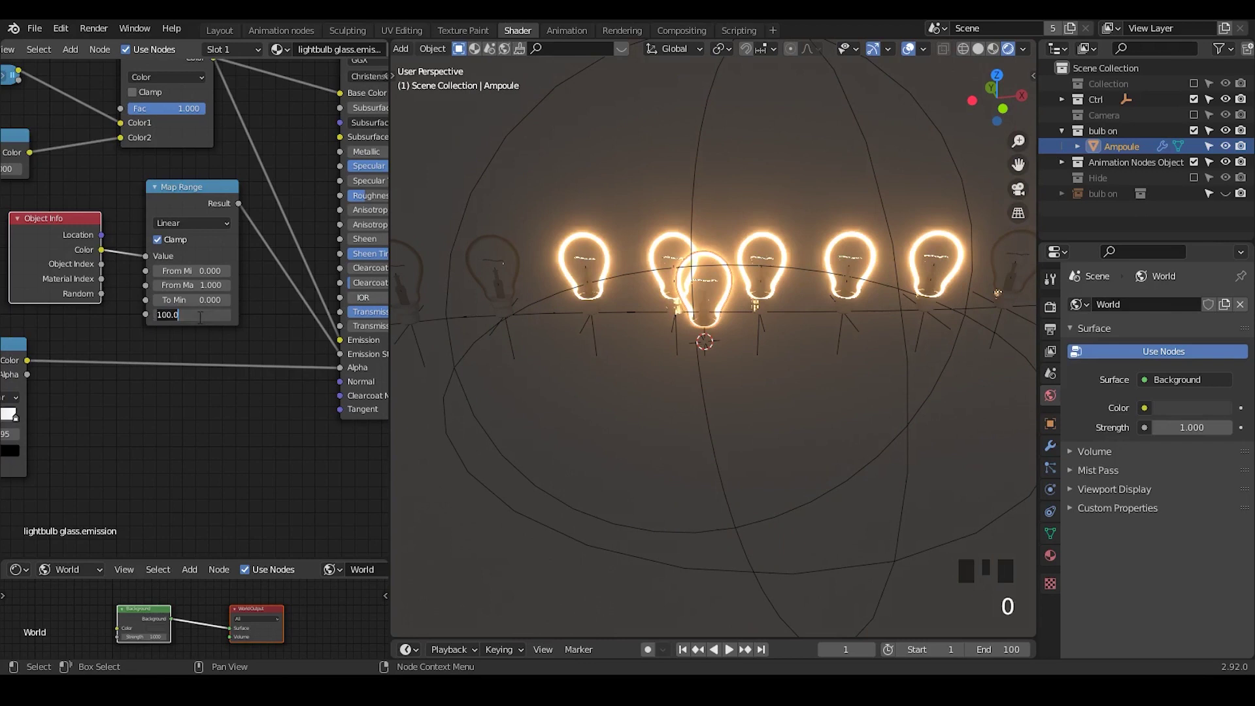
pyautogui.moveTo(136, 361); pyautogui.dragTo(238, 343)
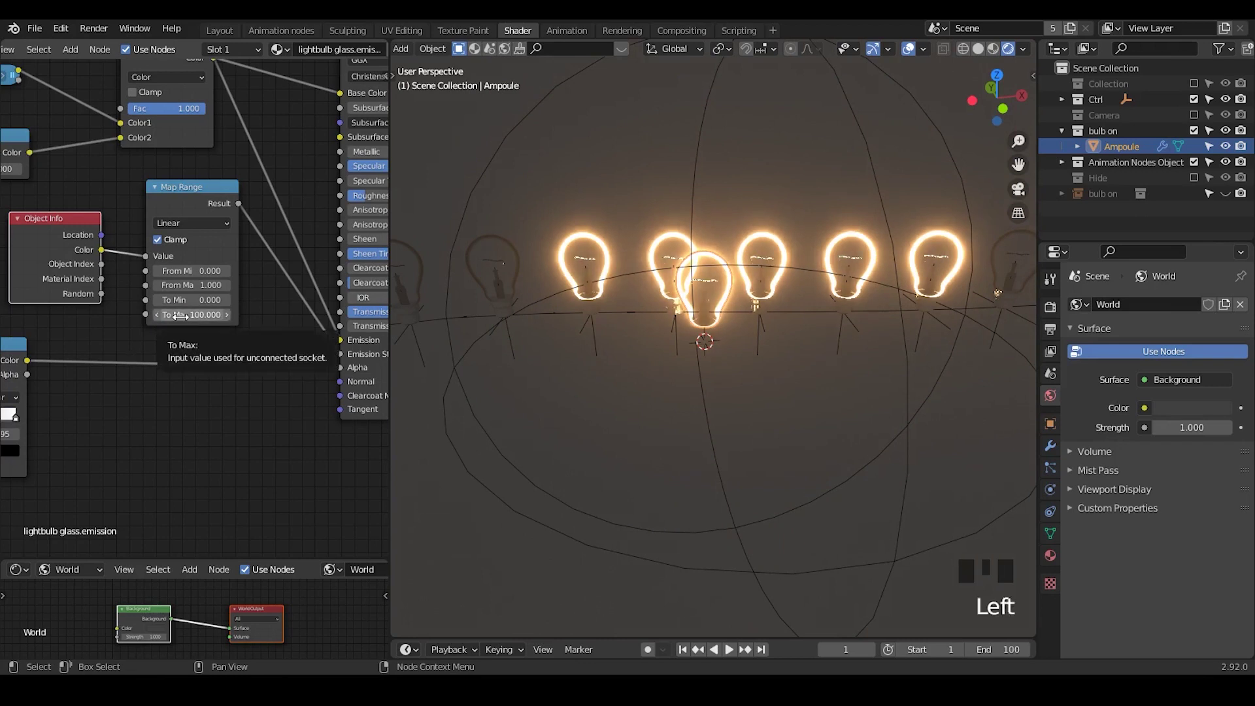
pyautogui.click(320, 335)
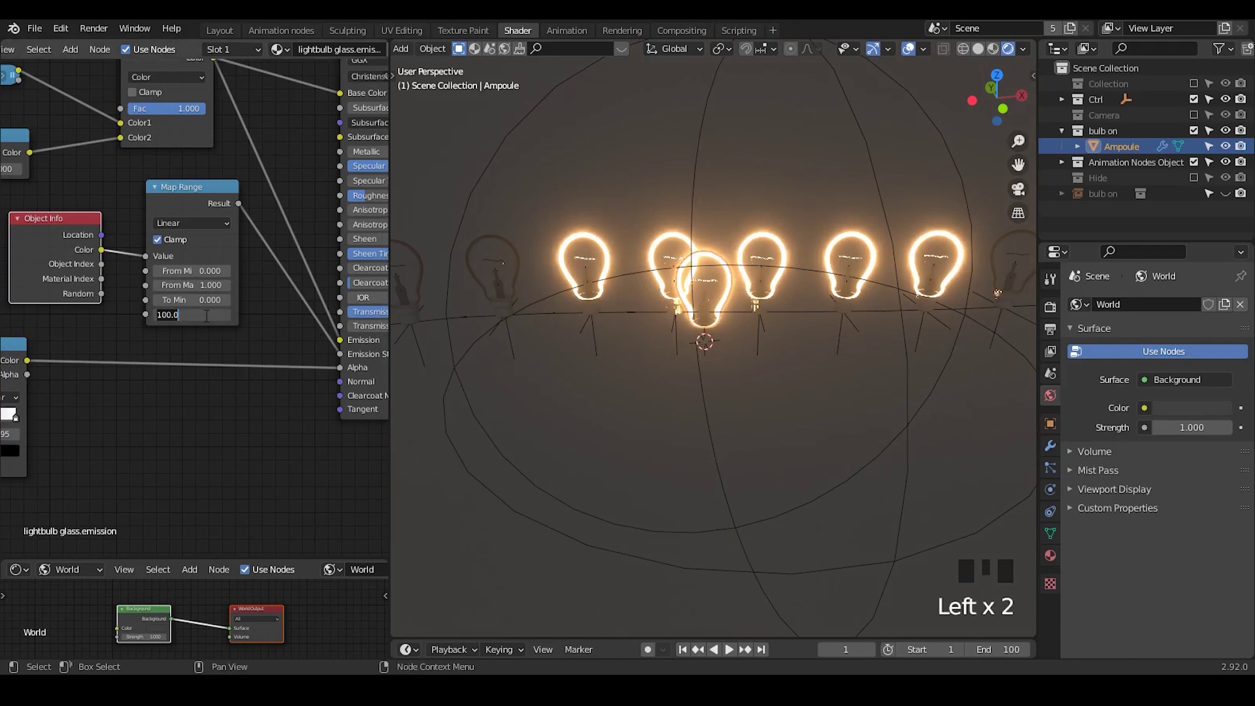
pyautogui.click(257, 308)
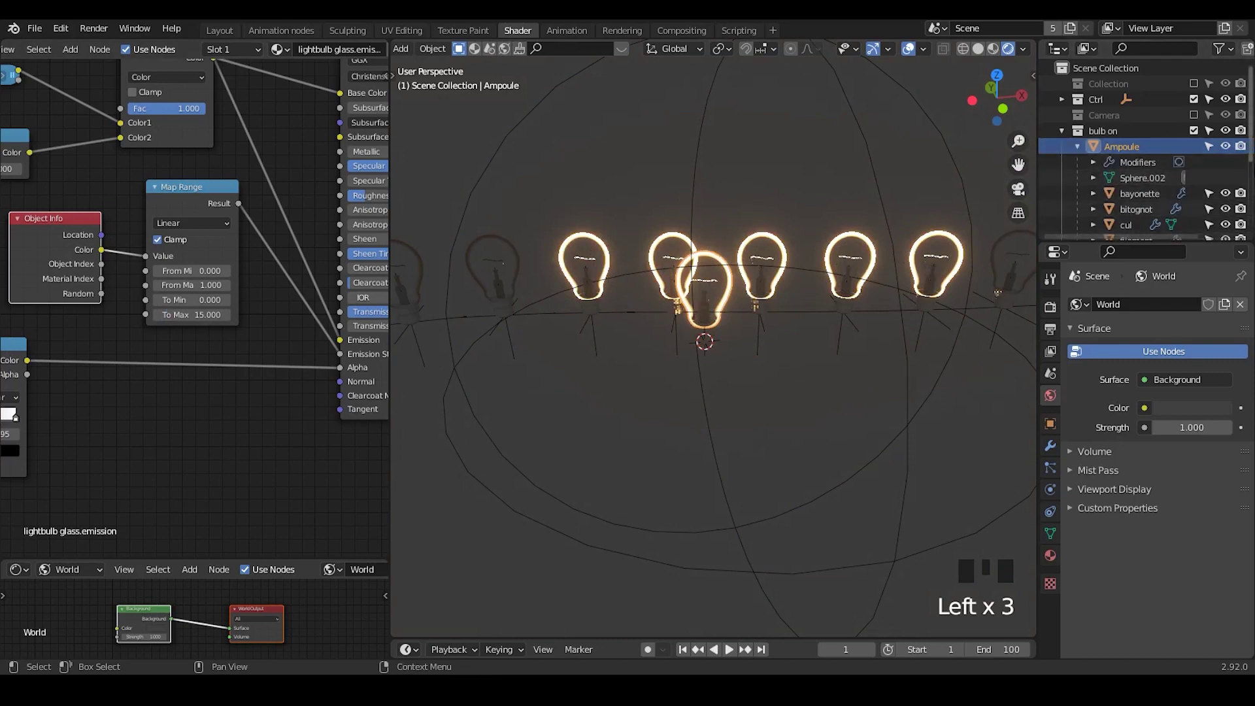
# Set the filament material's Map Range To Max to 25 and reselect the Ampoule glass.
pyautogui.click(1170, 187)
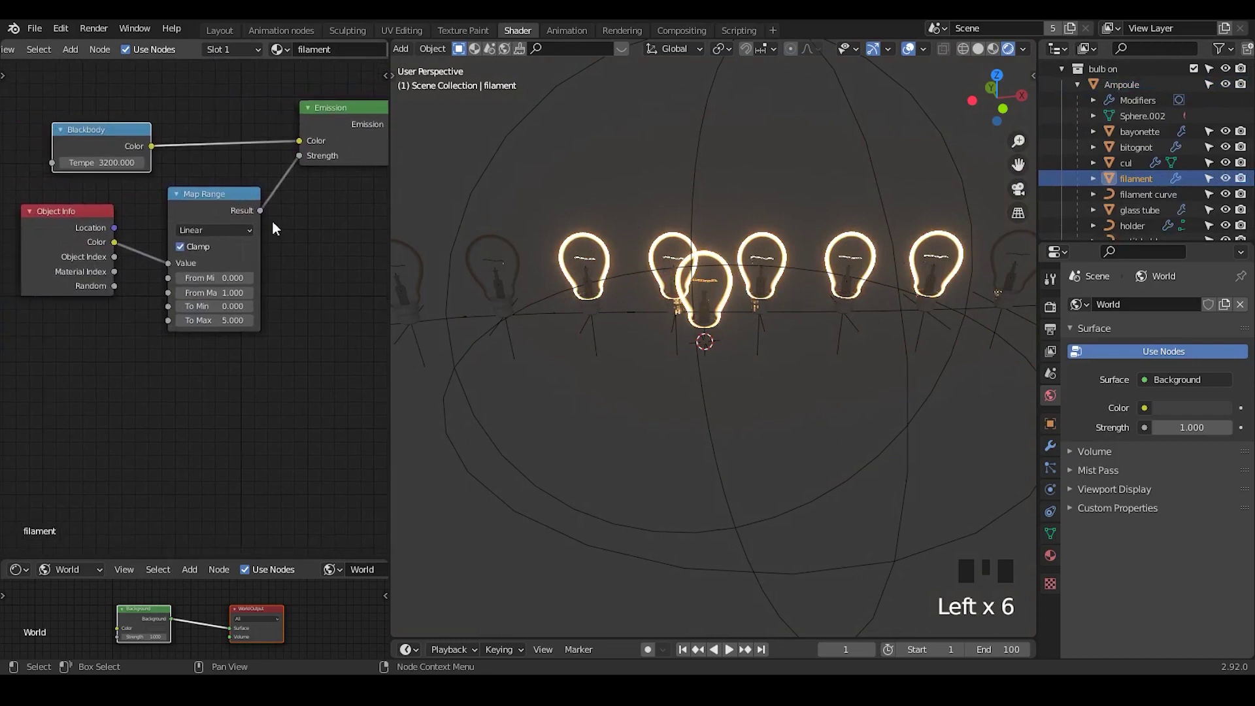
pyautogui.click(239, 362)
pyautogui.press('0')
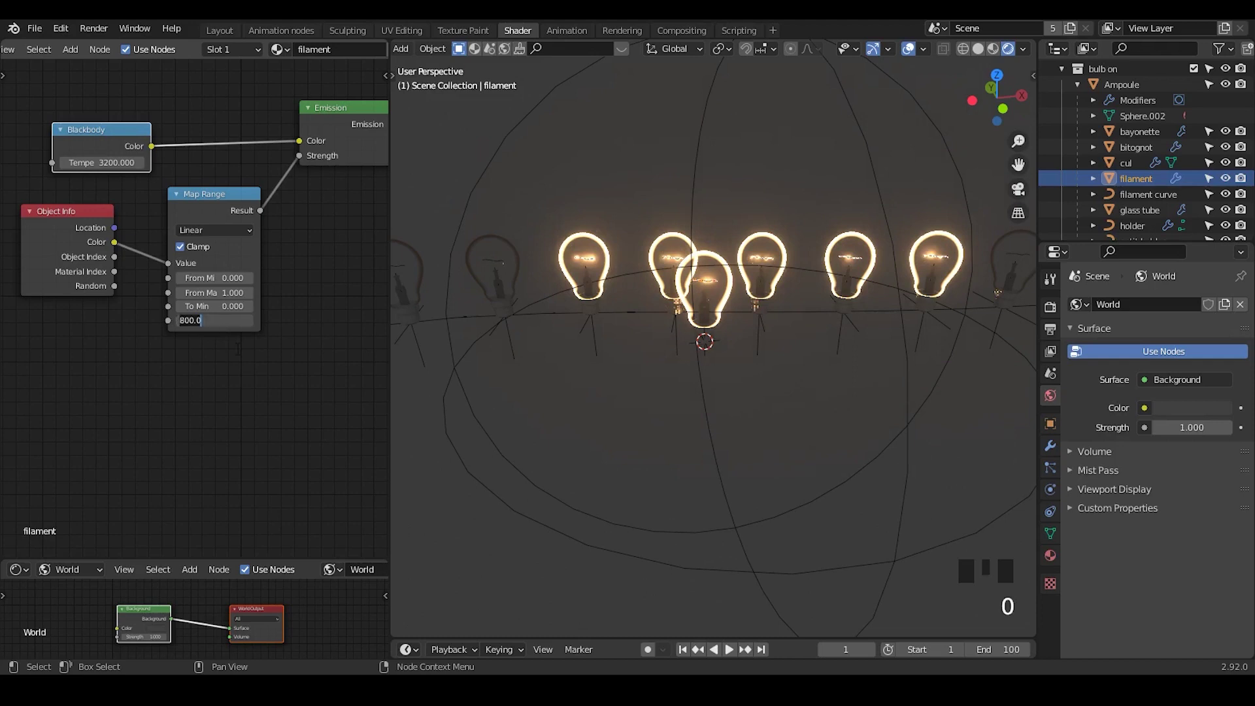
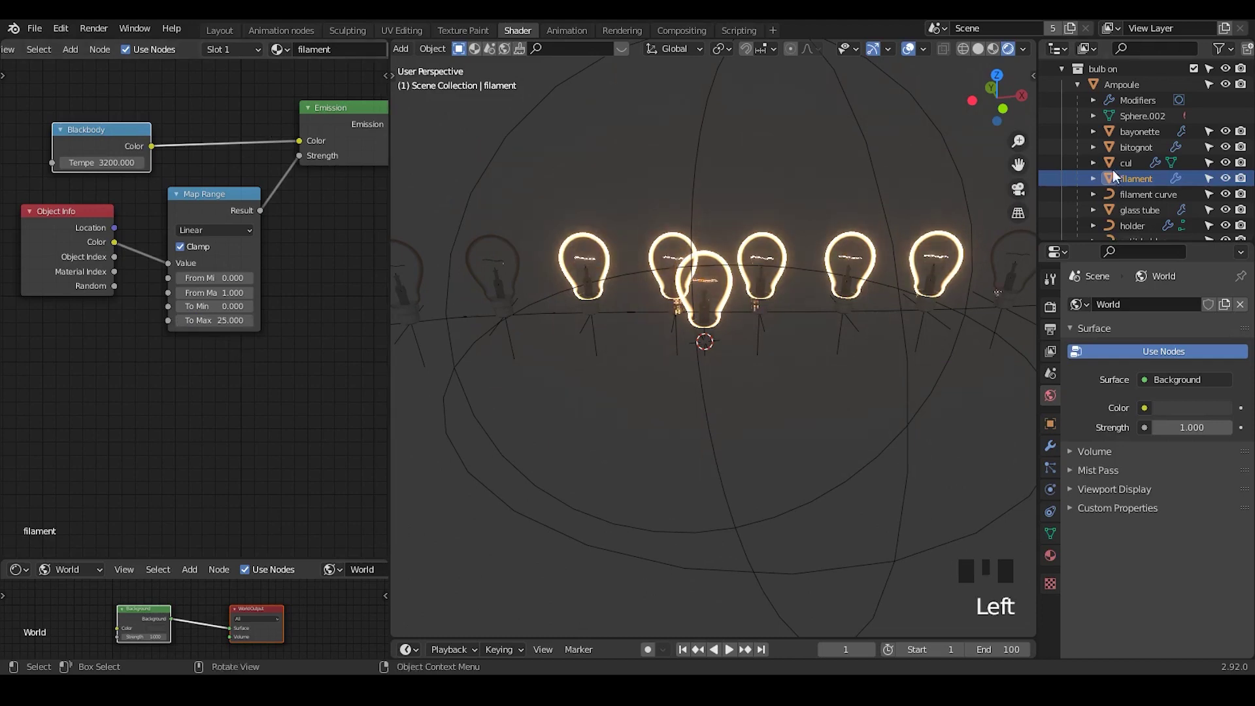
pyautogui.click(1127, 90)
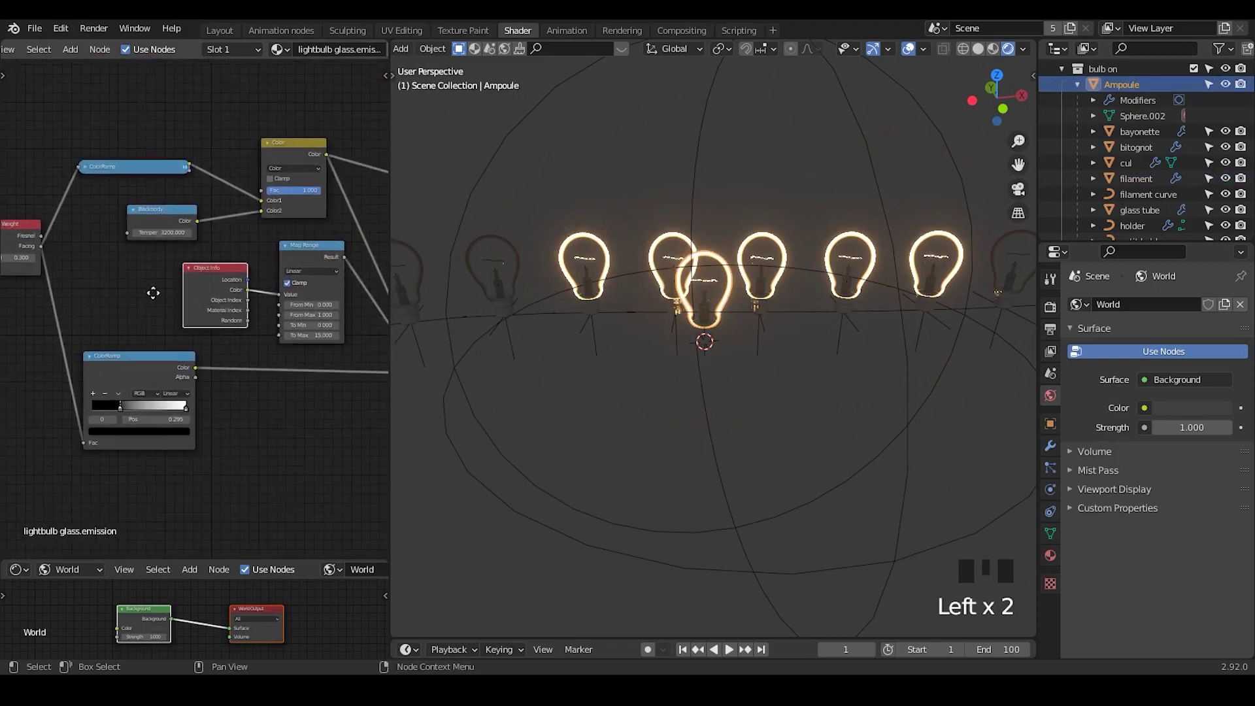
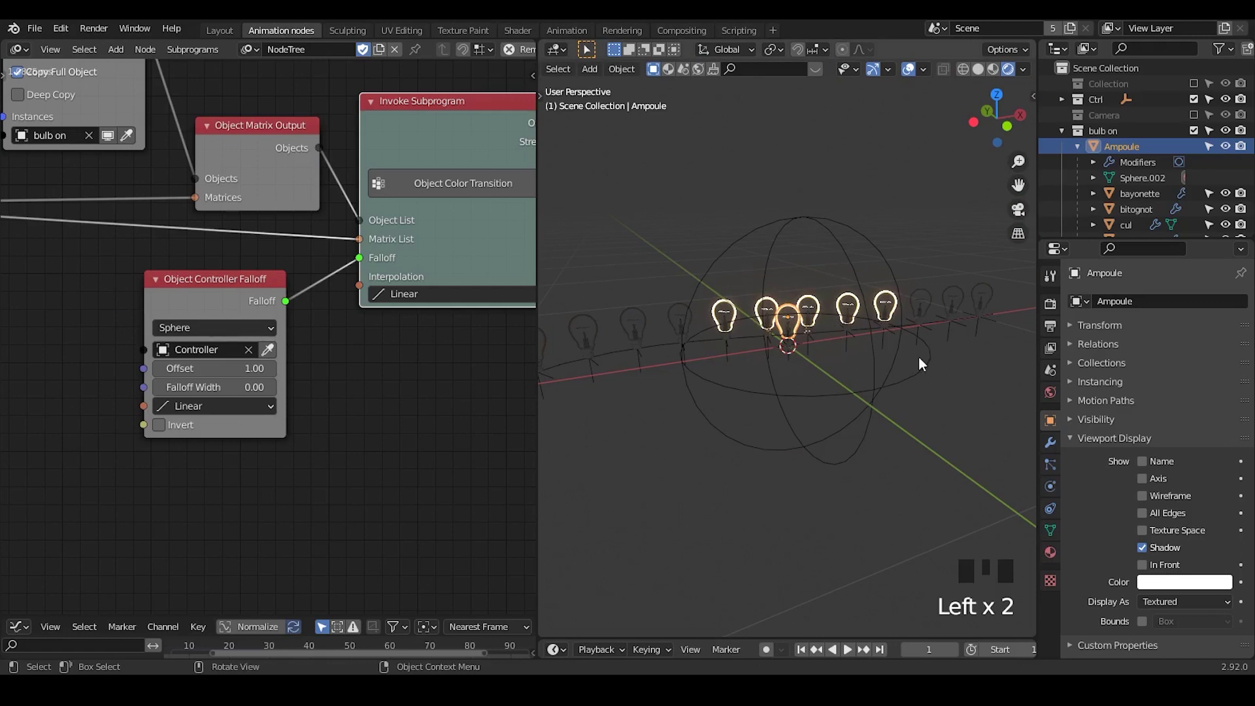
# Show and expand the Hide collection so the floor appears under the bulb row.
pyautogui.click(889, 351)
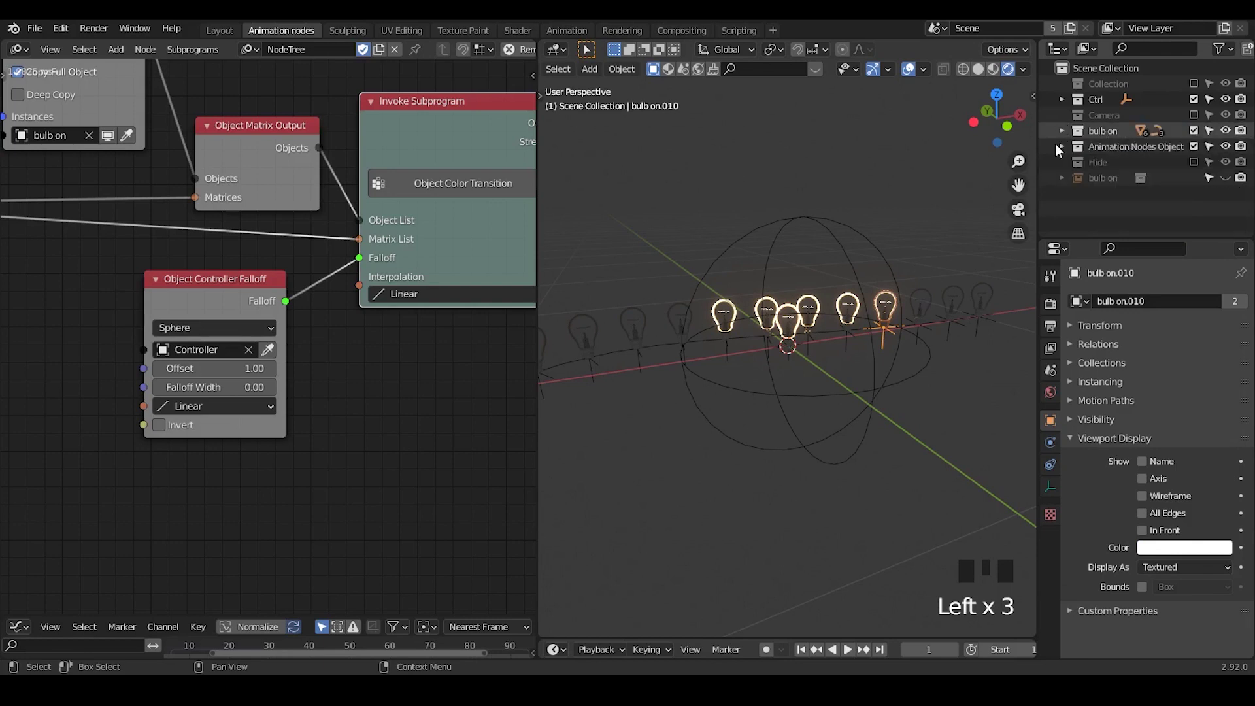
pyautogui.click(918, 239)
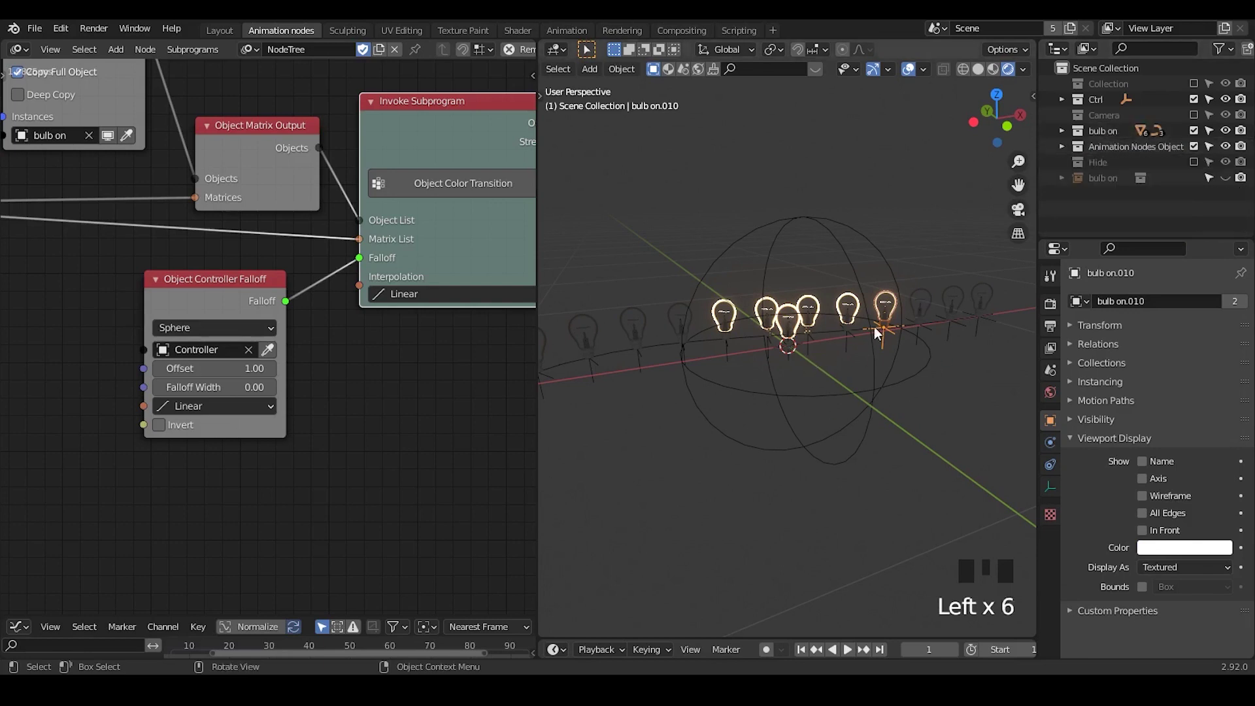
pyautogui.moveTo(862, 369); pyautogui.dragTo(1104, 114)
pyautogui.click(1200, 162)
pyautogui.click(1228, 196)
# Add a Point light and lift it straight up above the row of bulbs.
pyautogui.moveTo(870, 277); pyautogui.dragTo(838, 255)
pyautogui.moveTo(809, 292); pyautogui.dragTo(851, 416)
pyautogui.press('g')
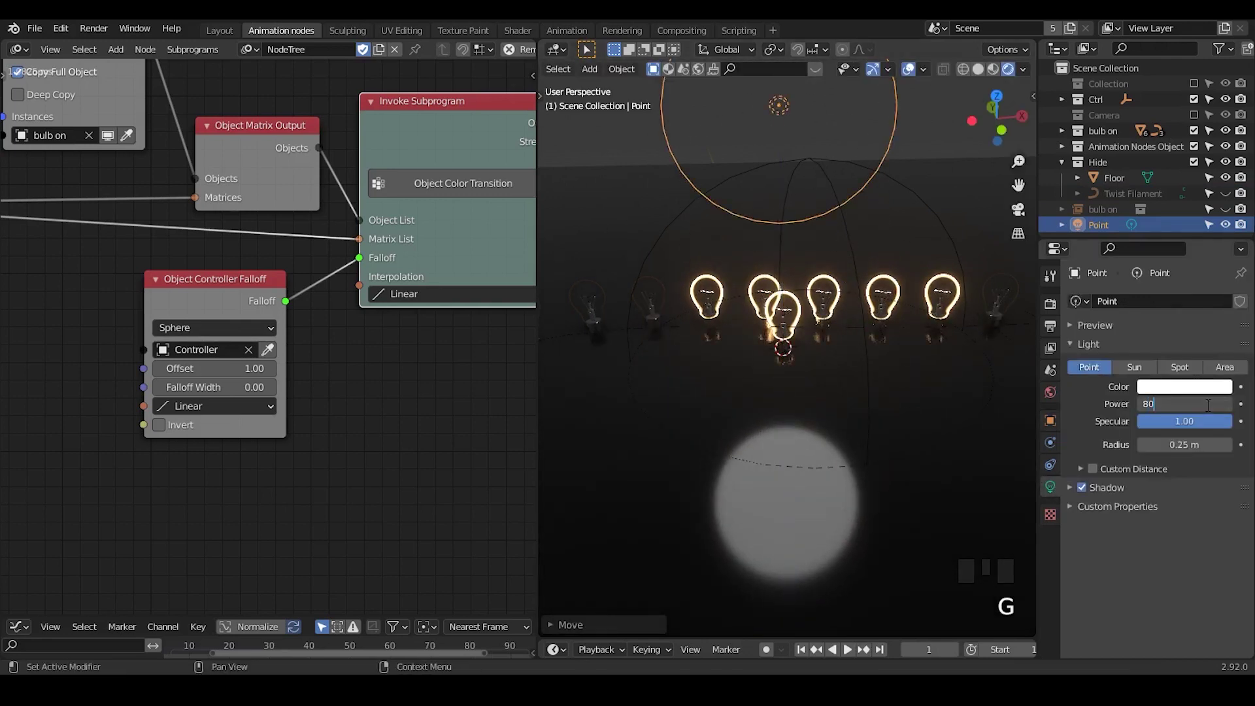
# Give the Point light 800 W power, hide it, and enable Bloom in the Eevee render settings.
pyautogui.press('0')
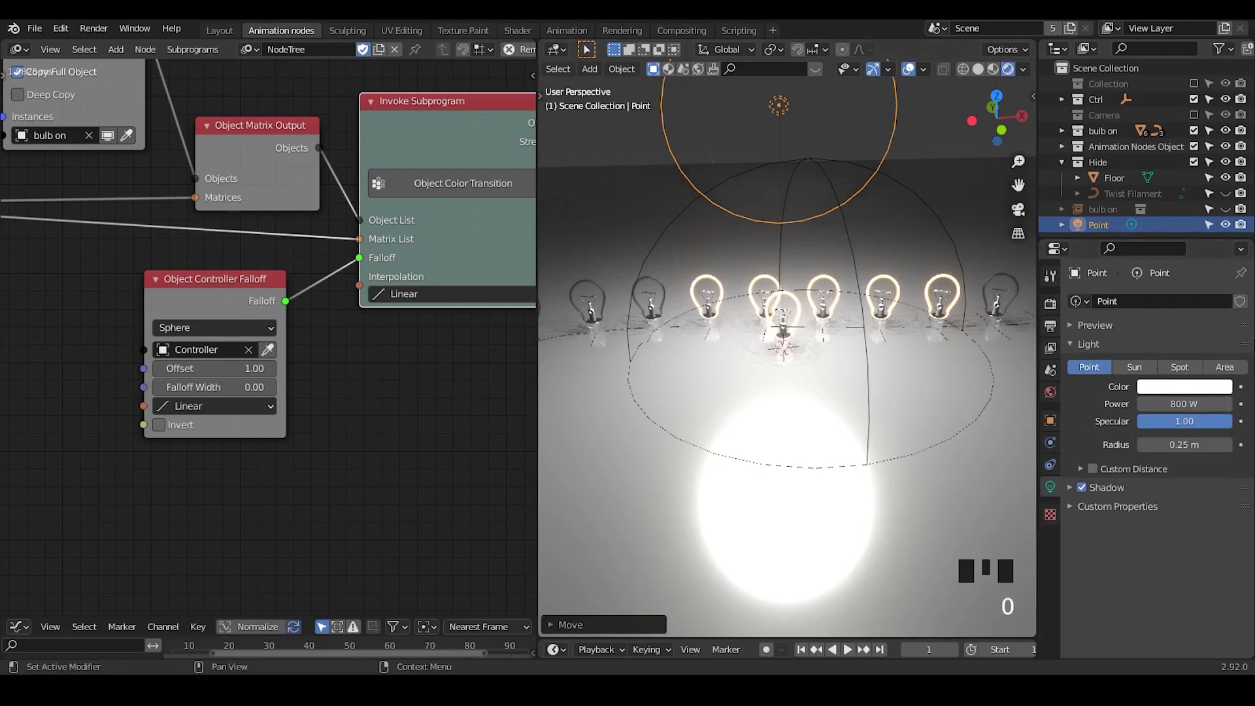
pyautogui.click(1231, 233)
pyautogui.click(1090, 365)
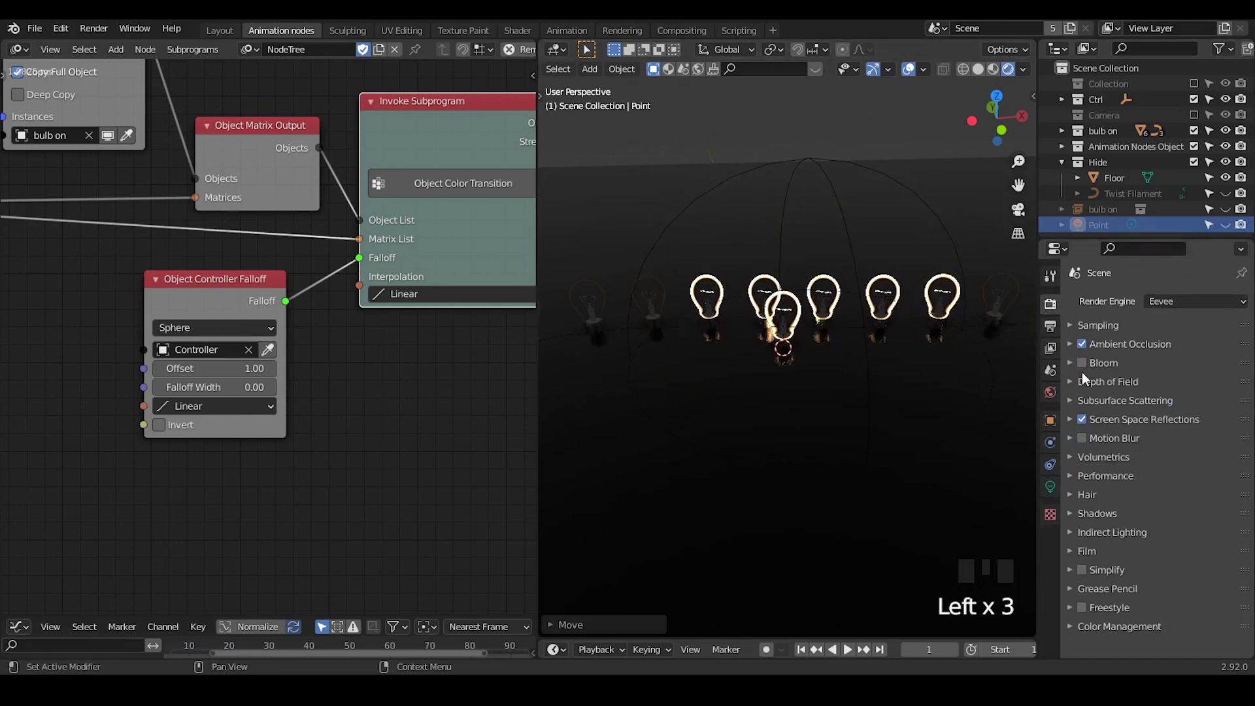
pyautogui.click(1086, 375)
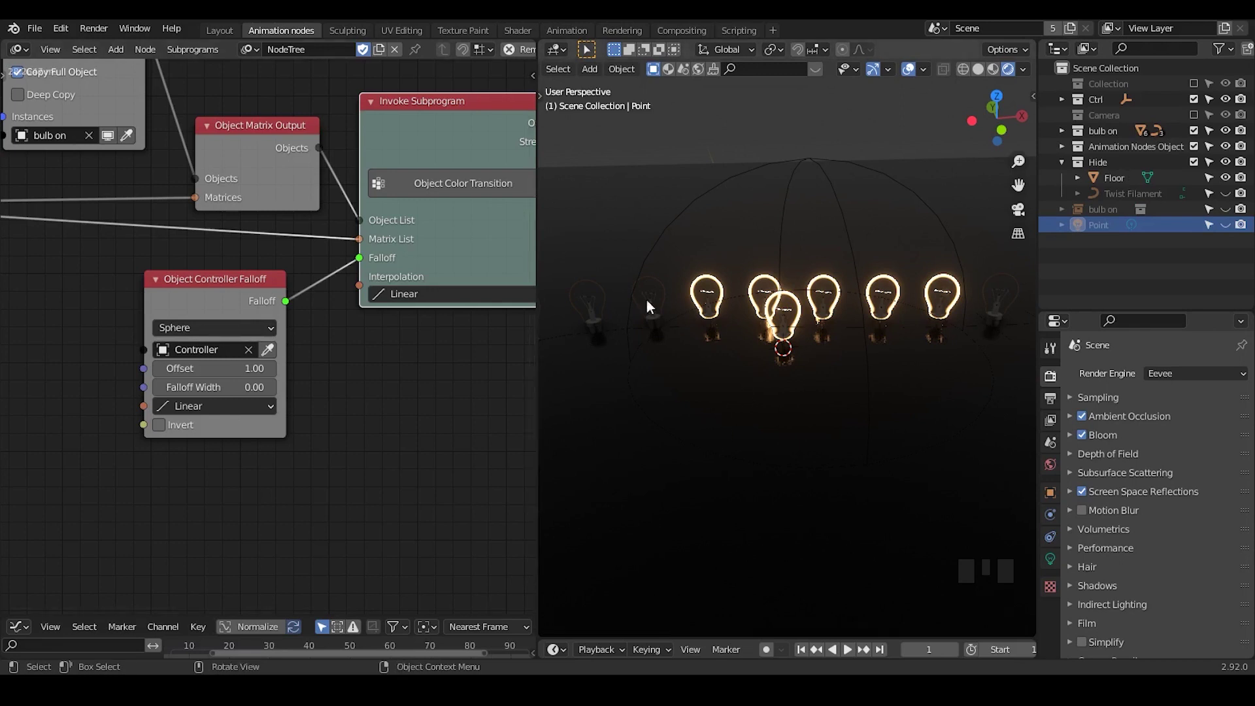
# Move the Point light into the Hide collection and reframe the Object Instancer nodes.
pyautogui.moveTo(126, 270); pyautogui.dragTo(273, 217)
pyautogui.click(274, 216)
pyautogui.moveTo(787, 324); pyautogui.dragTo(267, 227)
pyautogui.click(267, 228)
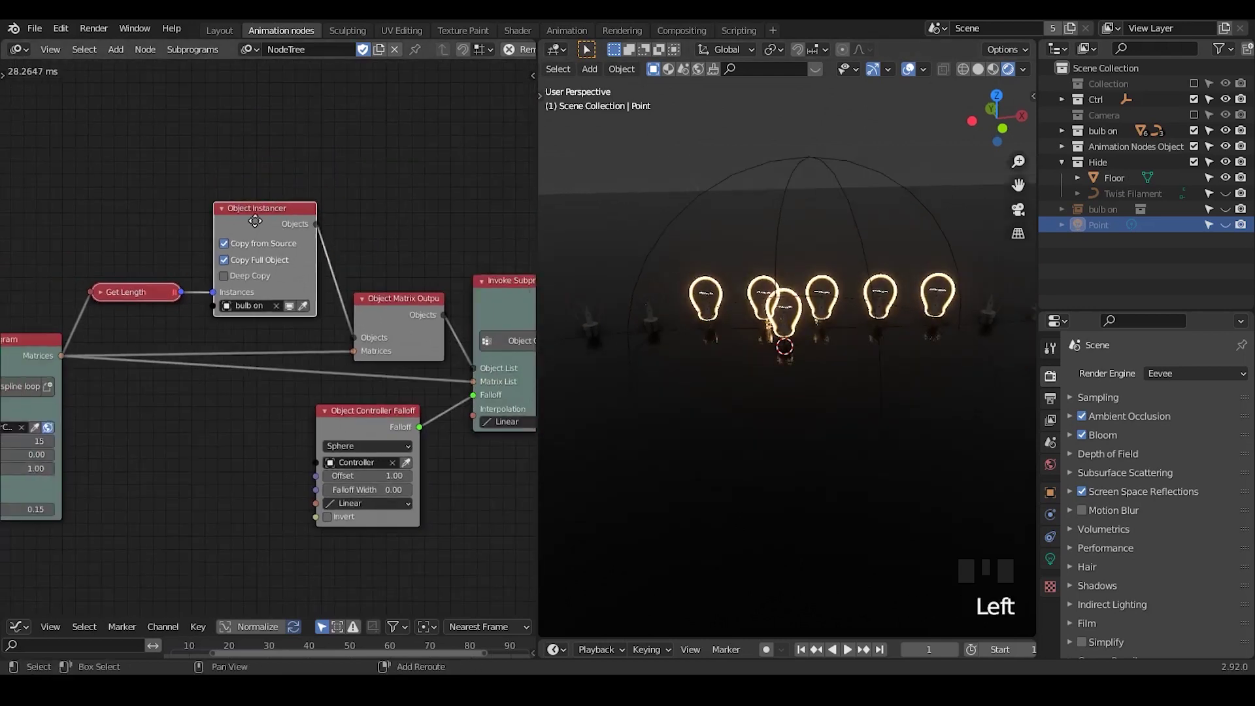
# Duplicate the Object Instancer and set the top copy to create Point Lamps.
pyautogui.press('shift+d')
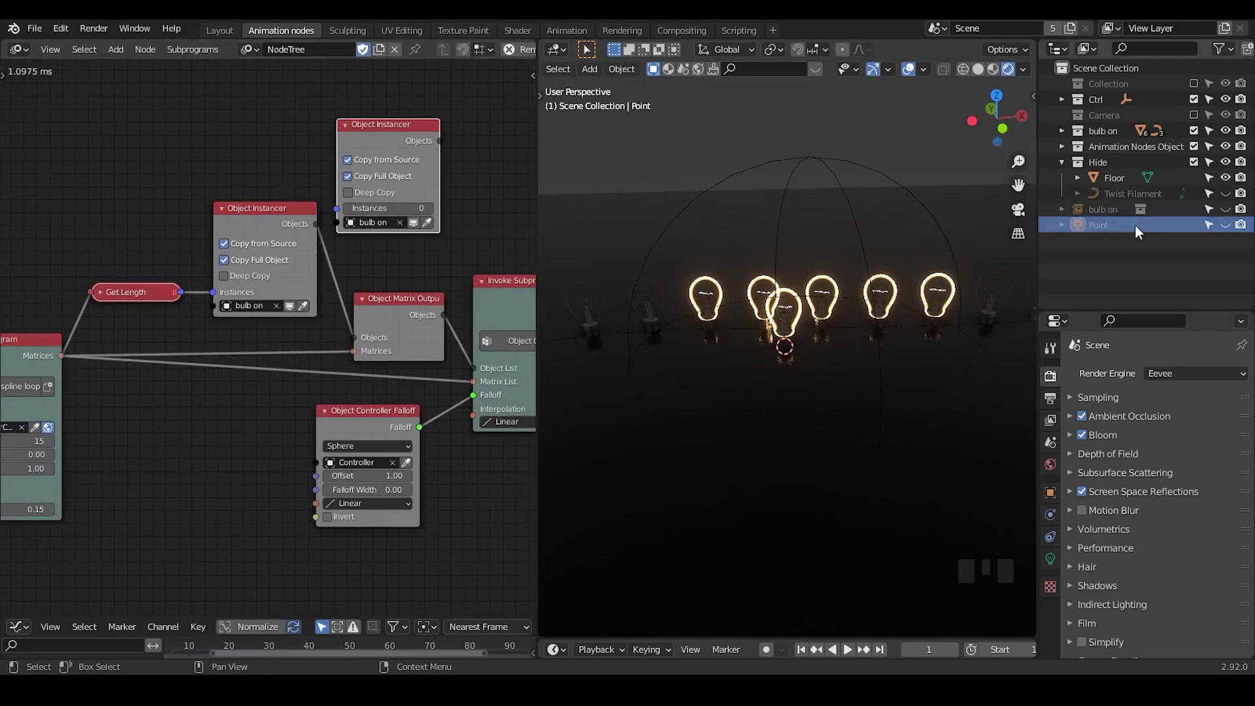
pyautogui.click(358, 184)
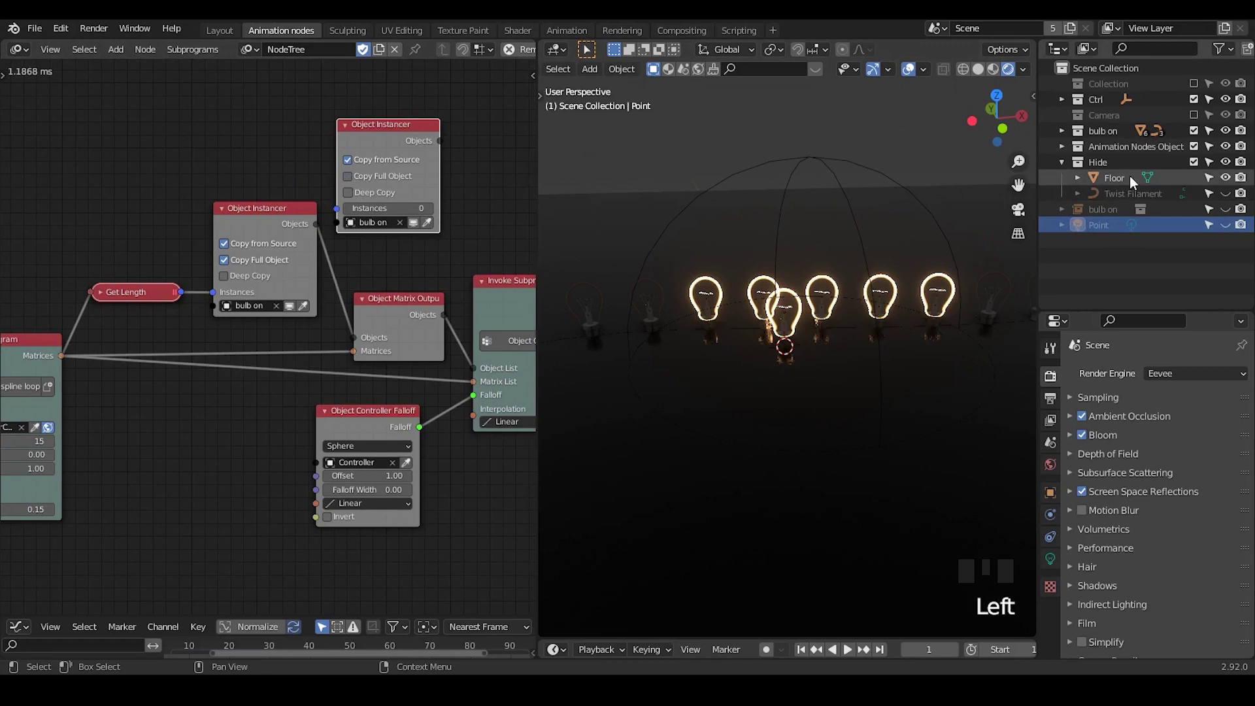
pyautogui.click(1227, 229)
pyautogui.click(1106, 232)
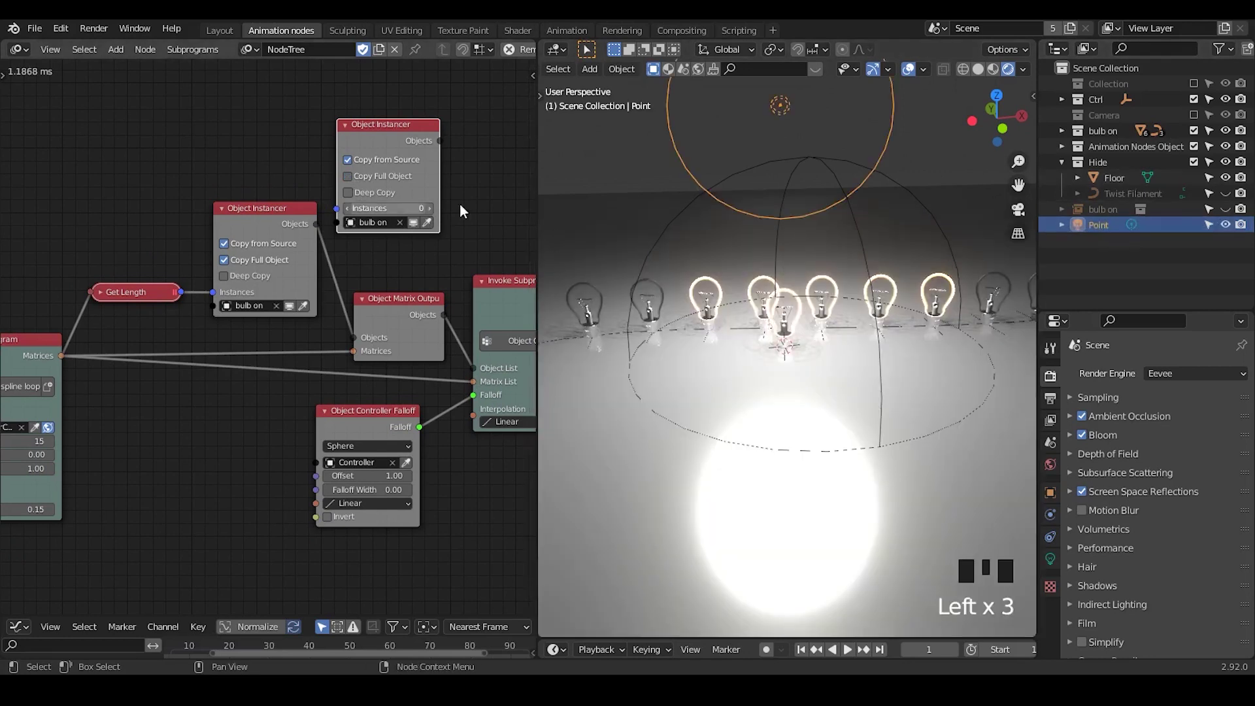
pyautogui.click(371, 185)
pyautogui.moveTo(387, 183); pyautogui.dragTo(393, 135)
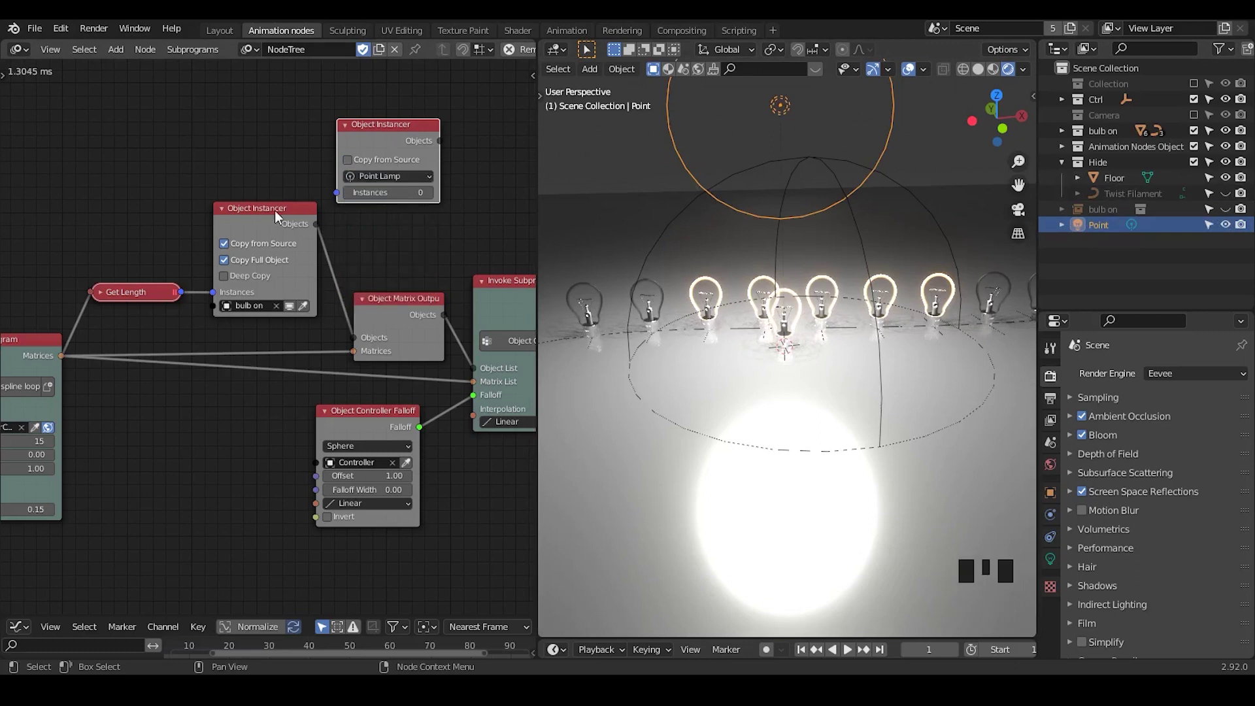
# Delete the original Point lamp and feed Get Length's count into the lamp instancer's Instances.
pyautogui.click(228, 214)
pyautogui.moveTo(242, 219); pyautogui.dragTo(811, 129)
pyautogui.press('x')
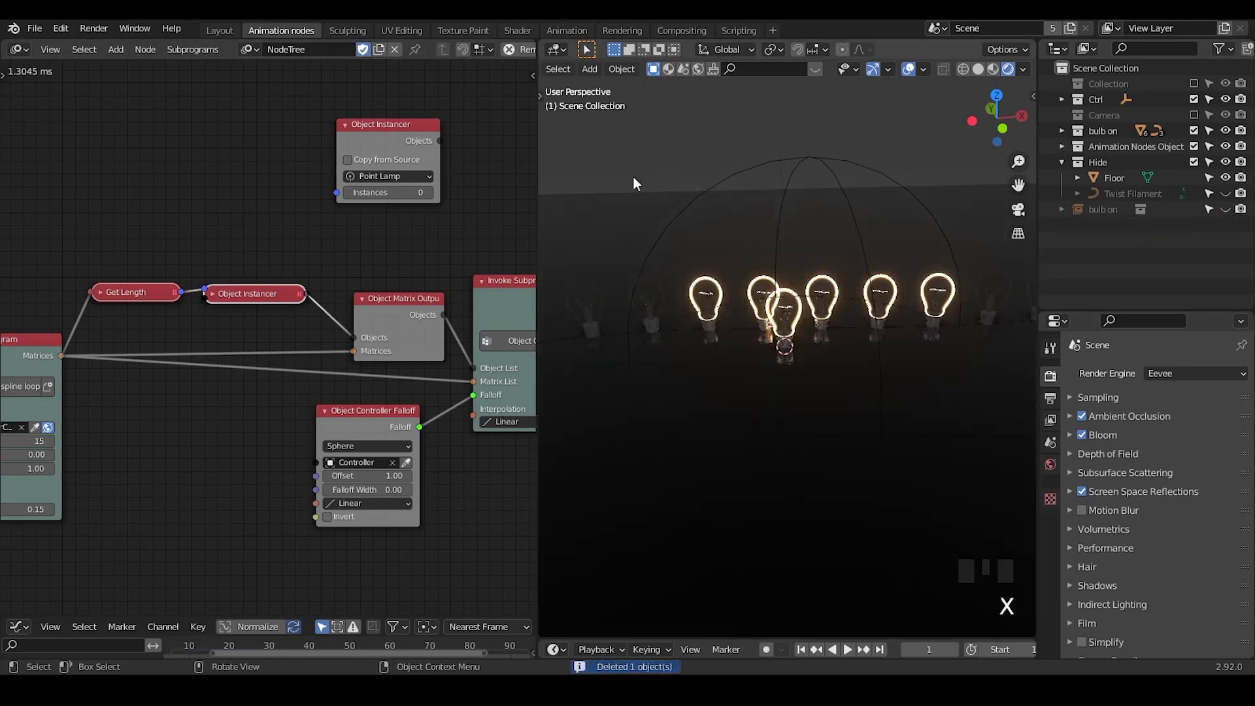
pyautogui.moveTo(186, 298); pyautogui.dragTo(196, 272)
pyautogui.click(402, 143)
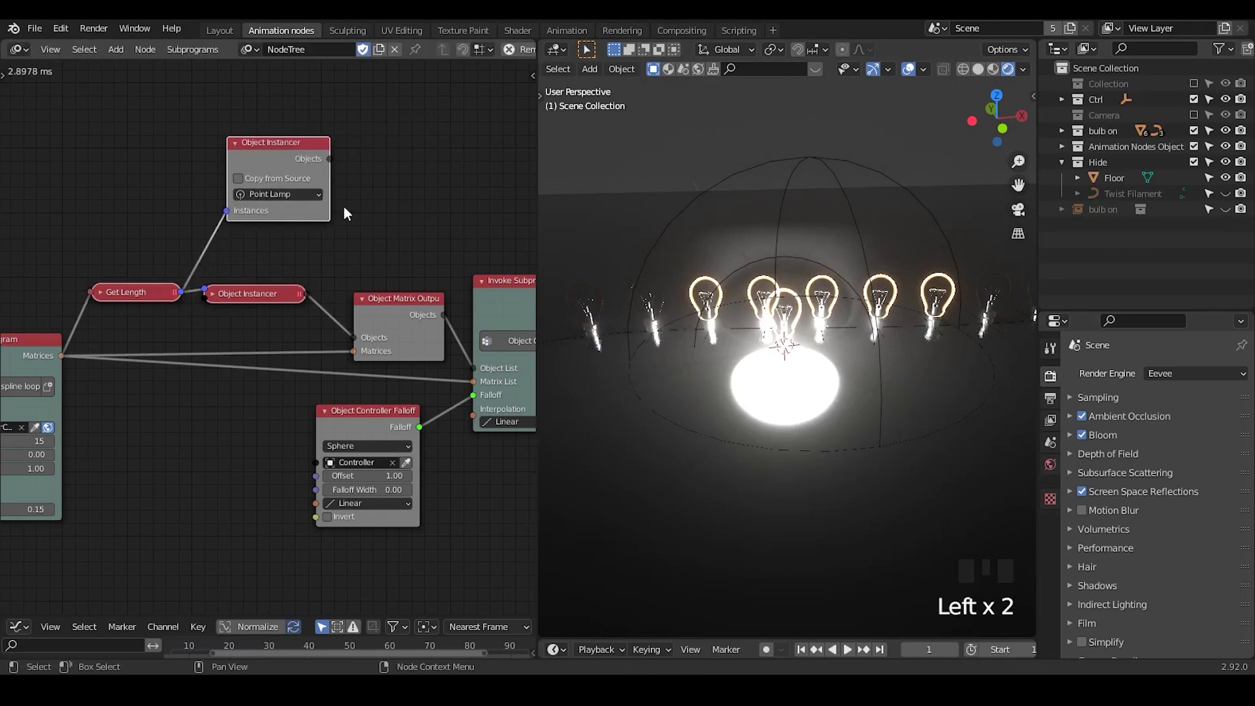
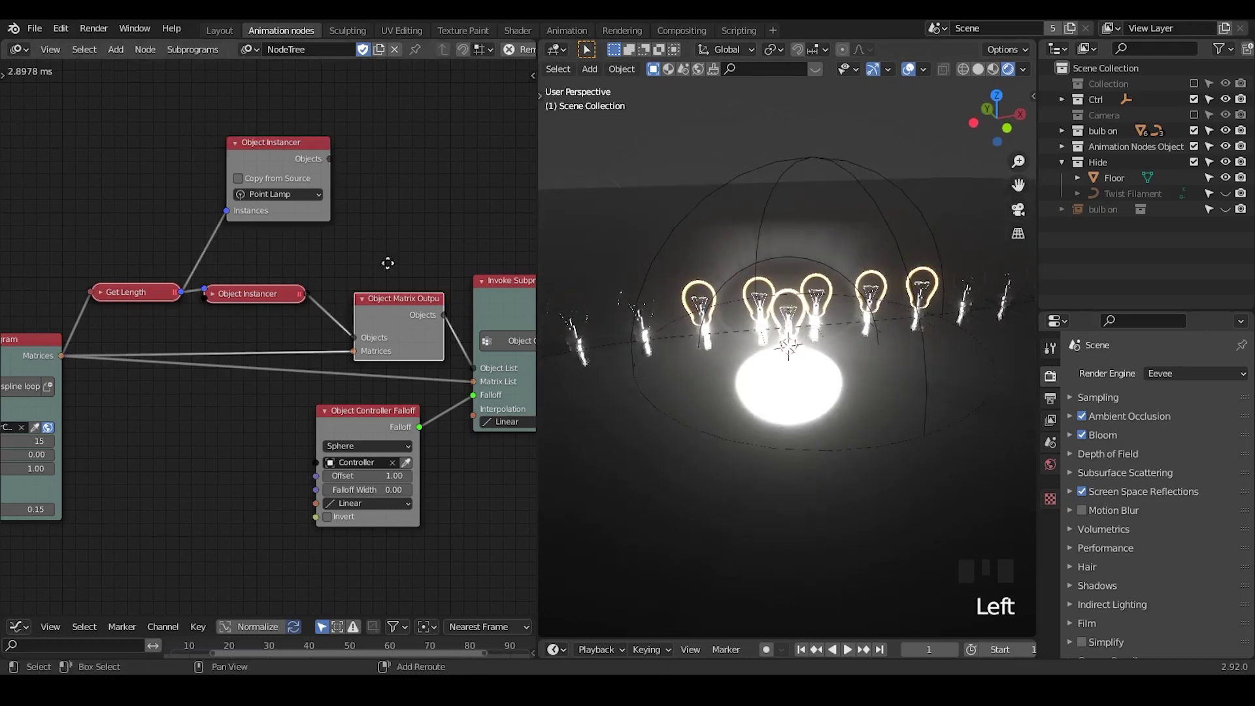
# Add an Object Matrix Output for the lamps and connect the spline Matrices to it.
pyautogui.press('shift+d')
pyautogui.moveTo(335, 170); pyautogui.dragTo(356, 179)
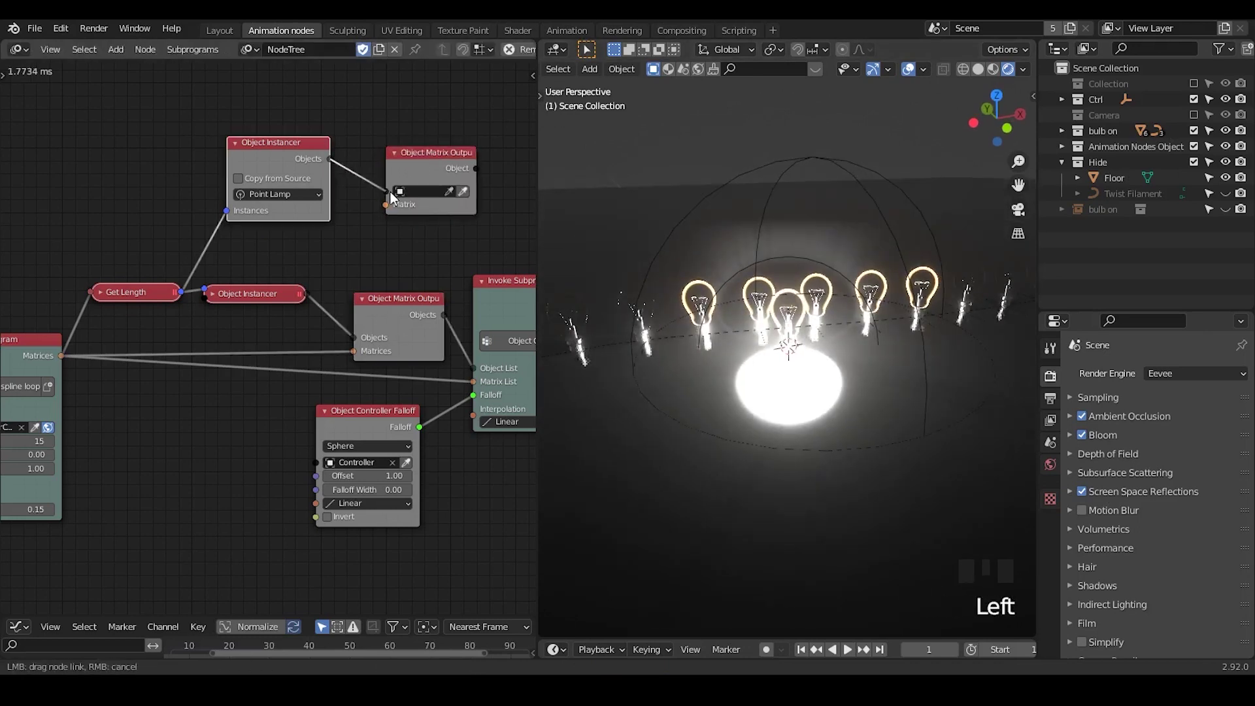
pyautogui.click(71, 363)
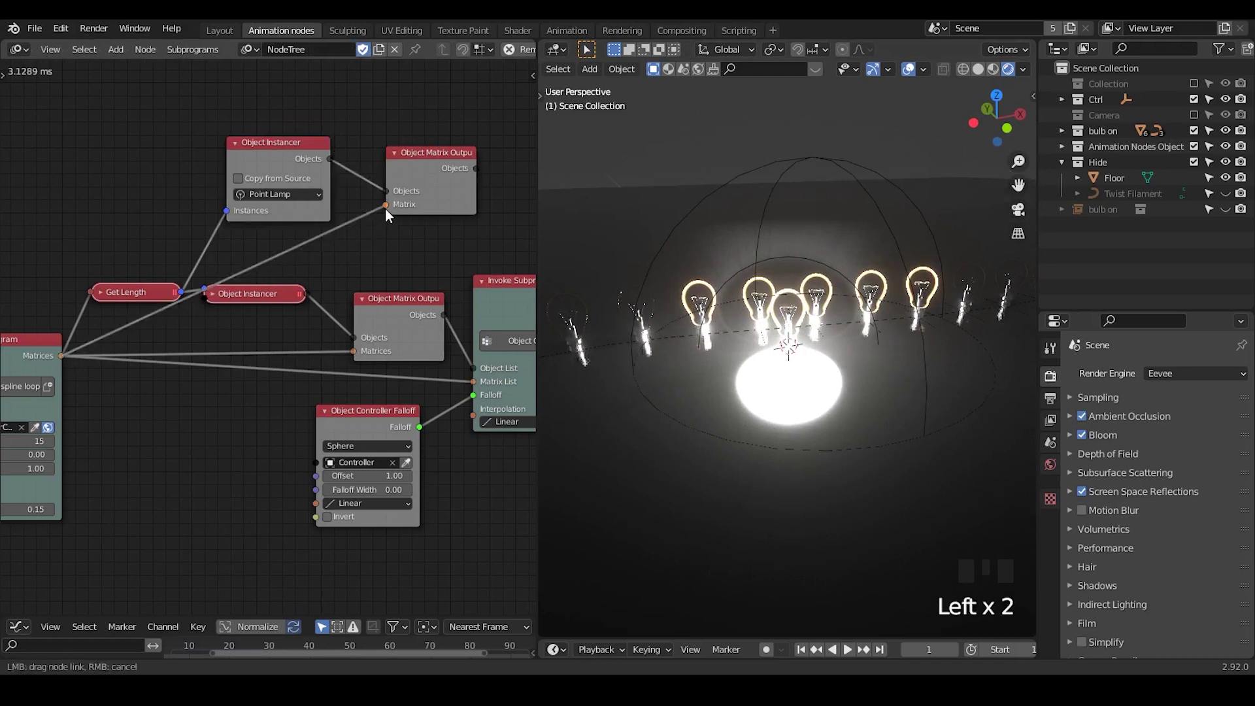
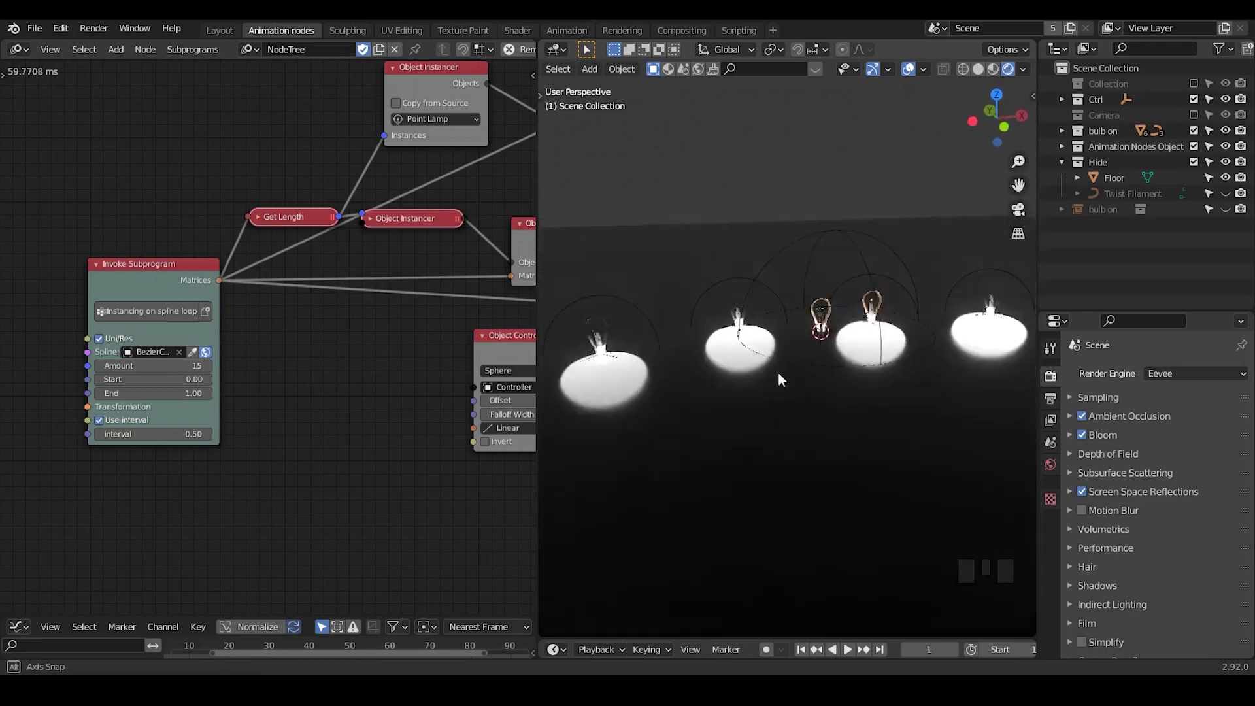
# Select the Floor and bring up its material's Principled BSDF for softer reflections.
pyautogui.moveTo(739, 379); pyautogui.dragTo(695, 287)
pyautogui.click(694, 286)
pyautogui.moveTo(796, 380); pyautogui.dragTo(815, 388)
pyautogui.moveTo(816, 389); pyautogui.dragTo(799, 400)
pyautogui.click(800, 400)
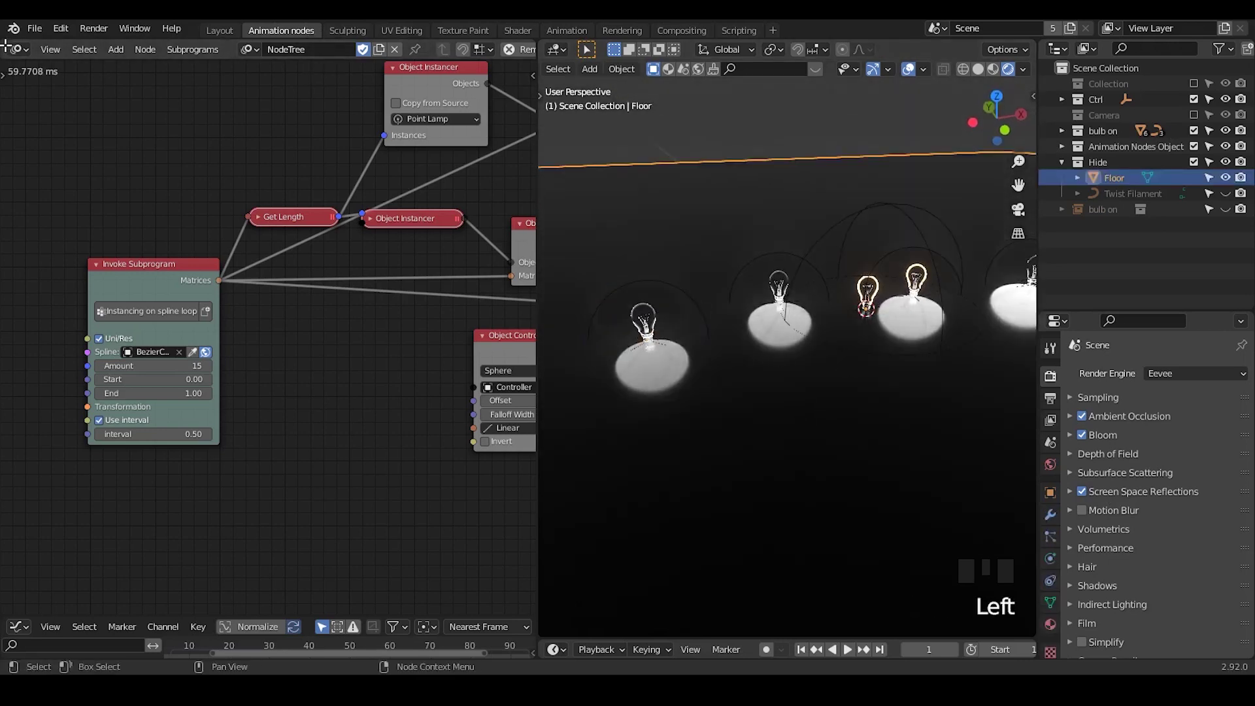
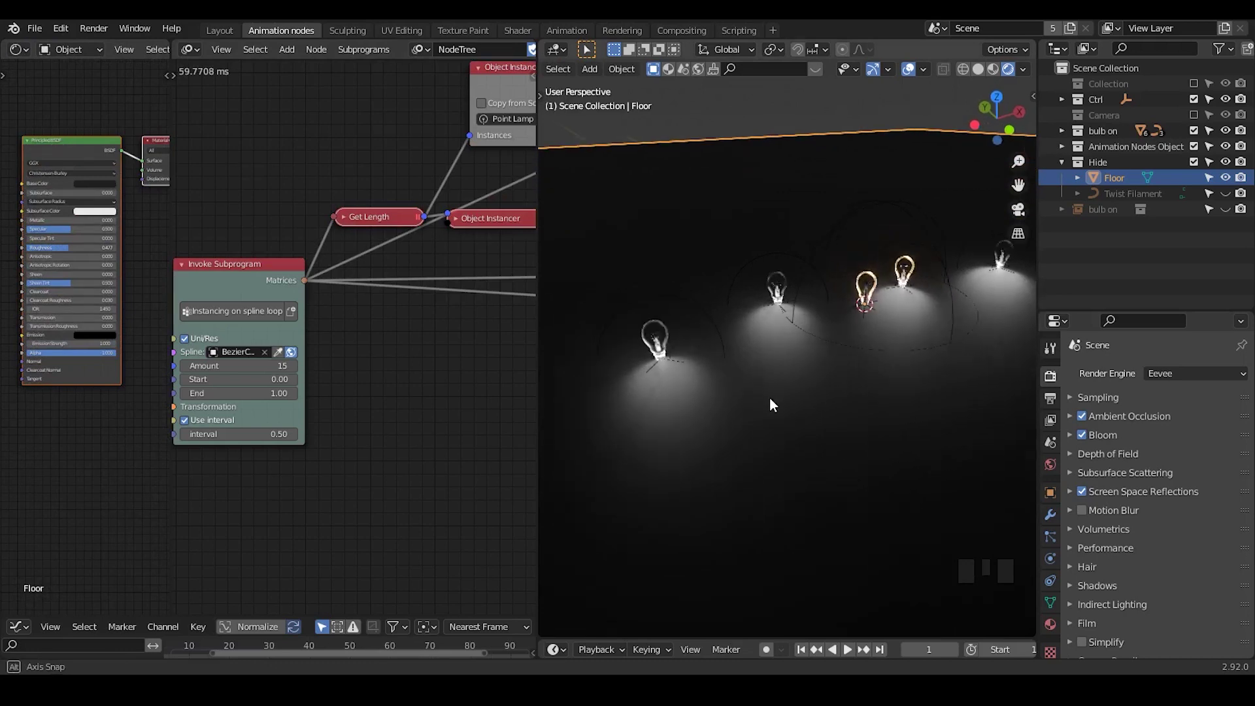
# Rearrange the Object Instancer nodes and start a search for an Offset Matrices node.
pyautogui.moveTo(437, 321); pyautogui.dragTo(667, 357)
pyautogui.moveTo(667, 344); pyautogui.dragTo(490, 246)
pyautogui.scroll(-3)
pyautogui.moveTo(436, 255); pyautogui.dragTo(355, 128)
pyautogui.click(356, 128)
pyautogui.press('ctrl+a')
# Add Offset Matrices into the lamp matrix output and inspect several lamp instances' light settings.
pyautogui.press('f')
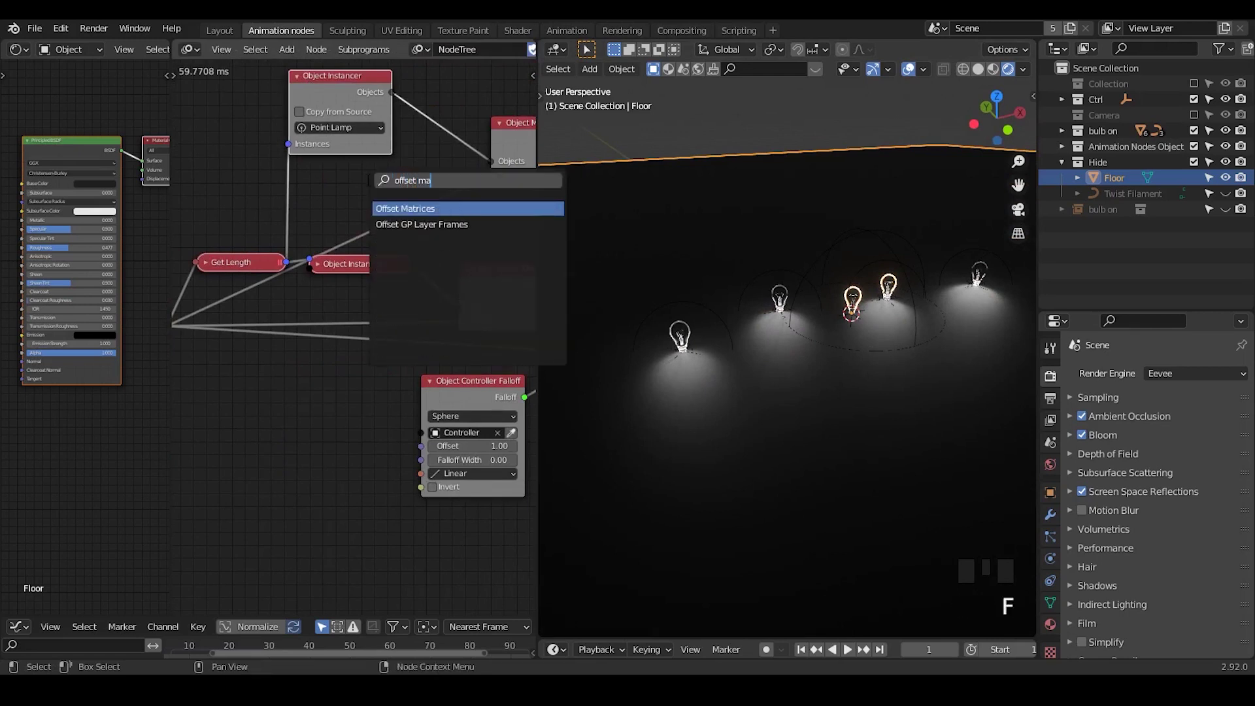
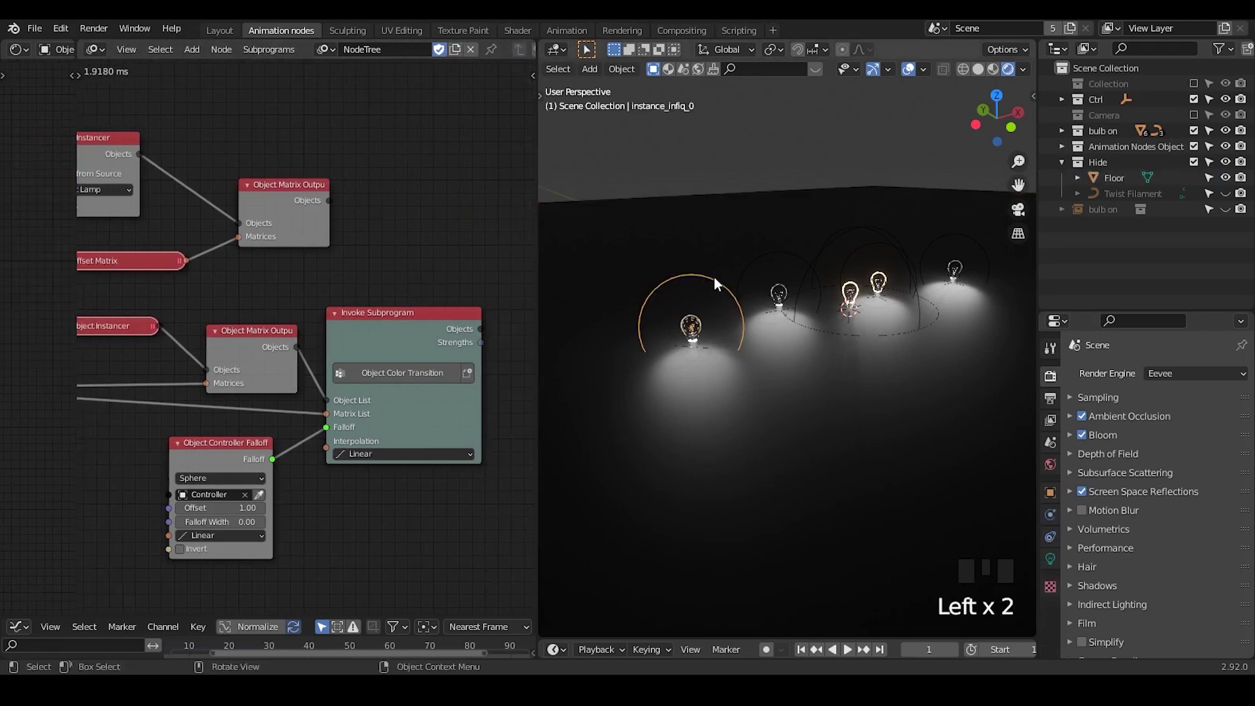
pyautogui.click(782, 260)
pyautogui.click(709, 278)
pyautogui.click(771, 260)
pyautogui.click(697, 283)
pyautogui.click(772, 263)
pyautogui.click(1058, 565)
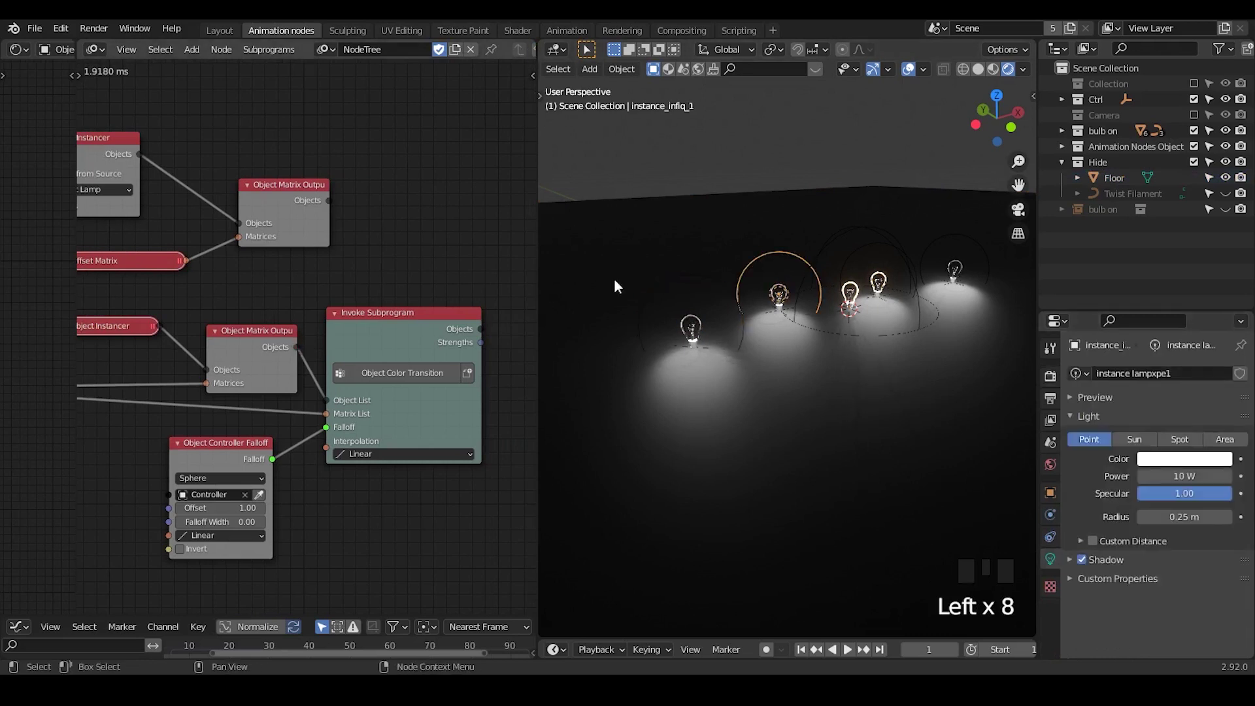
# Slide the Controller along X toward the far end of the bulb row.
pyautogui.moveTo(781, 337); pyautogui.dragTo(427, 357)
pyautogui.moveTo(428, 345); pyautogui.dragTo(724, 287)
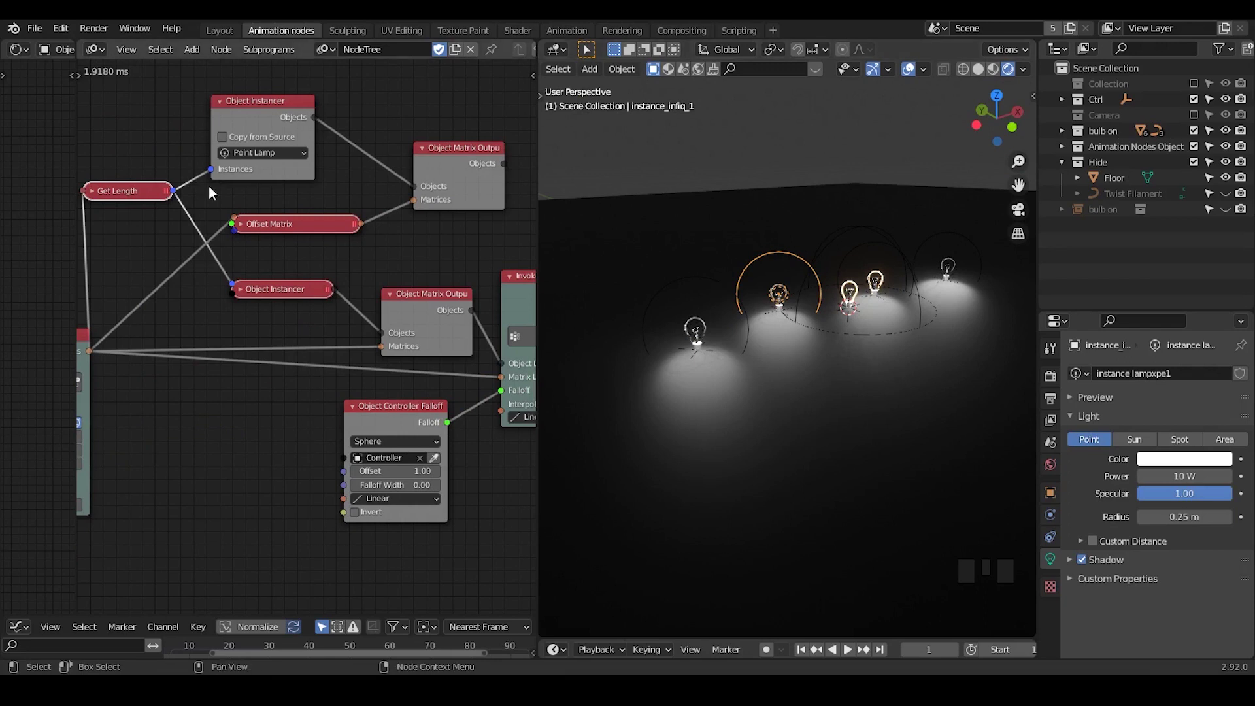
pyautogui.moveTo(361, 215); pyautogui.dragTo(701, 286)
pyautogui.click(701, 287)
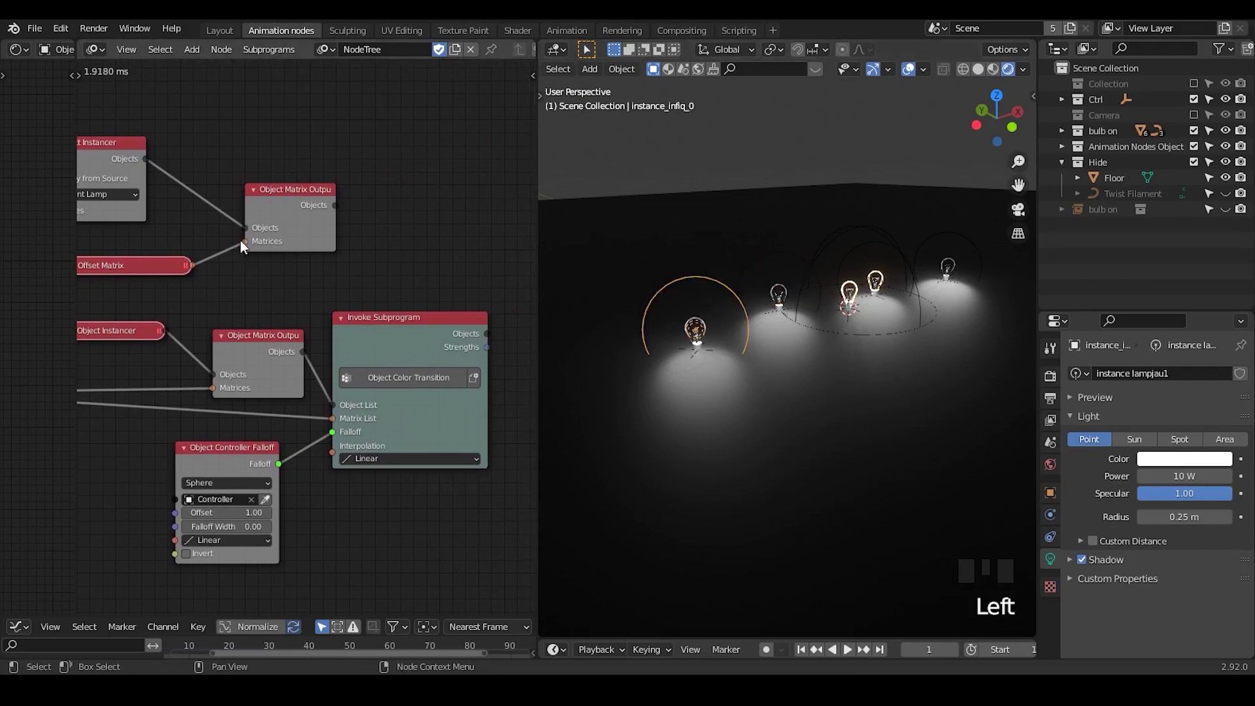
pyautogui.moveTo(350, 230); pyautogui.dragTo(850, 236)
pyautogui.click(849, 236)
pyautogui.press('g')
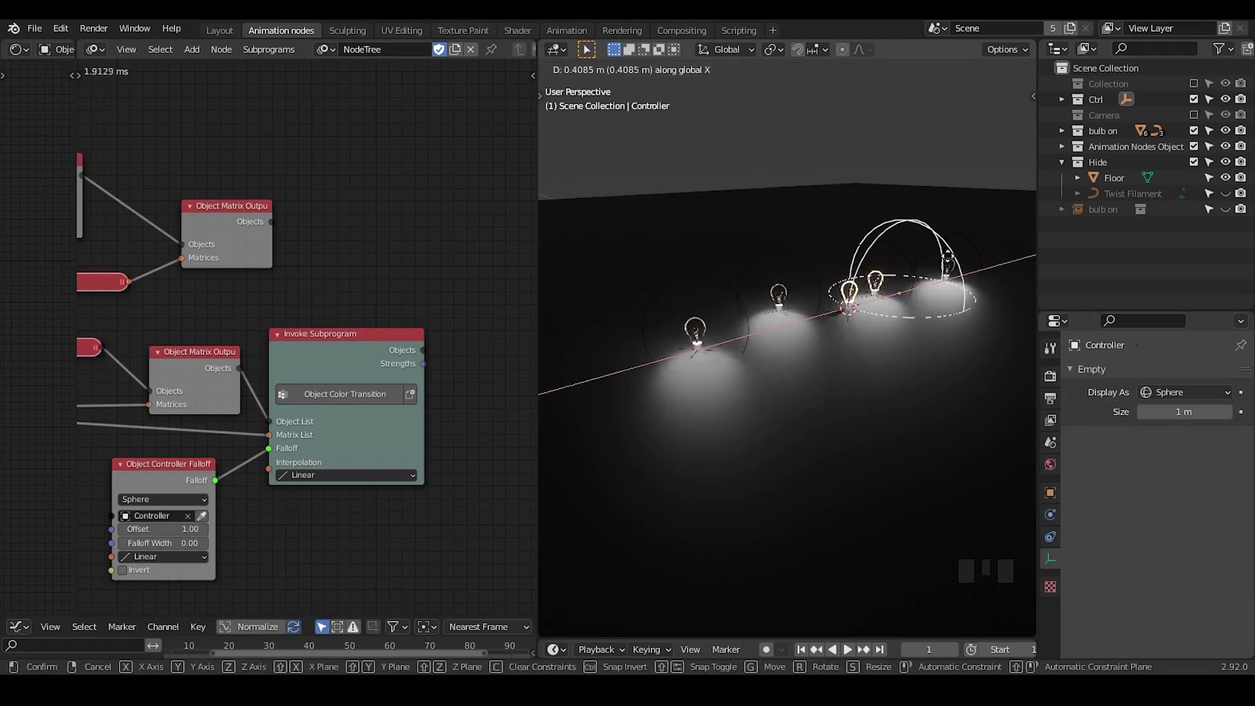
pyautogui.moveTo(760, 352); pyautogui.dragTo(815, 261)
pyautogui.press('ctrl+a')
pyautogui.press('t')
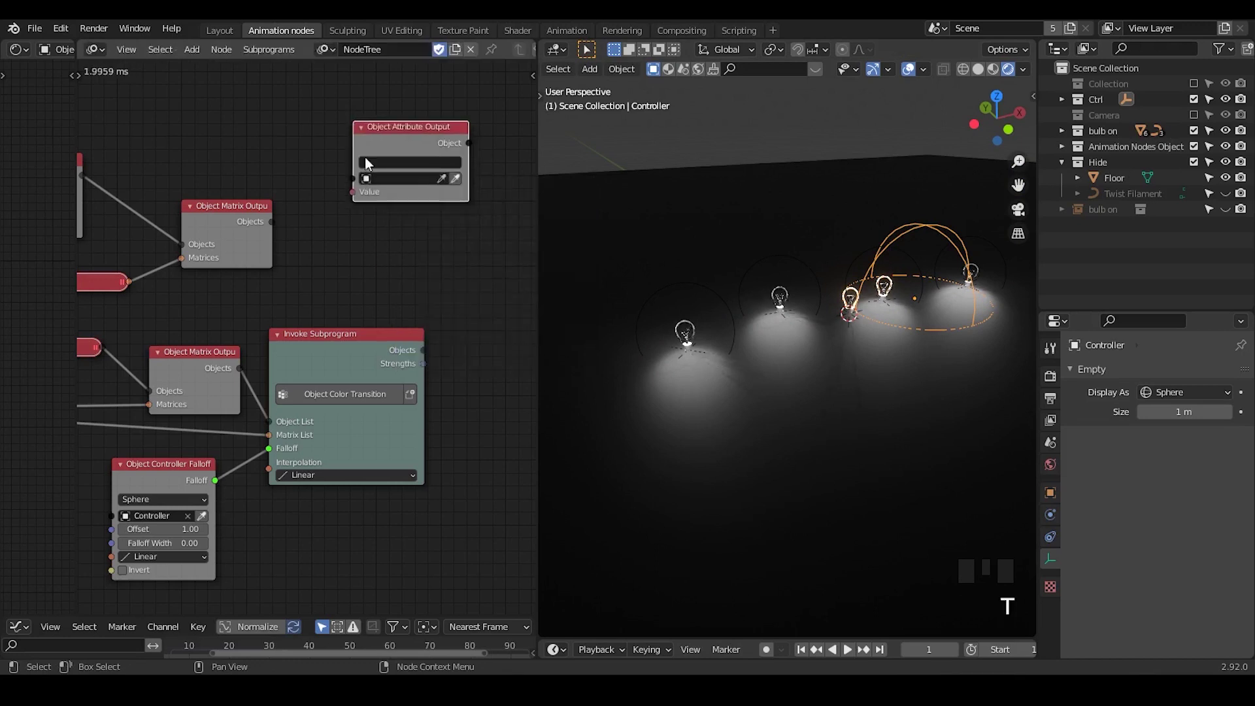
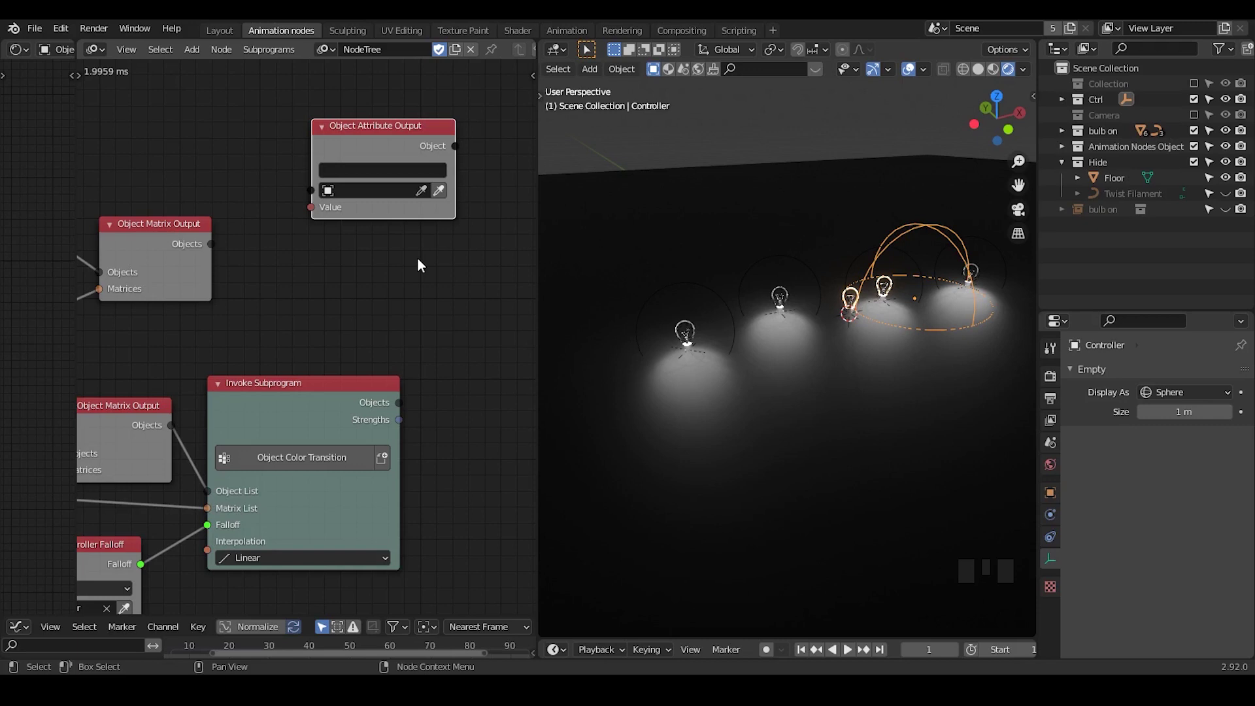
# Add a test cube and drive its modifiers["Bevel"].width from a Float Input of 0.12.
pyautogui.click(831, 148)
pyautogui.press('shift+a')
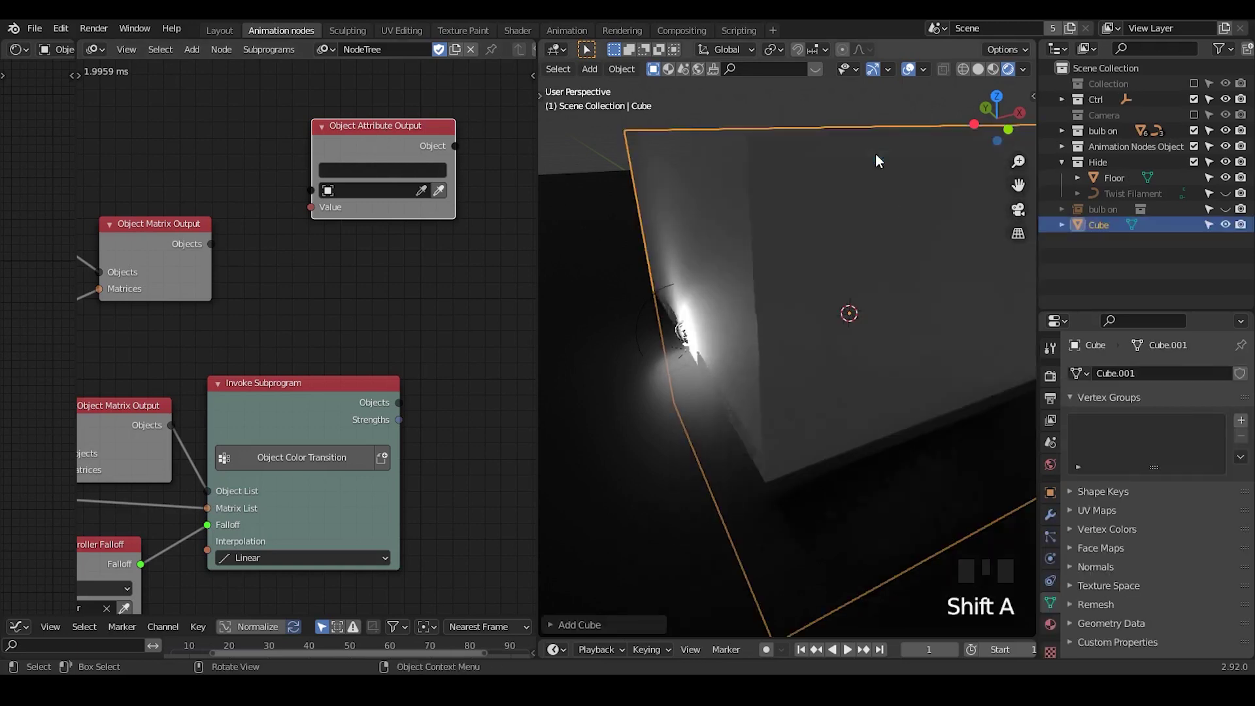
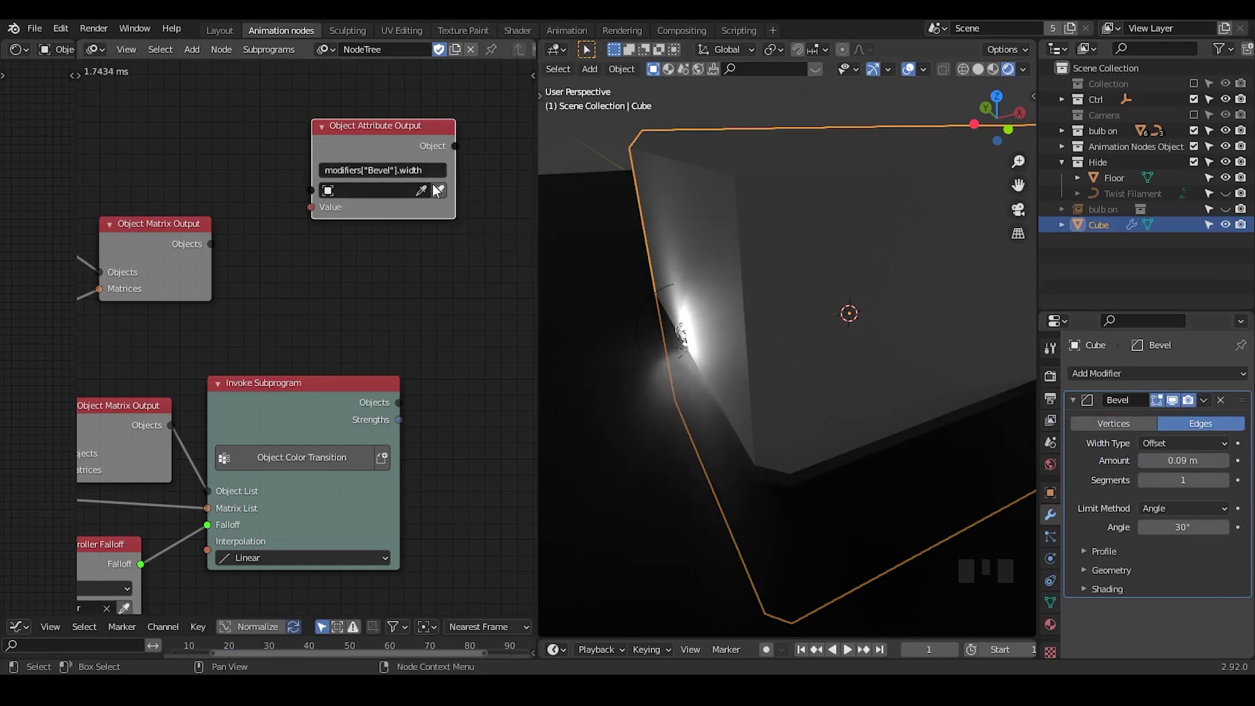
pyautogui.moveTo(446, 190); pyautogui.dragTo(277, 144)
pyautogui.press('ctrl+a')
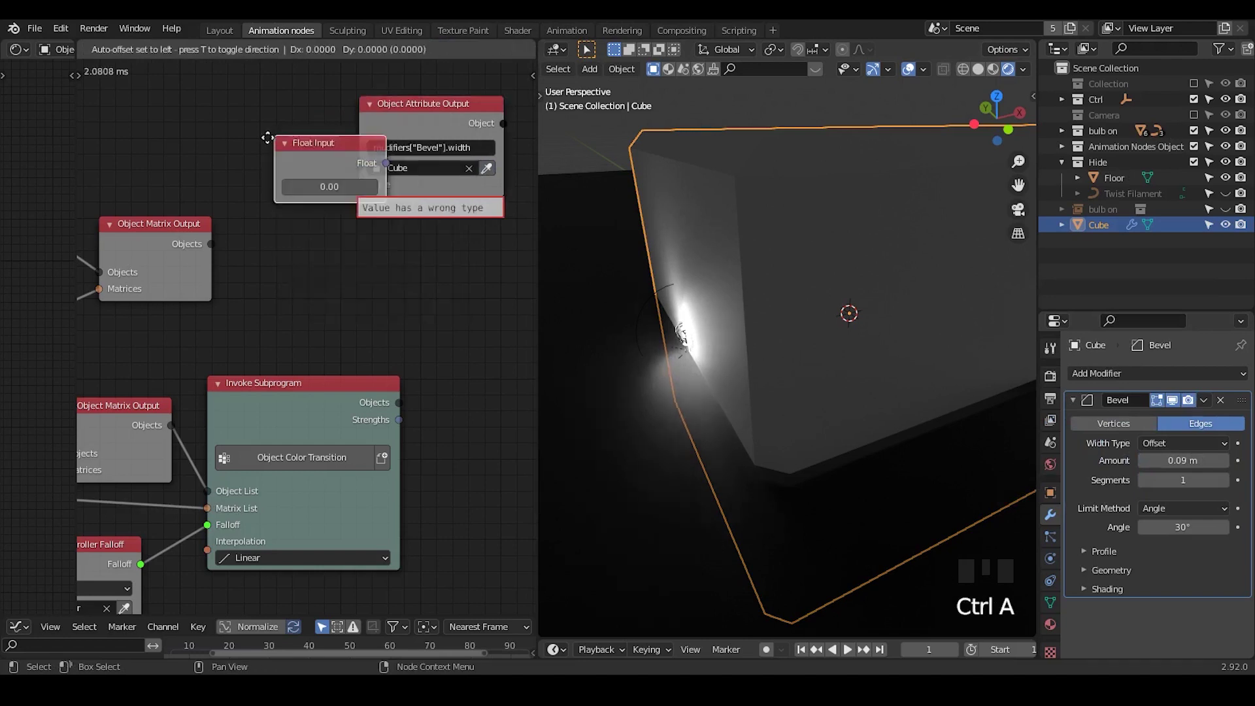
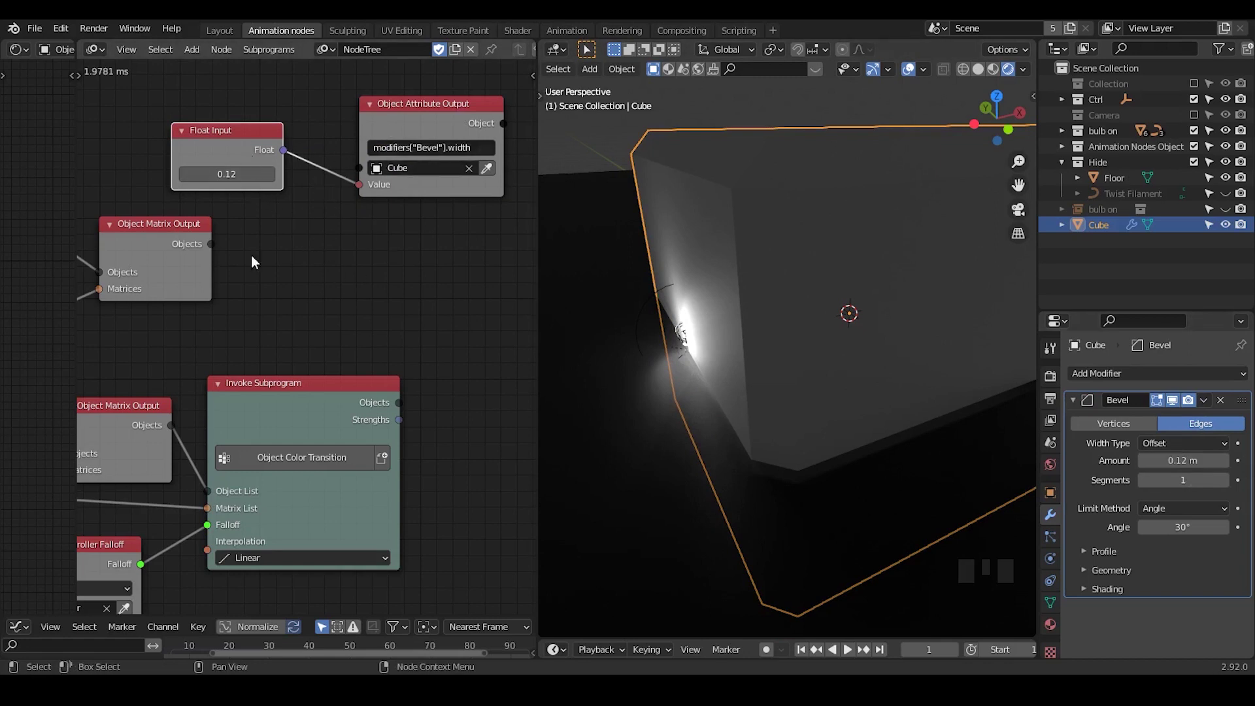
# Delete the temporary cube from the scene.
pyautogui.click(799, 164)
pyautogui.click(799, 207)
pyautogui.press('x')
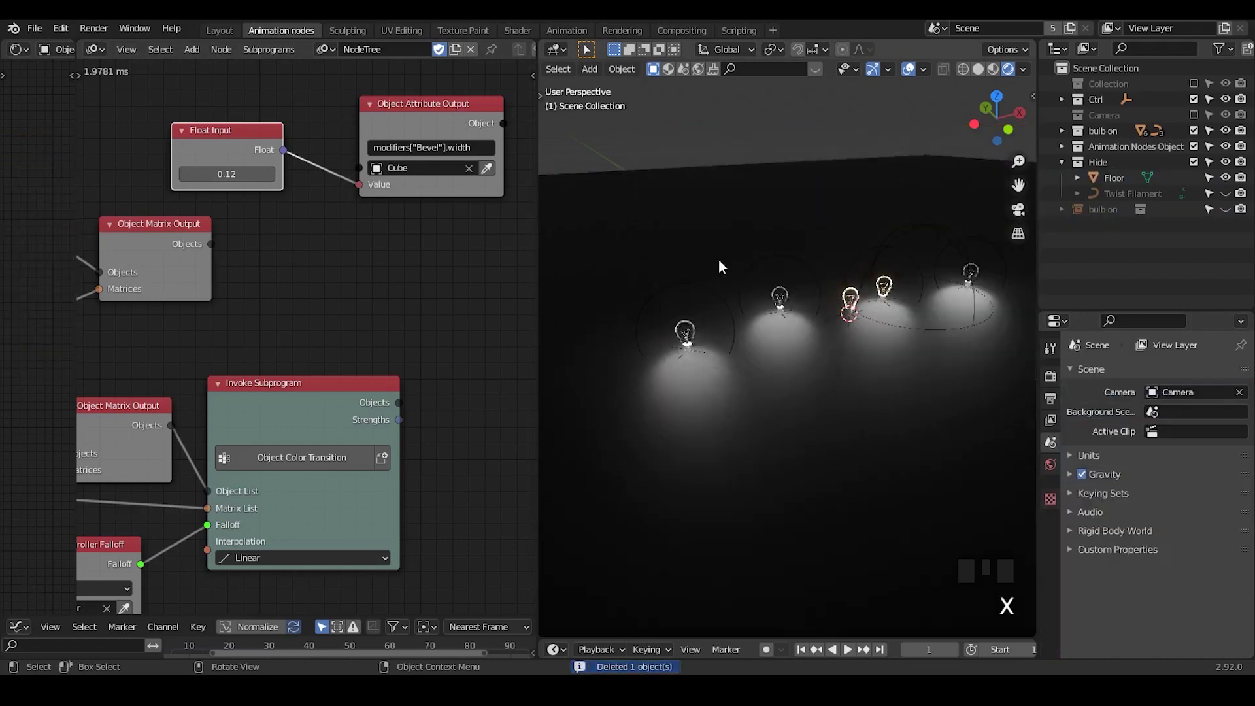
# Feed the lamp object list into the attribute node set for multiple objects.
pyautogui.click(692, 290)
pyautogui.moveTo(215, 252); pyautogui.dragTo(246, 232)
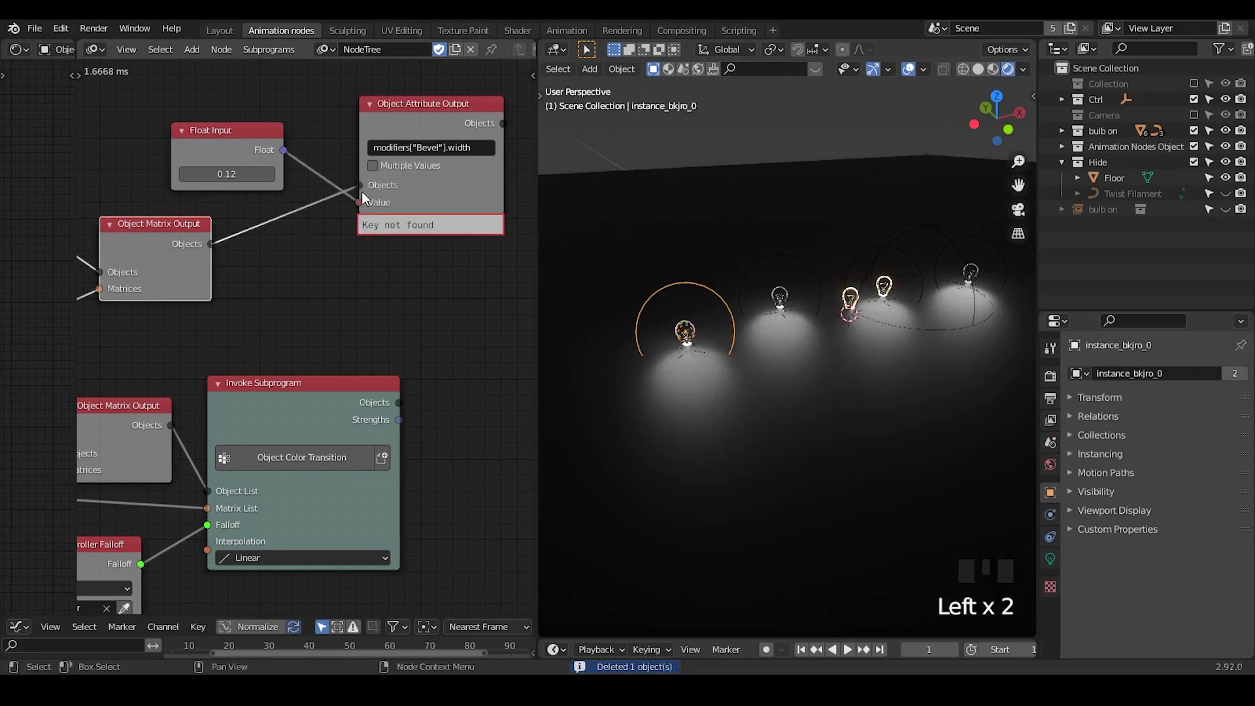
pyautogui.click(367, 212)
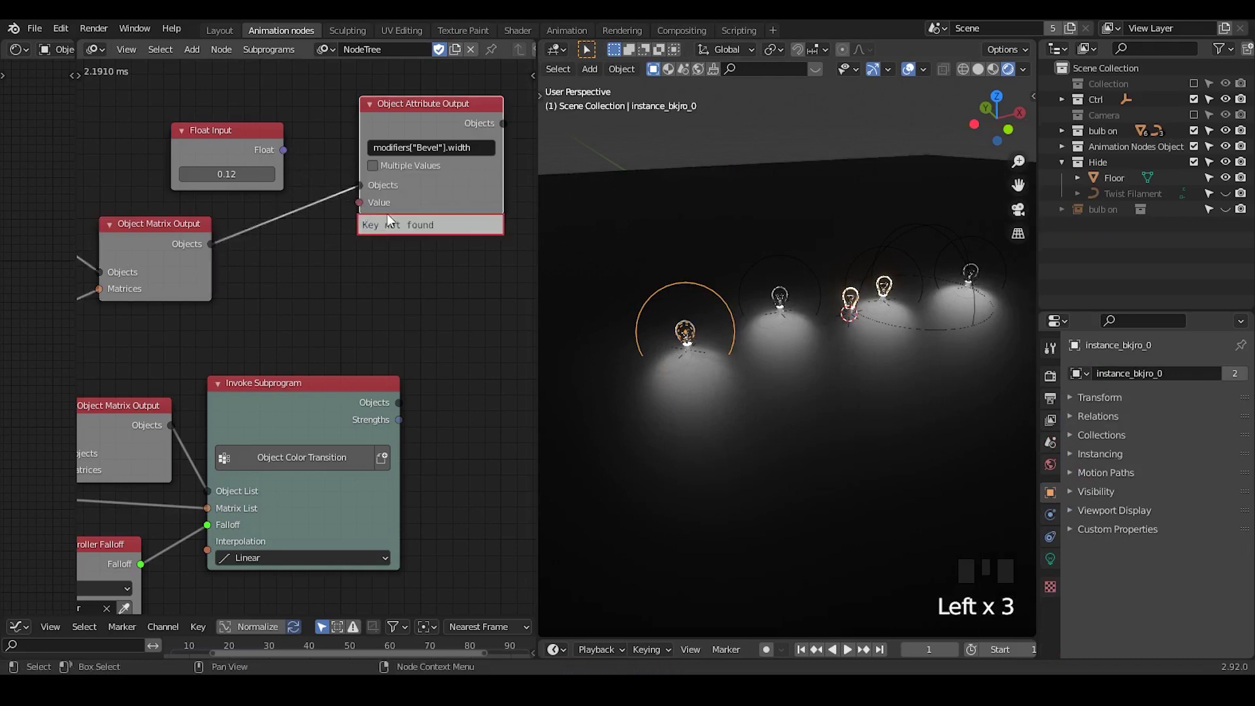
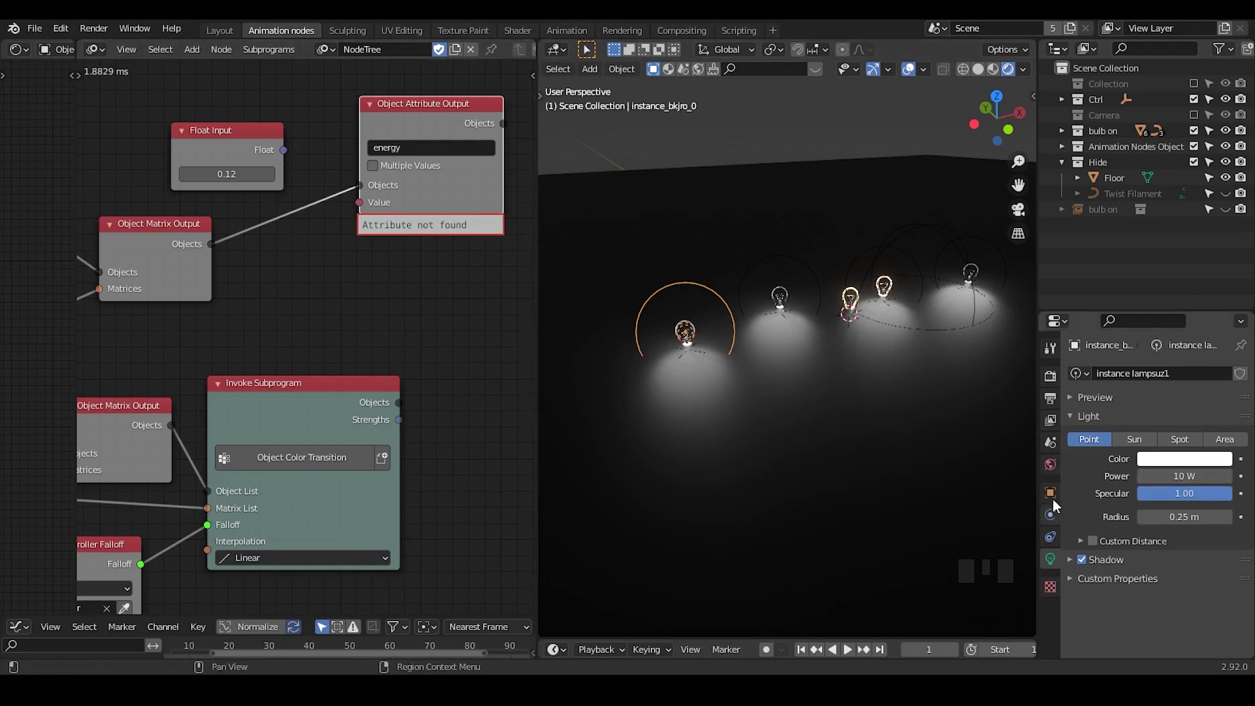
# Drive the lamps' data.energy with 7.86 W and check it in a lamp's light properties.
pyautogui.click(1059, 503)
pyautogui.click(1059, 521)
pyautogui.click(1059, 543)
pyautogui.click(1048, 494)
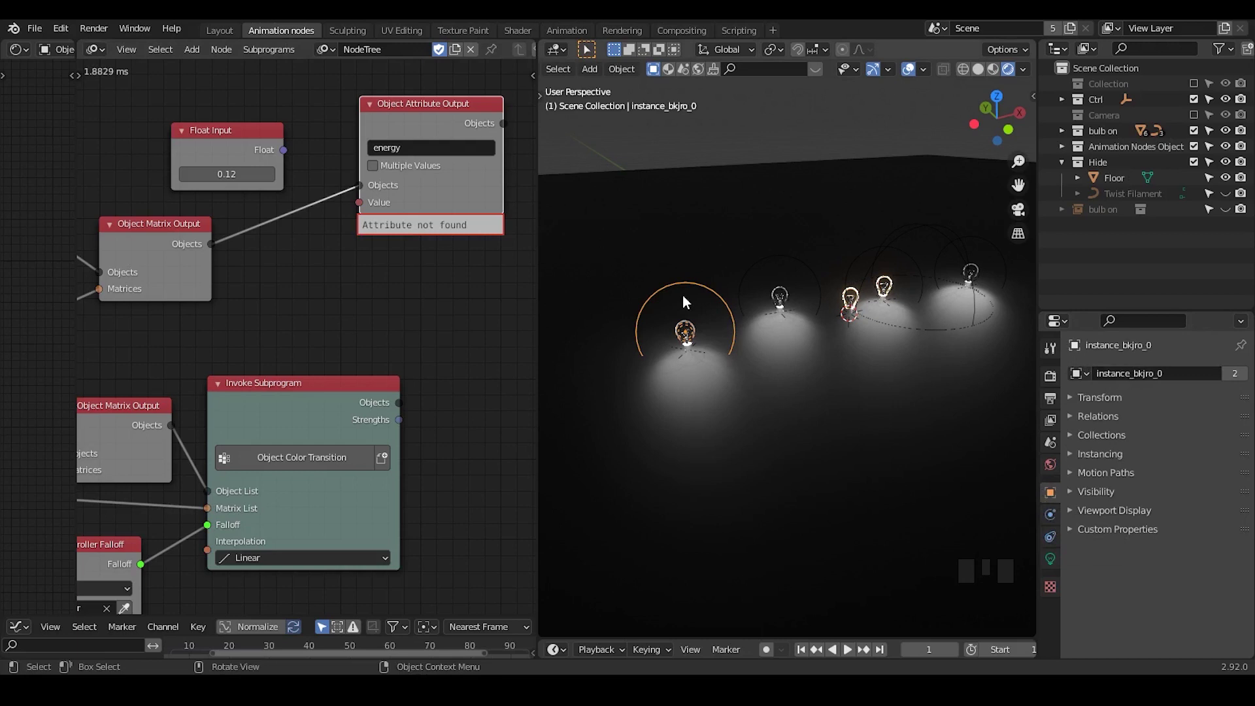
pyautogui.click(1057, 564)
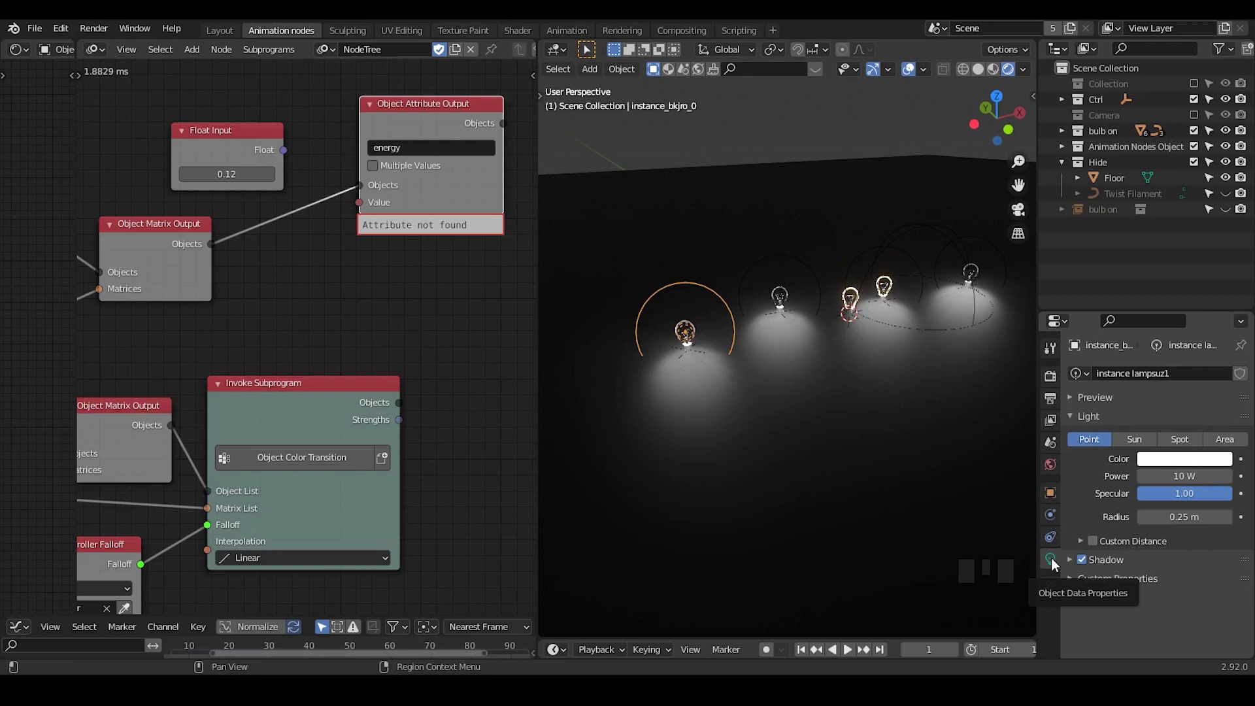
pyautogui.moveTo(391, 159); pyautogui.dragTo(383, 157)
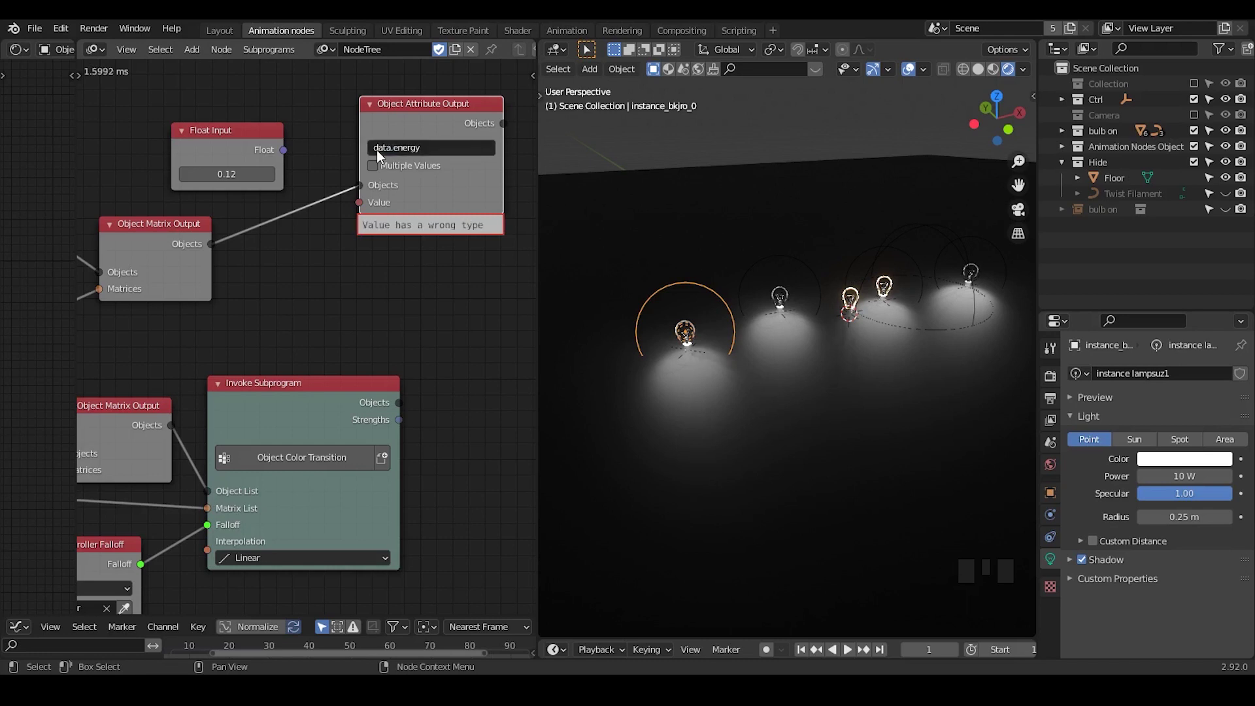
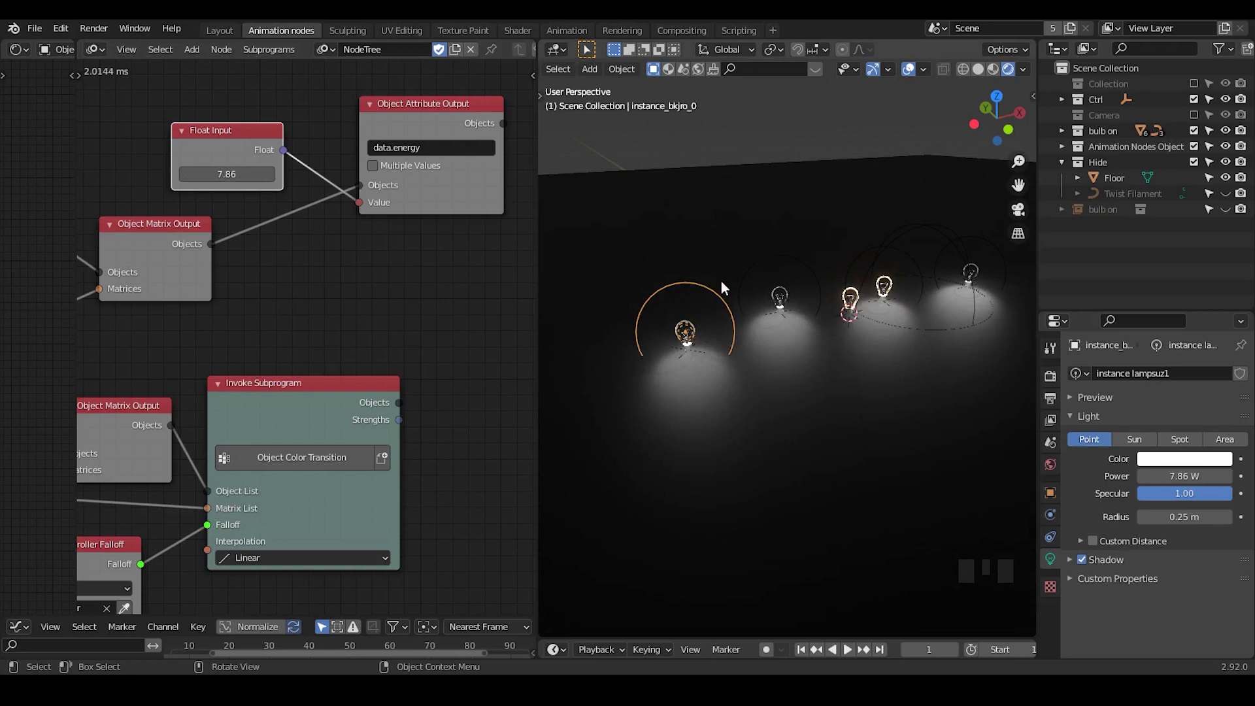
# Show and expand the collection containing the Bezier curve in the Outliner.
pyautogui.click(1198, 92)
pyautogui.click(1070, 93)
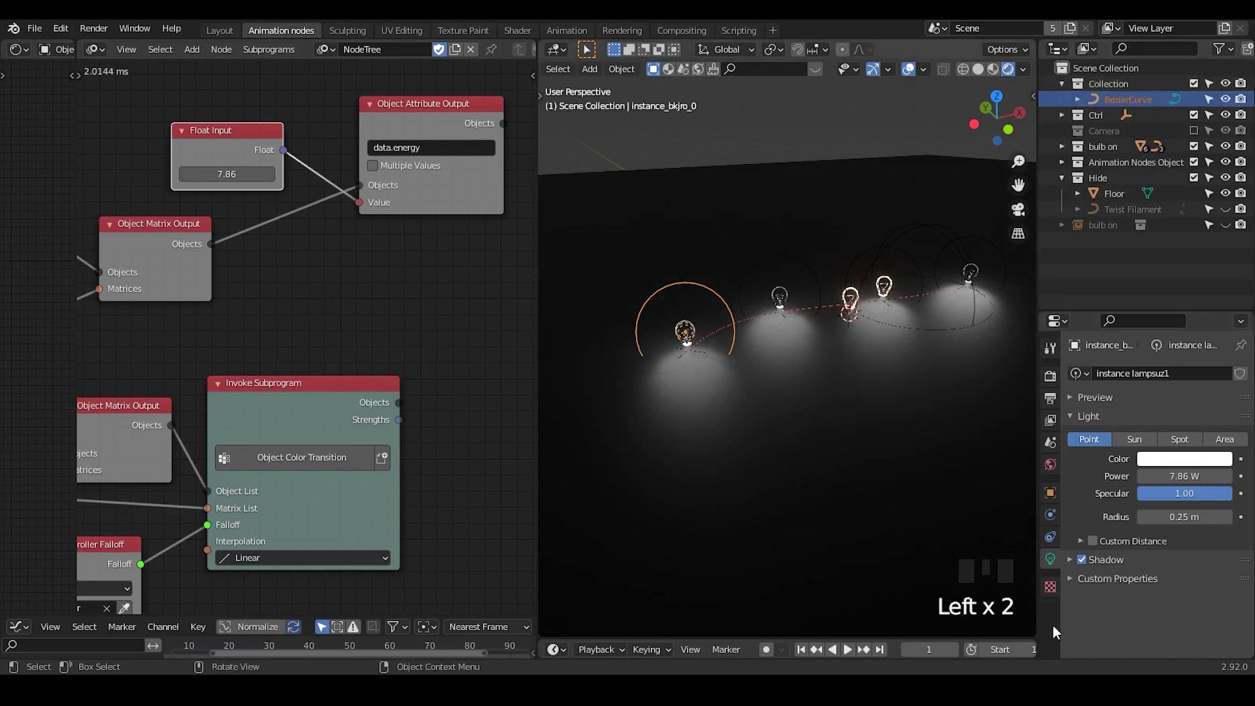
# Select the Bezier curve, hide its collection again, and select one bulb lamp.
pyautogui.click(1113, 105)
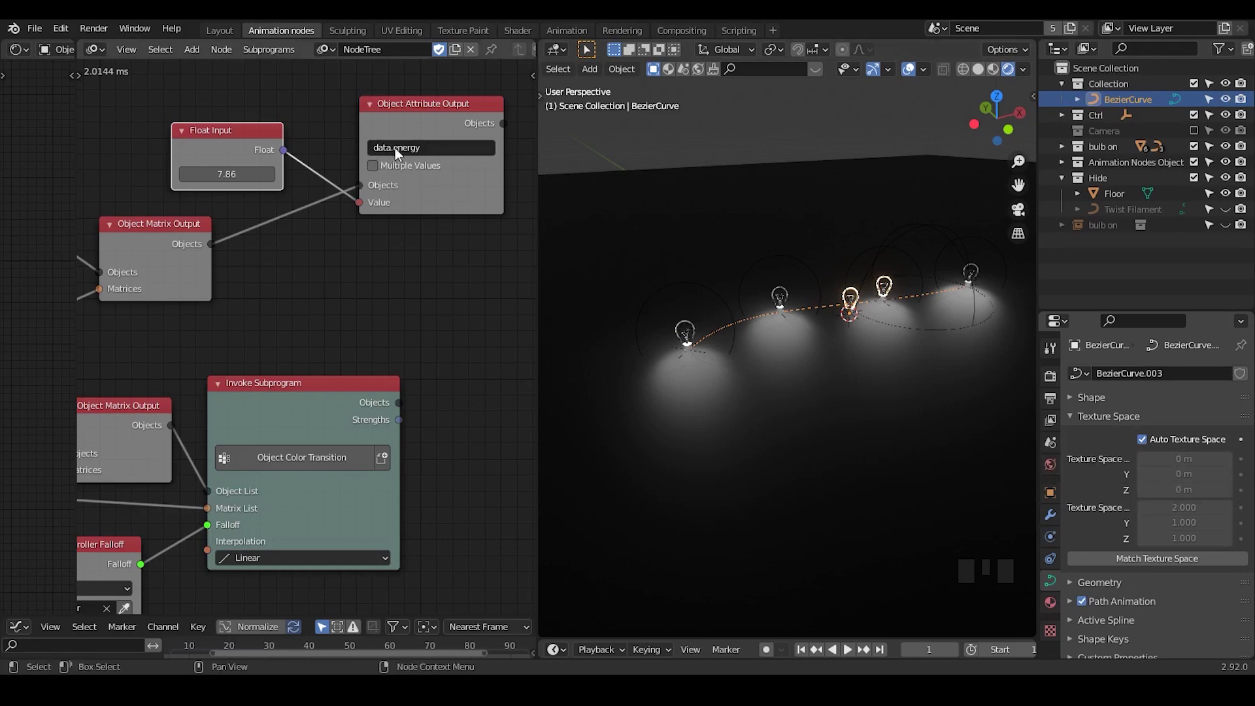
pyautogui.click(1202, 89)
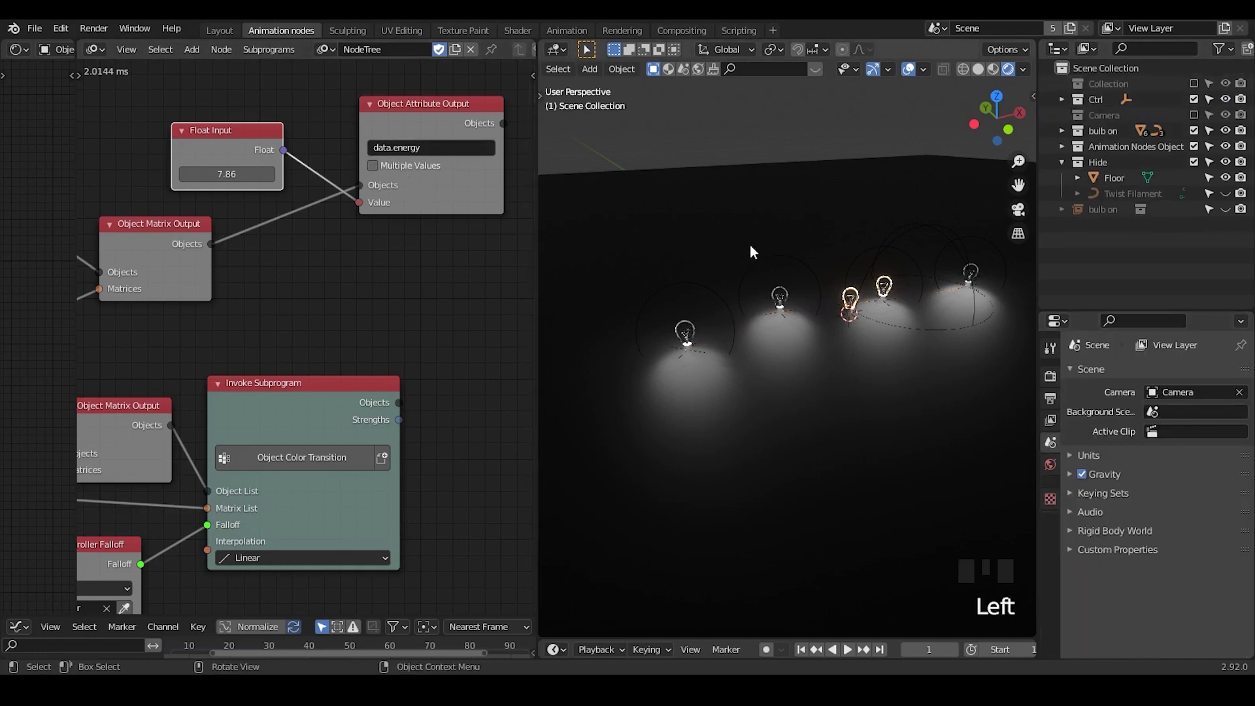
pyautogui.click(725, 302)
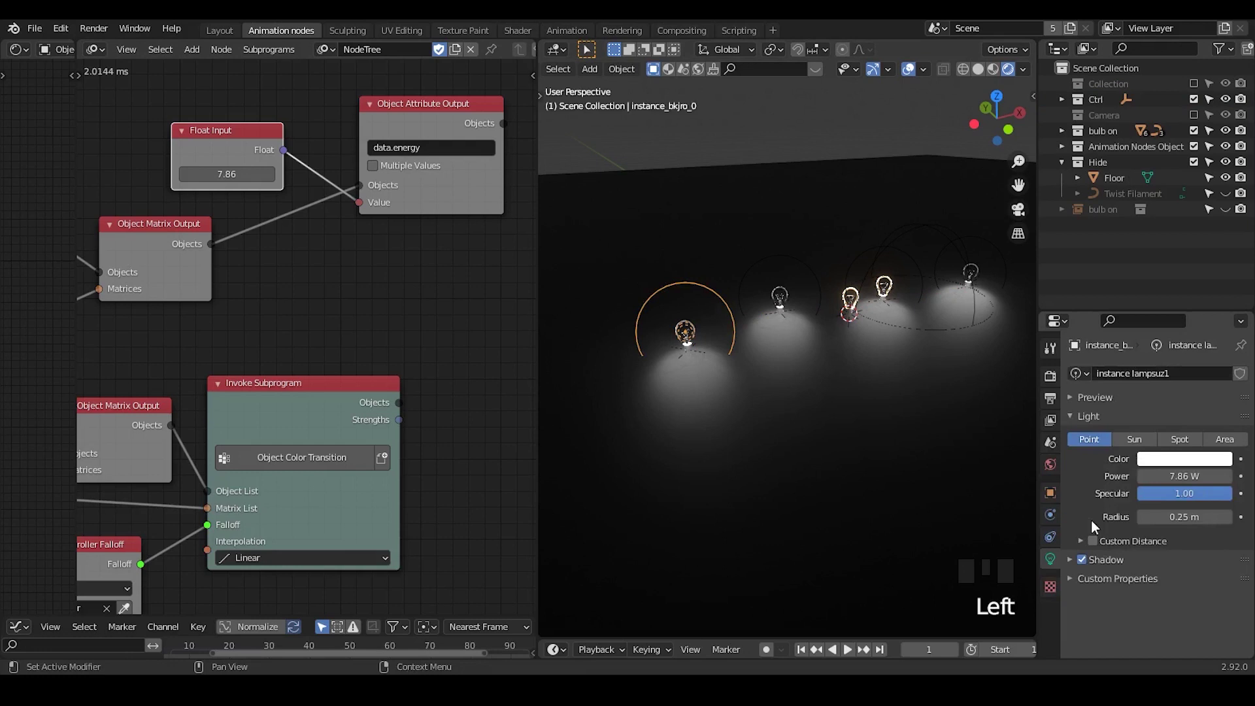
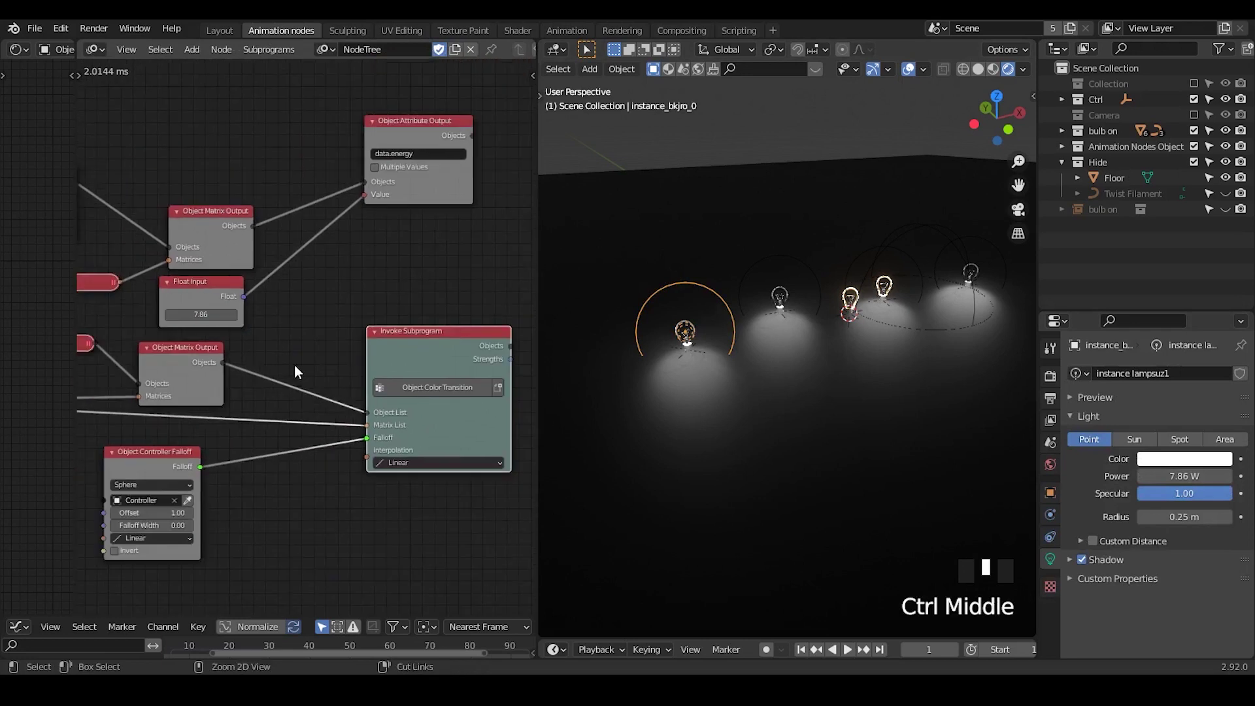
# Add Evaluate Falloff in Transformation mode and feed it the lamp matrices.
pyautogui.press('l')
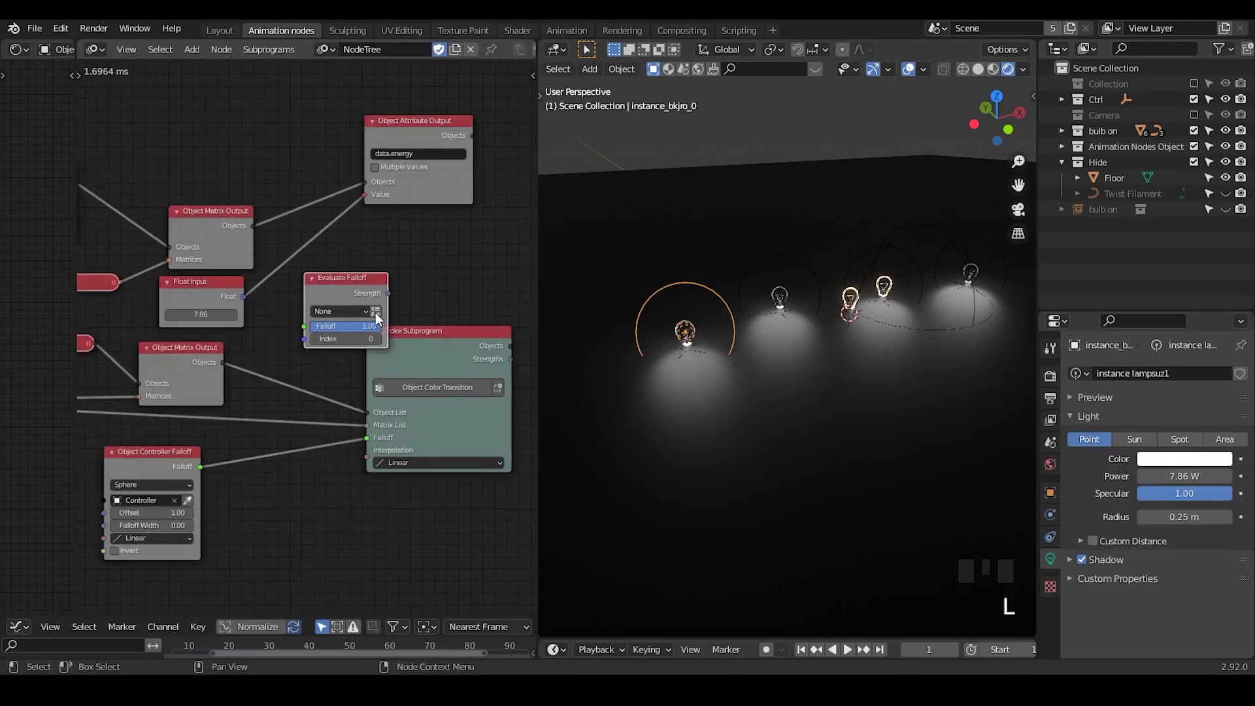
pyautogui.click(354, 321)
pyautogui.moveTo(356, 321); pyautogui.dragTo(223, 391)
pyautogui.moveTo(222, 391); pyautogui.dragTo(186, 353)
pyautogui.rightClick(187, 352)
pyautogui.click(182, 366)
pyautogui.moveTo(186, 357); pyautogui.dragTo(238, 340)
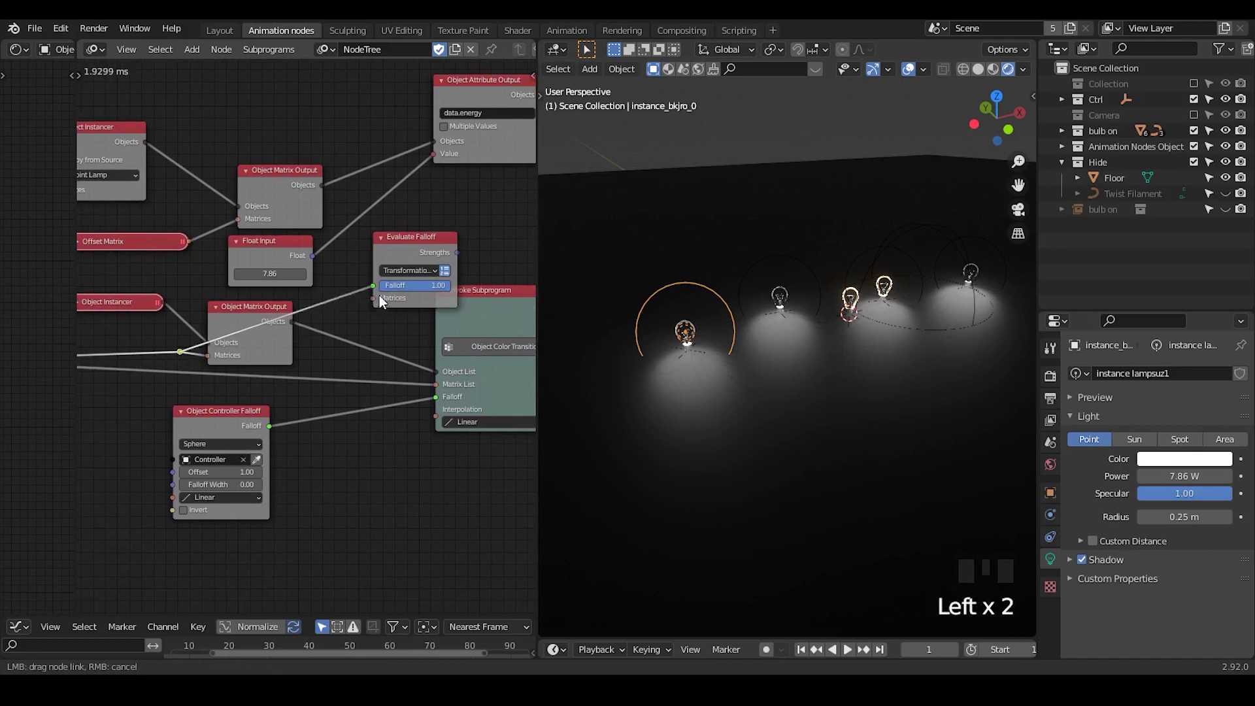
pyautogui.click(404, 259)
pyautogui.moveTo(761, 325); pyautogui.dragTo(331, 281)
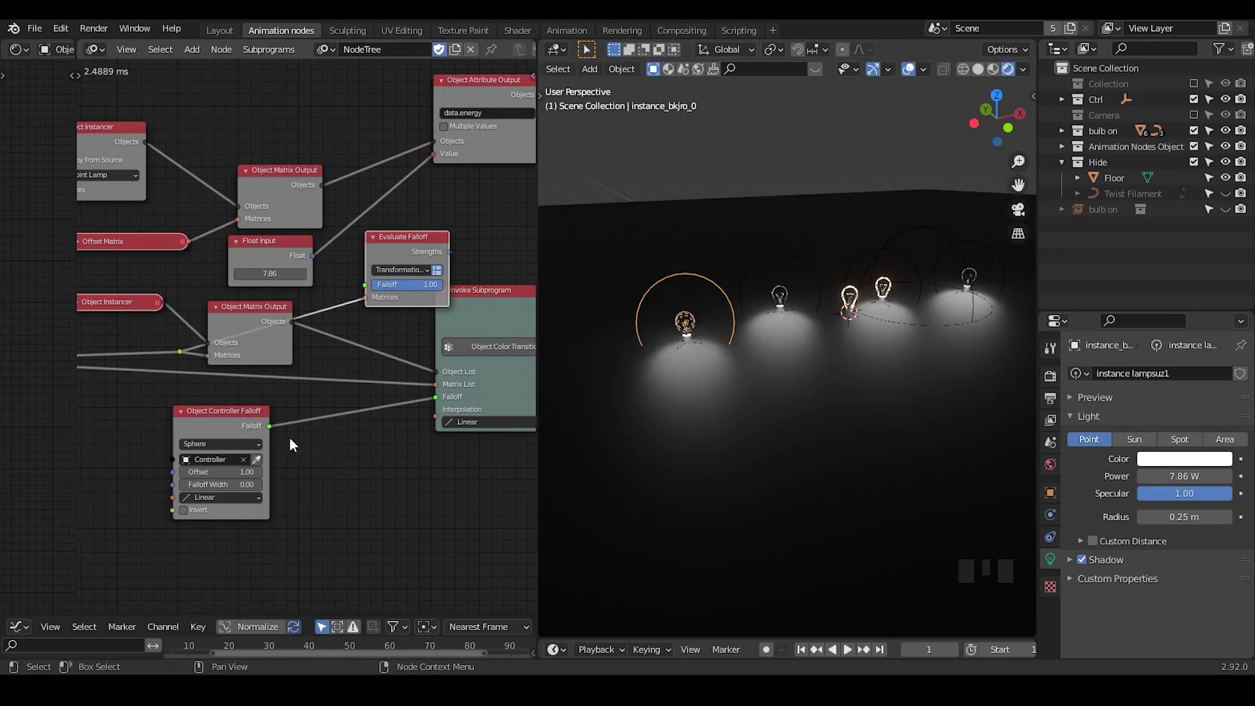
# Link Controller Falloff in and drive data.energy from Strengths with Multiple Values enabled.
pyautogui.moveTo(274, 435); pyautogui.dragTo(288, 417)
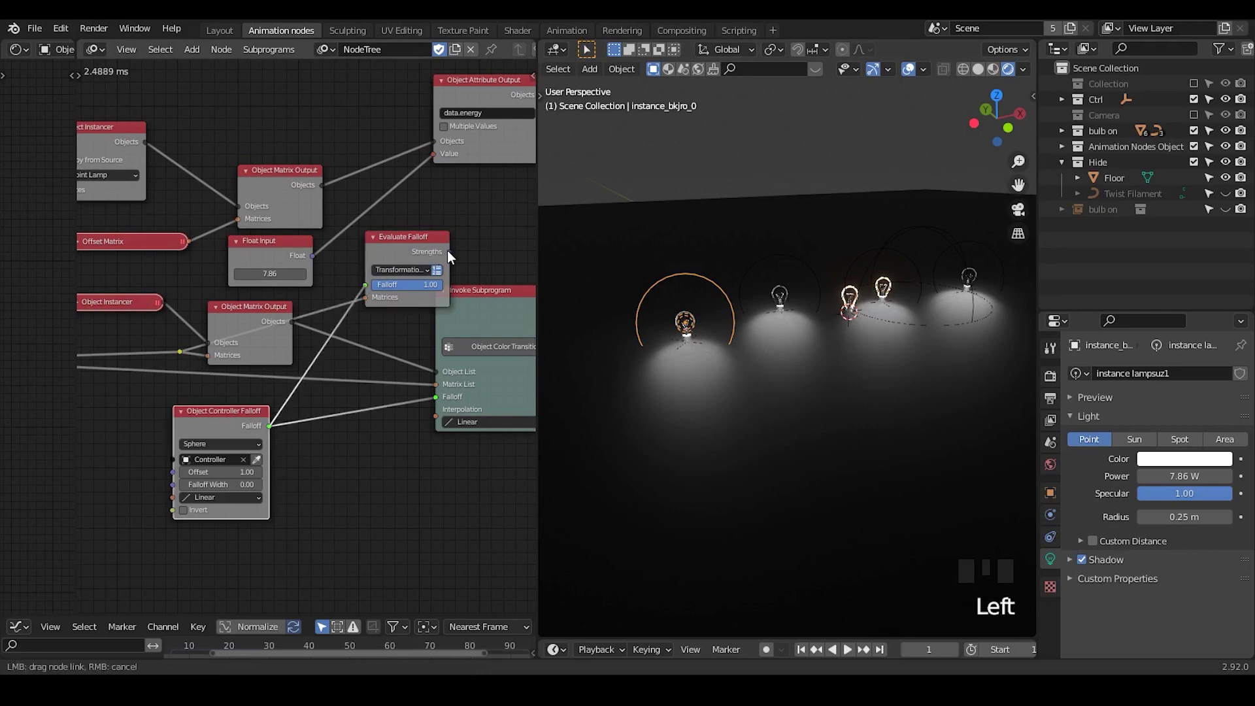
pyautogui.moveTo(454, 256); pyautogui.dragTo(453, 225)
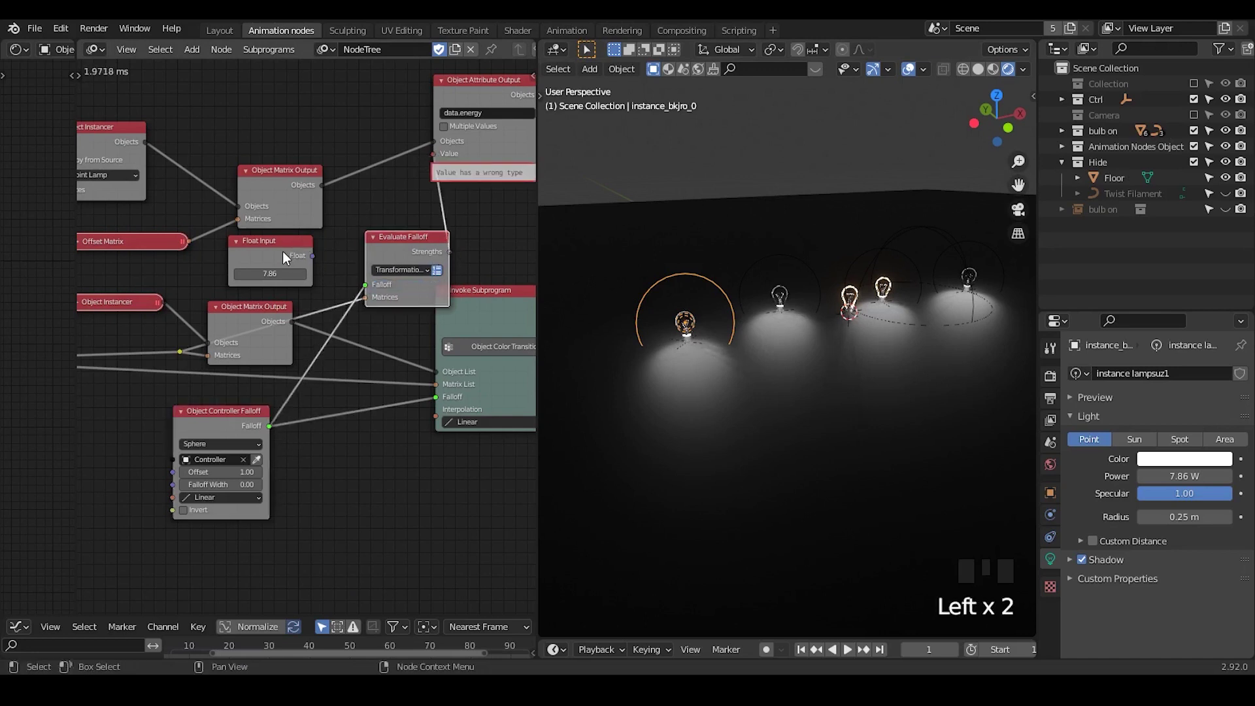
pyautogui.click(285, 256)
pyautogui.click(452, 141)
pyautogui.click(449, 257)
pyautogui.click(264, 265)
pyautogui.scroll(3)
# Move the Controller empty so only bulbs inside its sphere glow, then tidy the matrix output node.
pyautogui.moveTo(829, 366); pyautogui.dragTo(858, 237)
pyautogui.click(858, 237)
pyautogui.moveTo(895, 340); pyautogui.dragTo(900, 313)
pyautogui.press('g')
pyautogui.press('g')
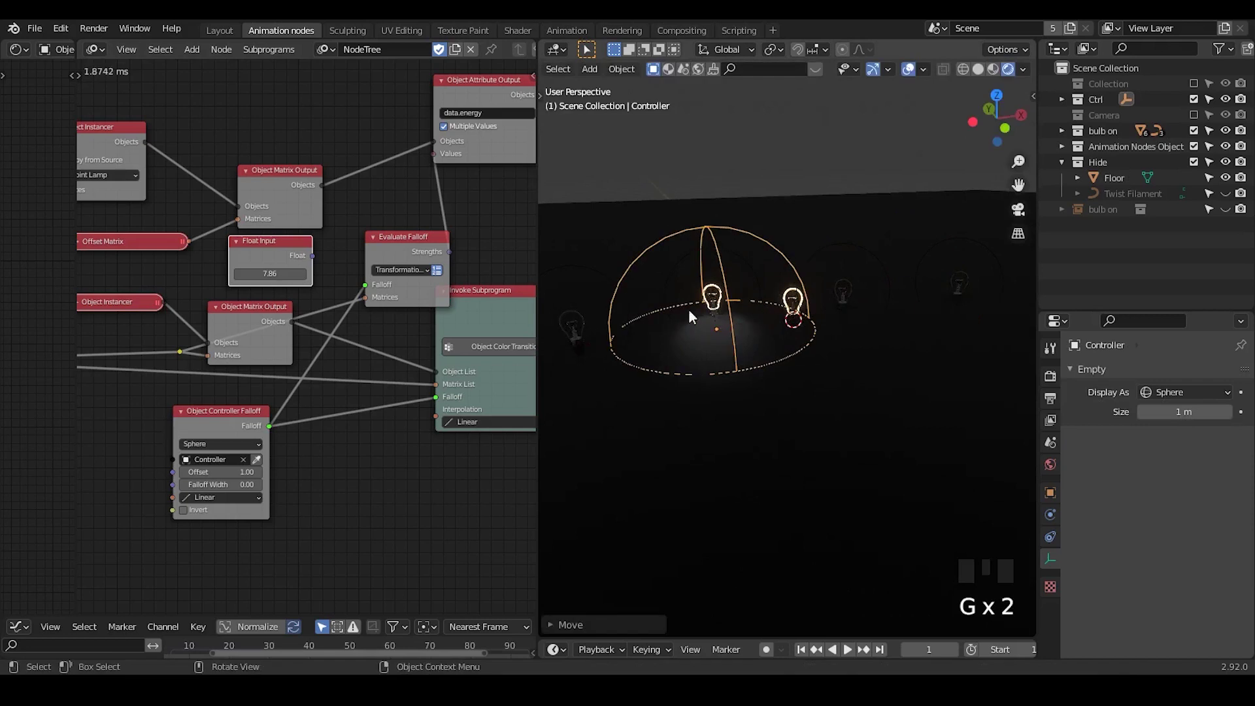
pyautogui.moveTo(768, 365); pyautogui.dragTo(779, 336)
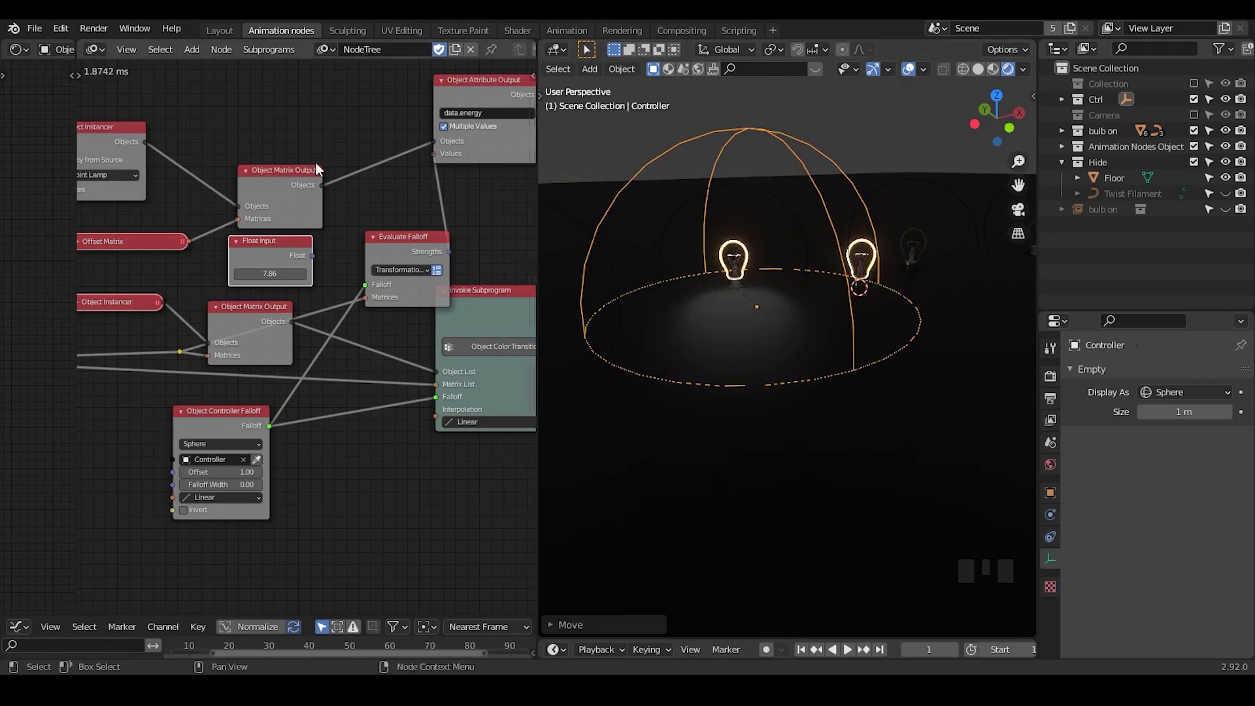
pyautogui.click(281, 188)
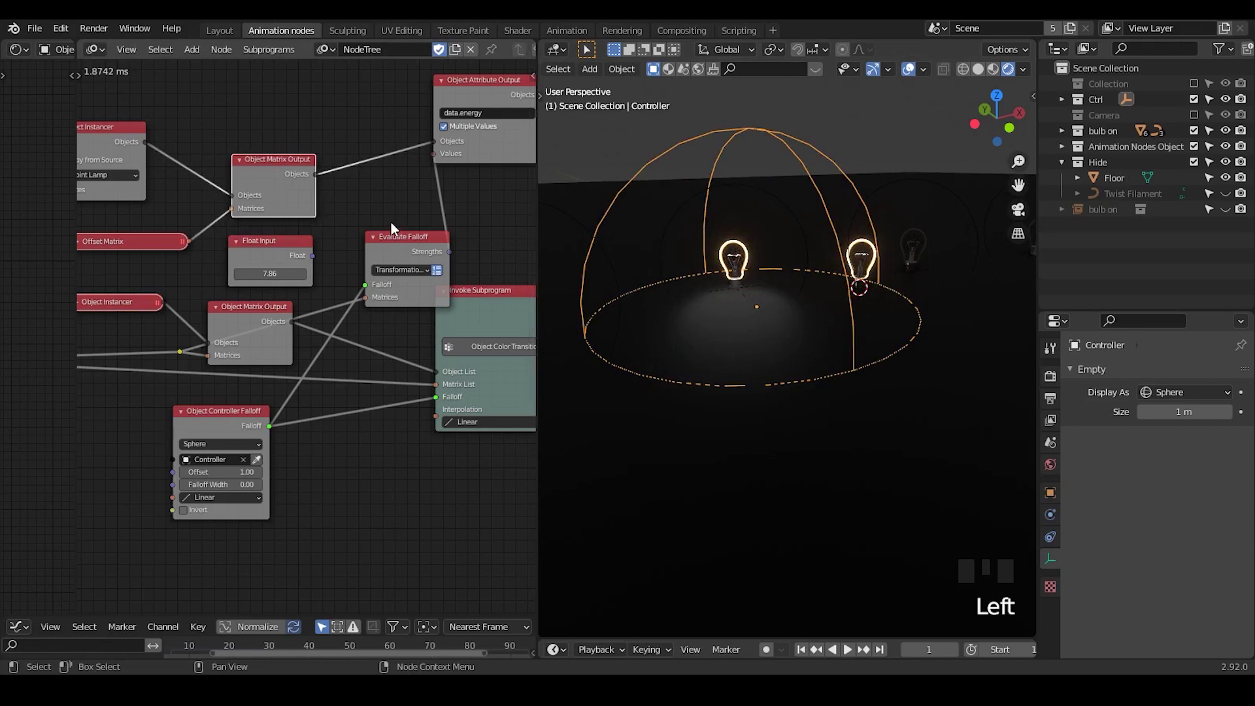
pyautogui.moveTo(397, 229); pyautogui.dragTo(312, 146)
pyautogui.click(311, 146)
pyautogui.click(257, 293)
# Insert a Map Range scaling falloff strengths to lamp power from 0 to 25.
pyautogui.press('ctrl+a')
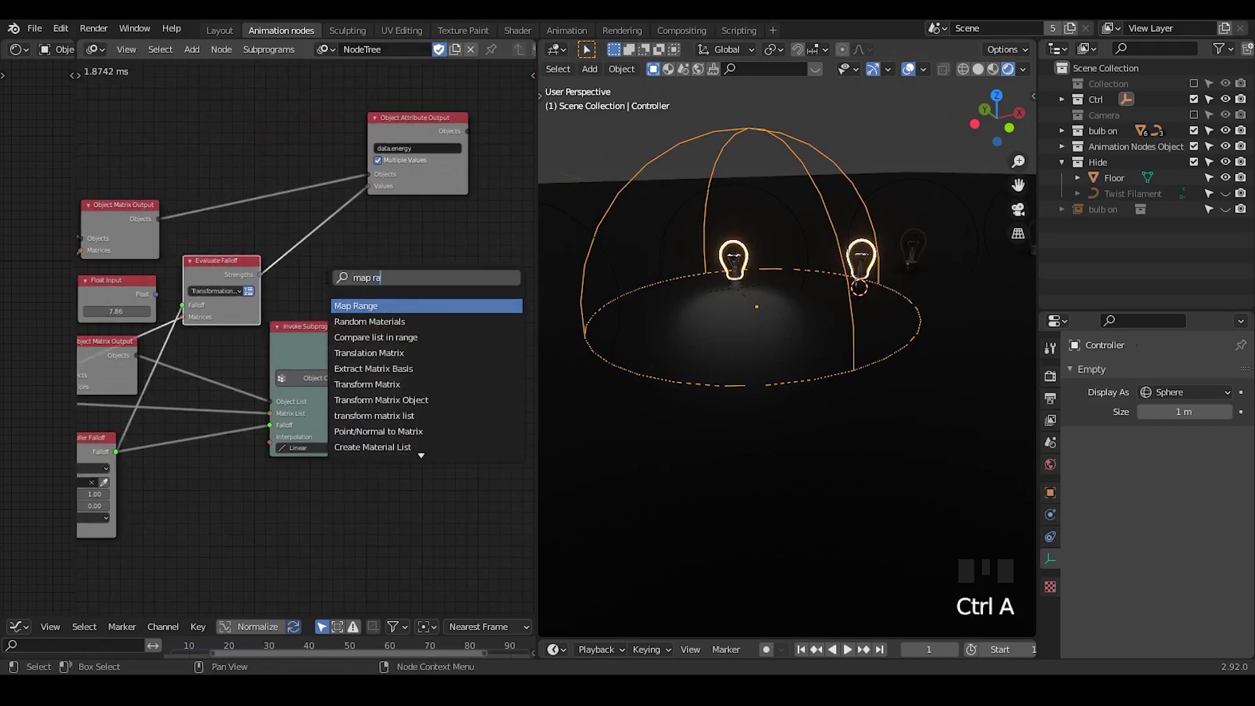
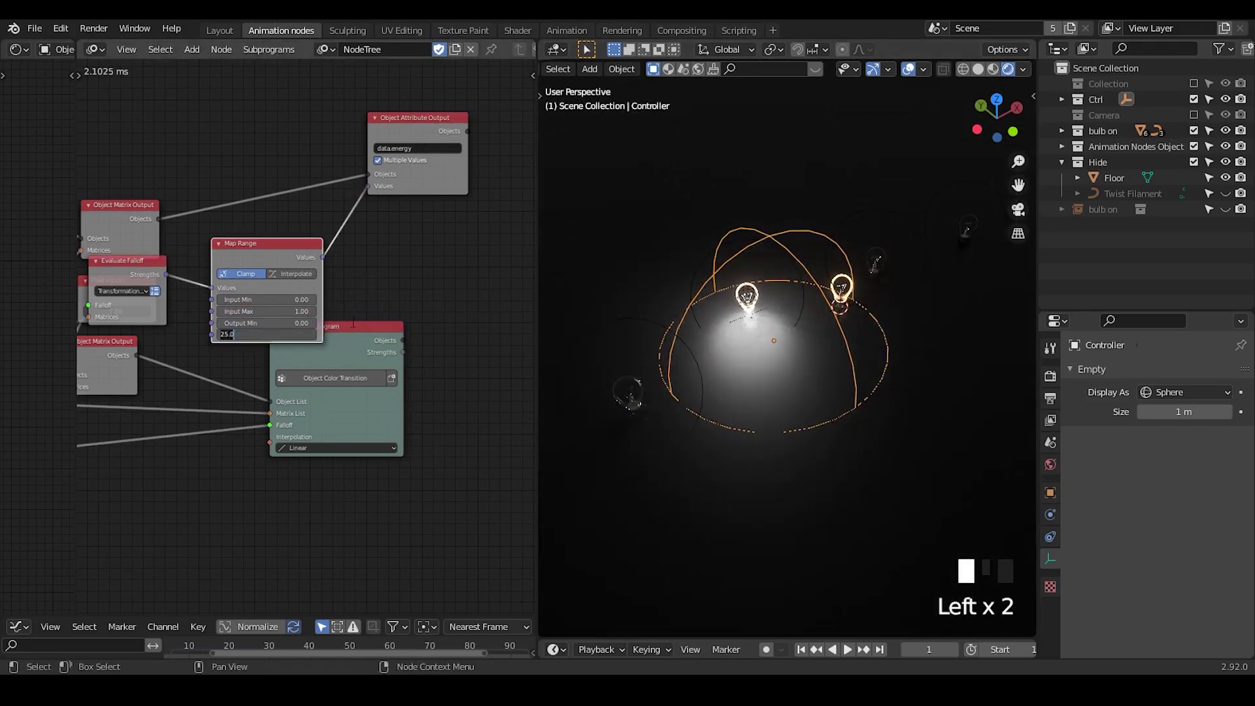
pyautogui.click(107, 276)
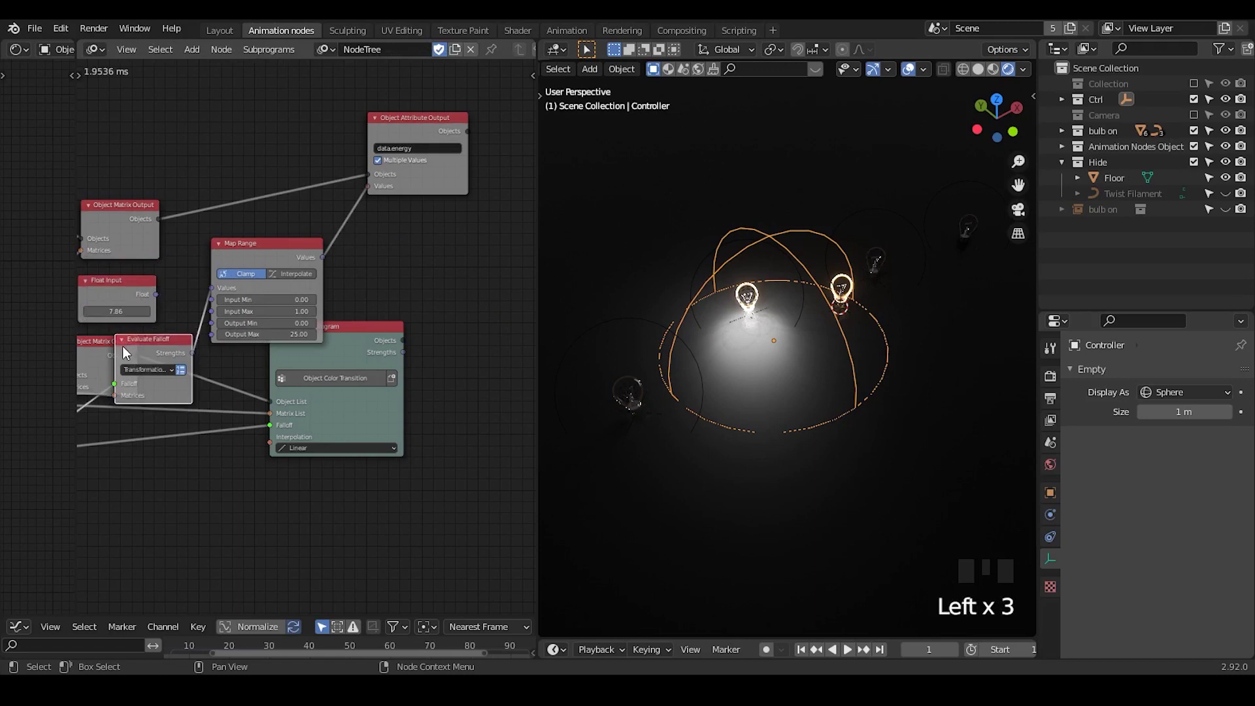
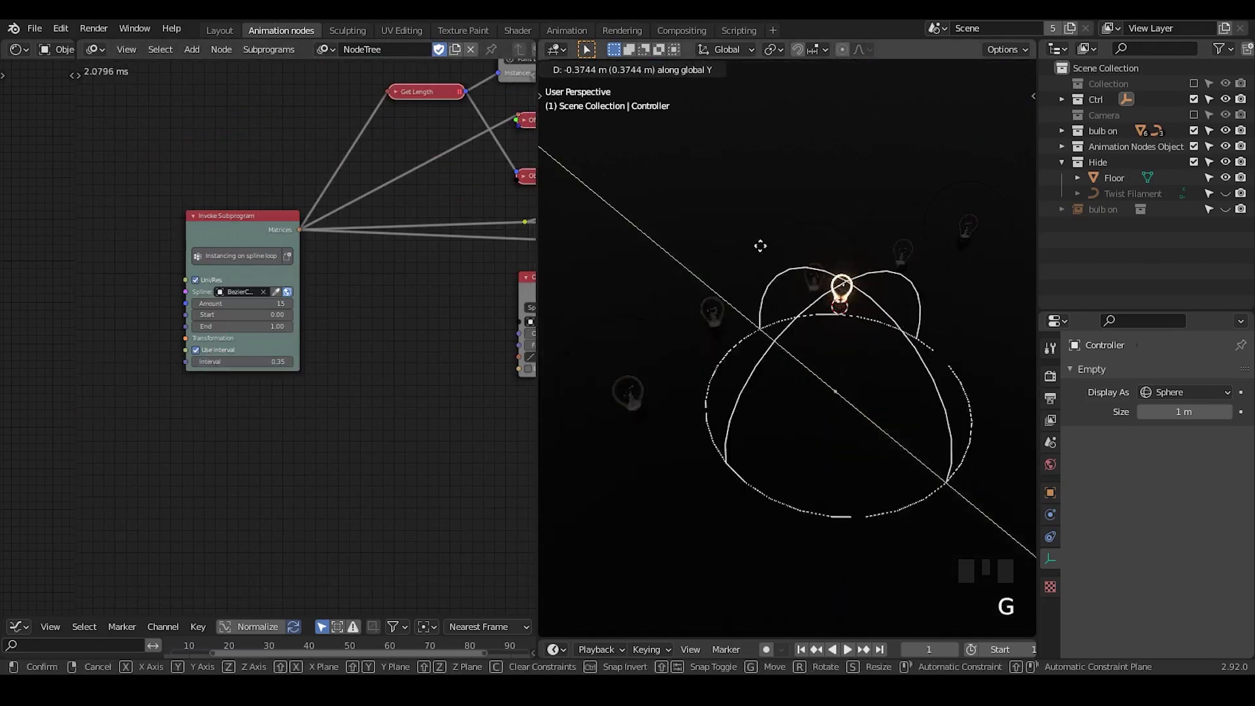
# Set the spline Interval to 0.35 and move the Controller onto the far bulbs.
pyautogui.press('g')
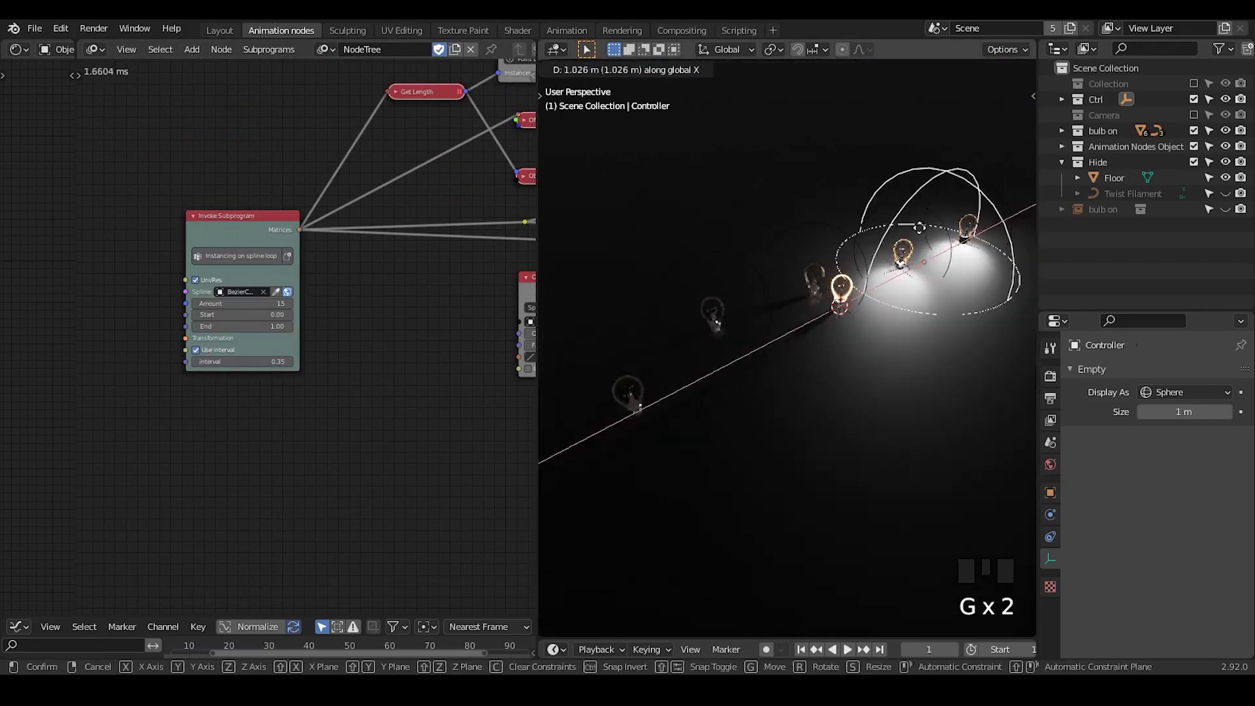
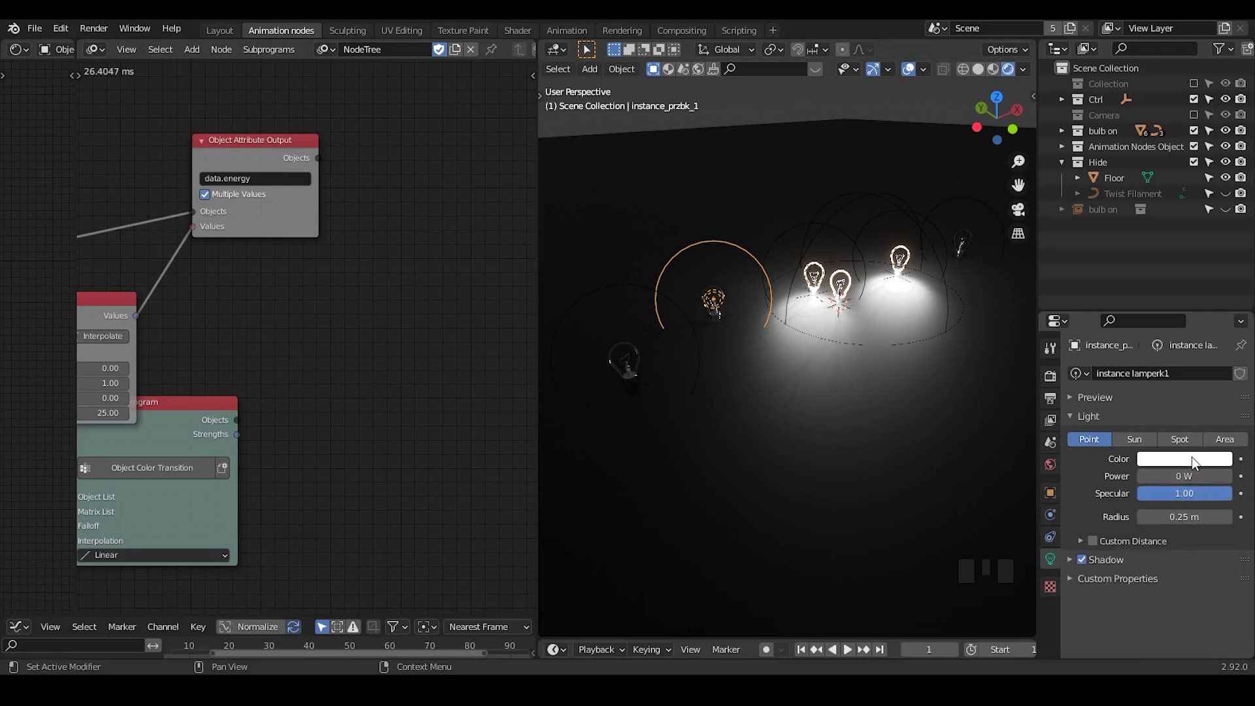
pyautogui.moveTo(1134, 569); pyautogui.dragTo(493, 276)
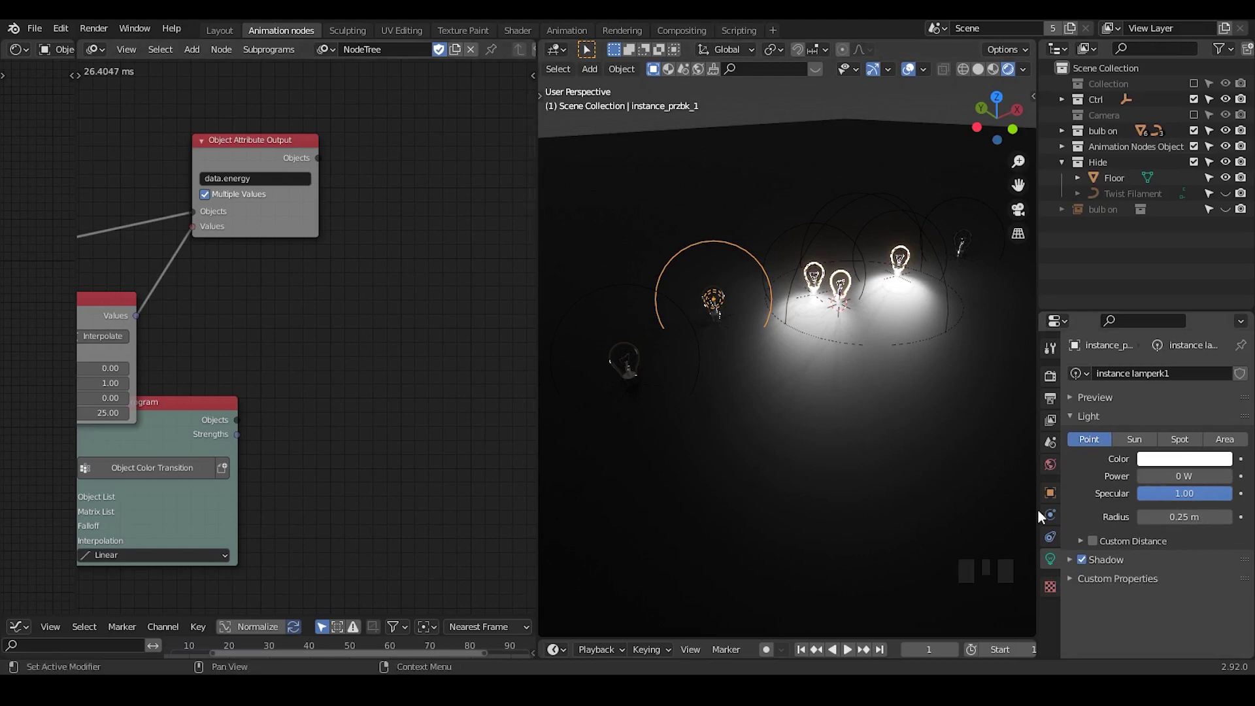
pyautogui.moveTo(405, 237); pyautogui.dragTo(206, 200)
# Duplicate the energy attribute node and feed it the same lamp objects for data.type.
pyautogui.click(206, 200)
pyautogui.press('shift+d')
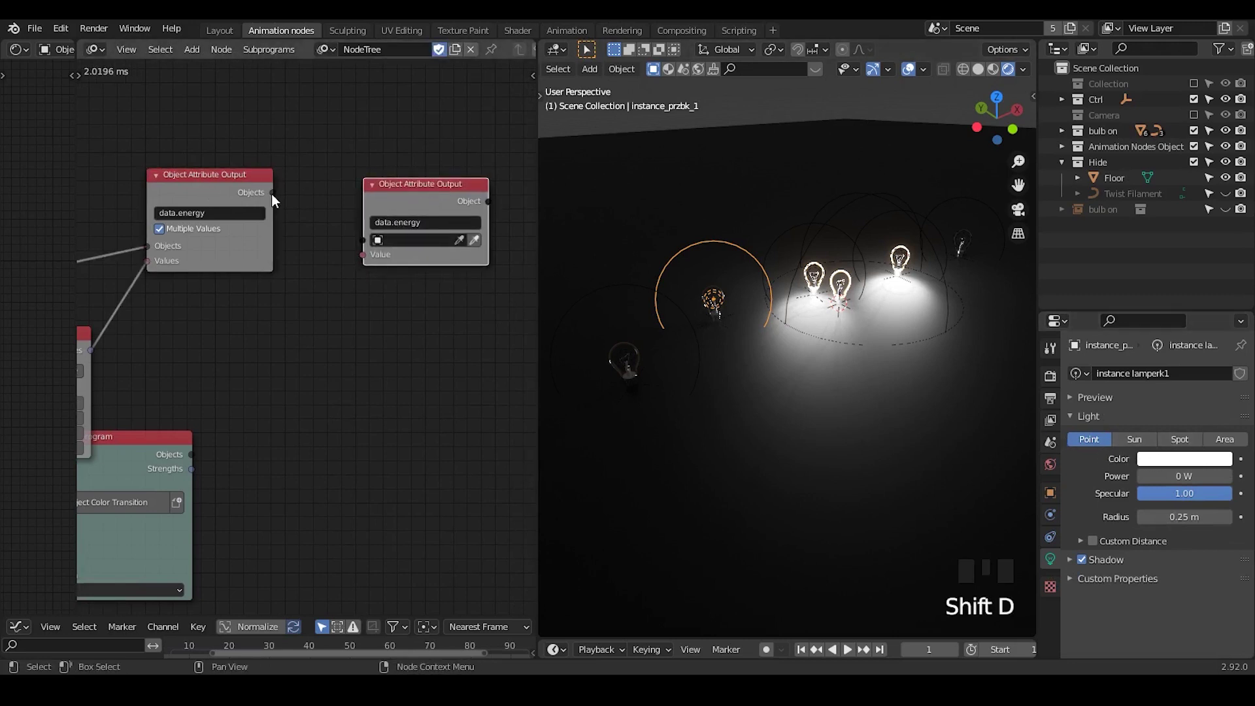
pyautogui.moveTo(278, 199); pyautogui.dragTo(333, 235)
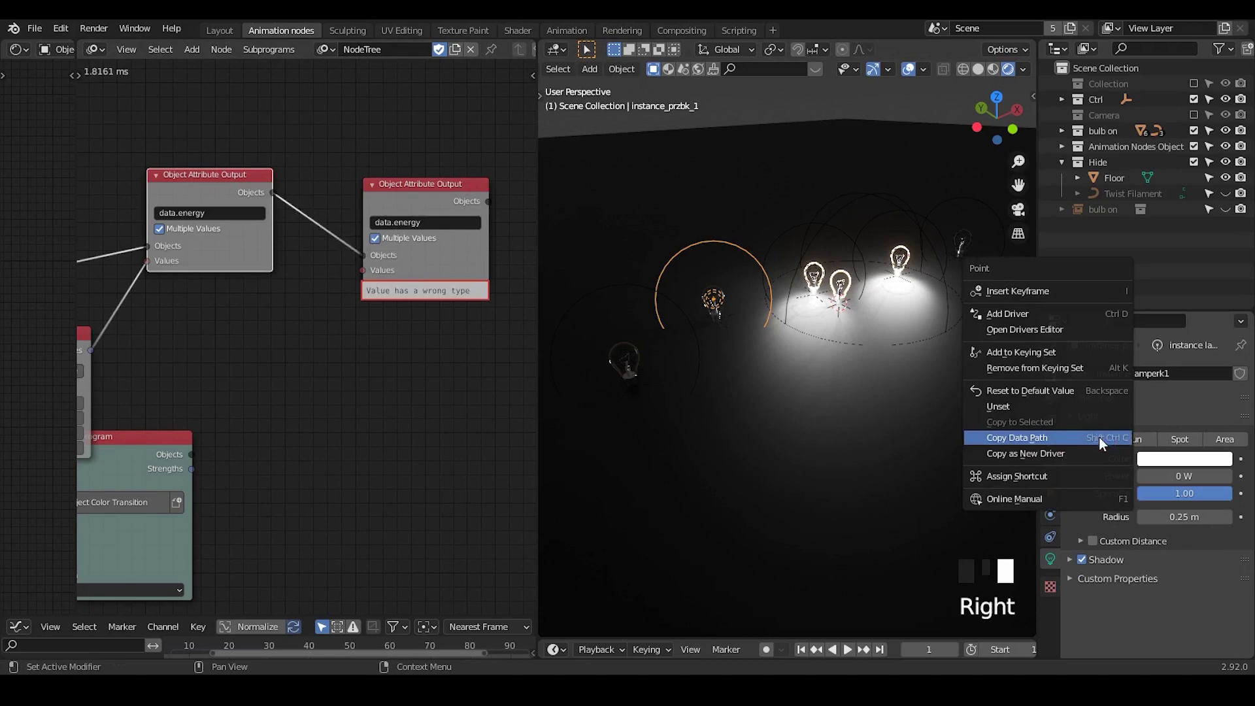
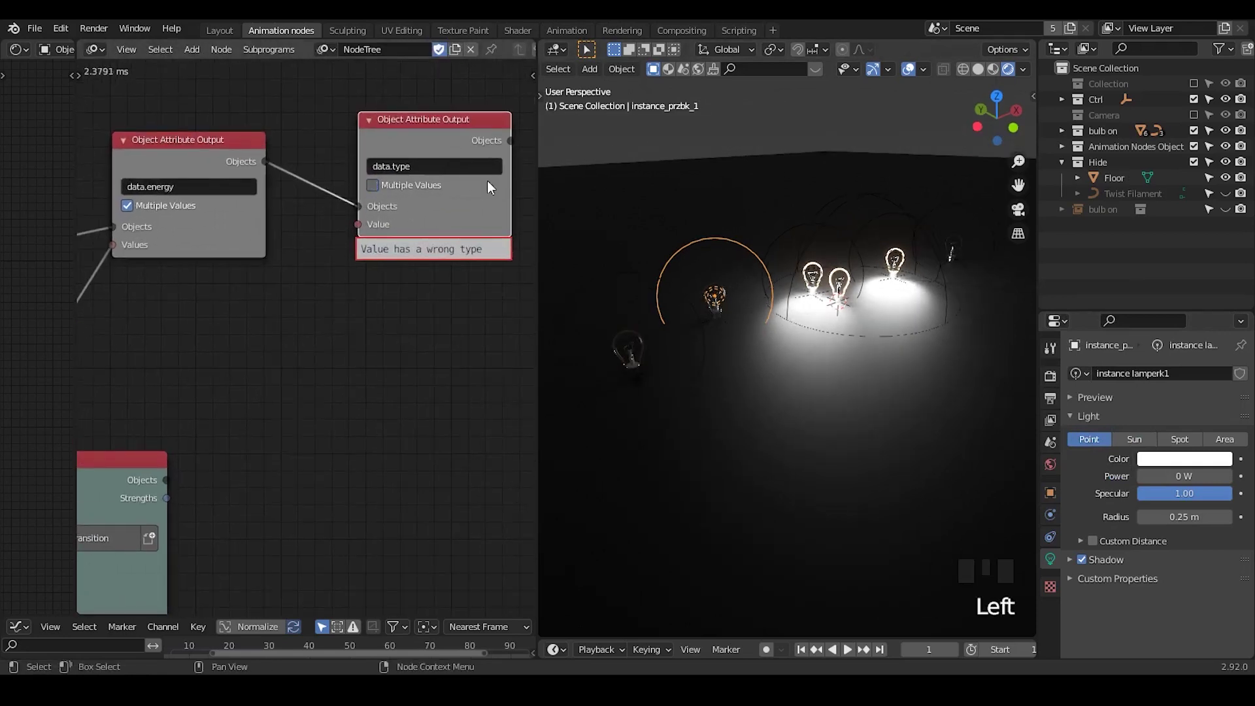
# Add a Text Input driving the lamps' data.type and try the SUN light type.
pyautogui.press('ctrl+a')
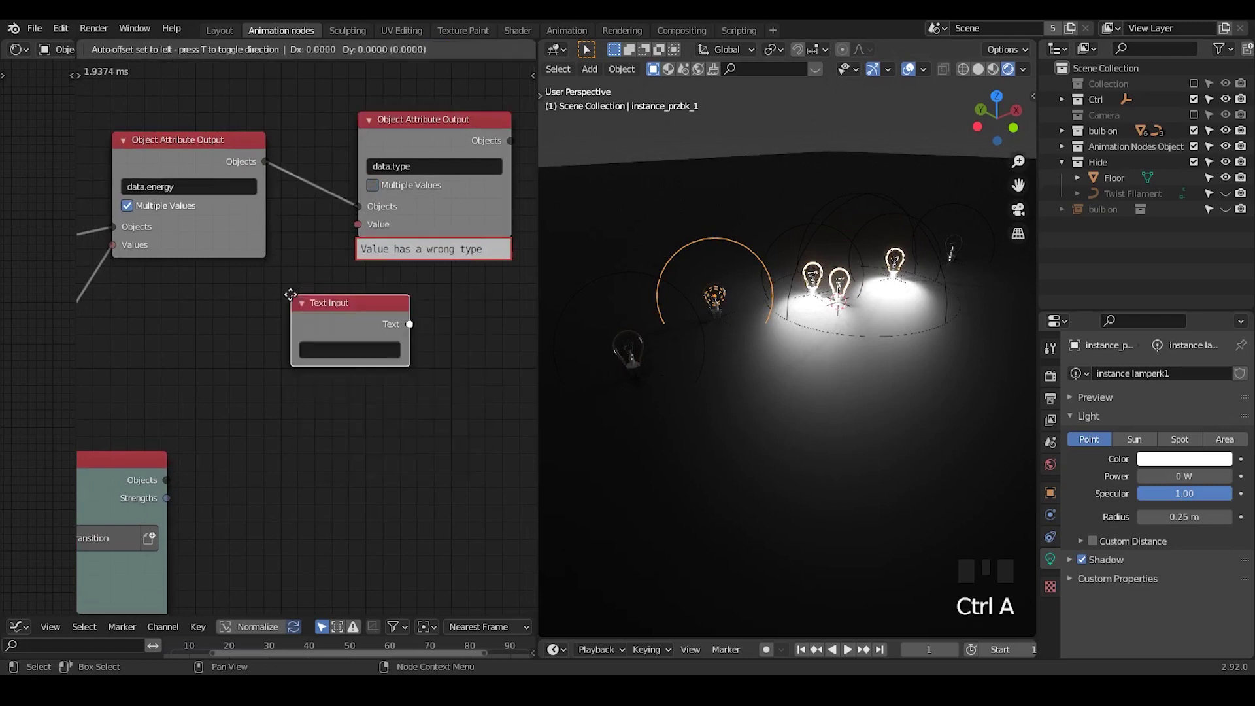
pyautogui.moveTo(303, 319); pyautogui.dragTo(532, 287)
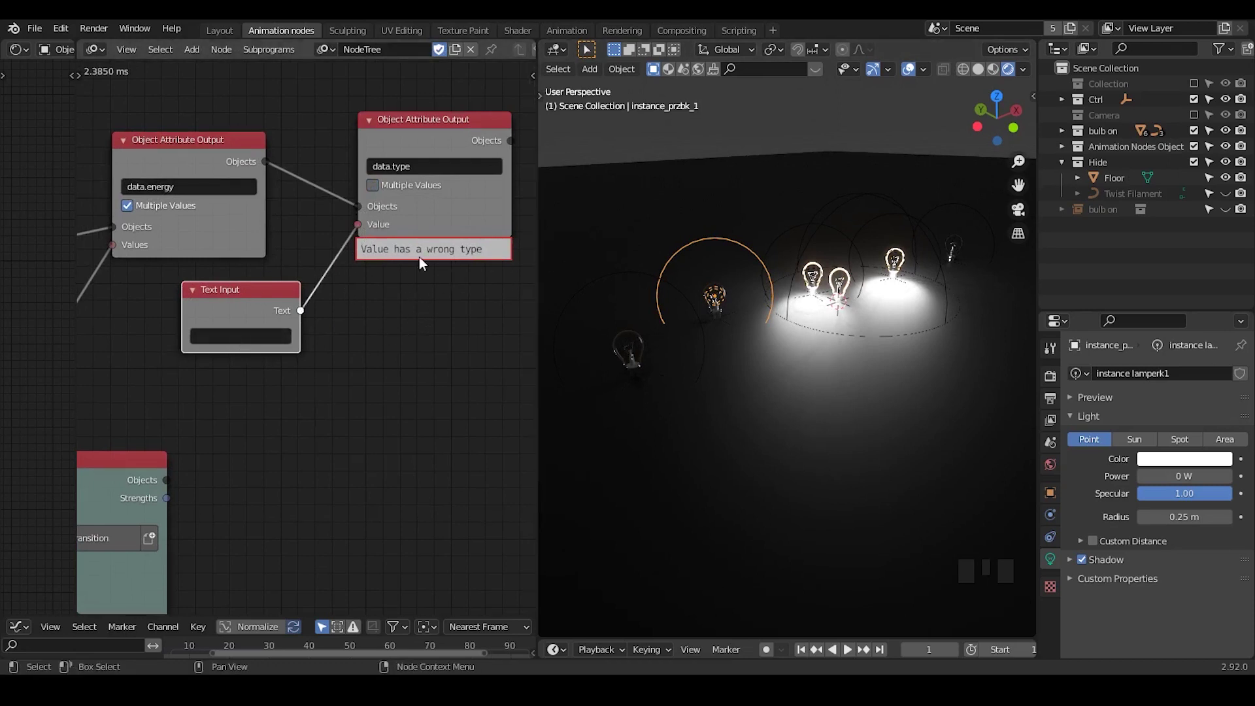
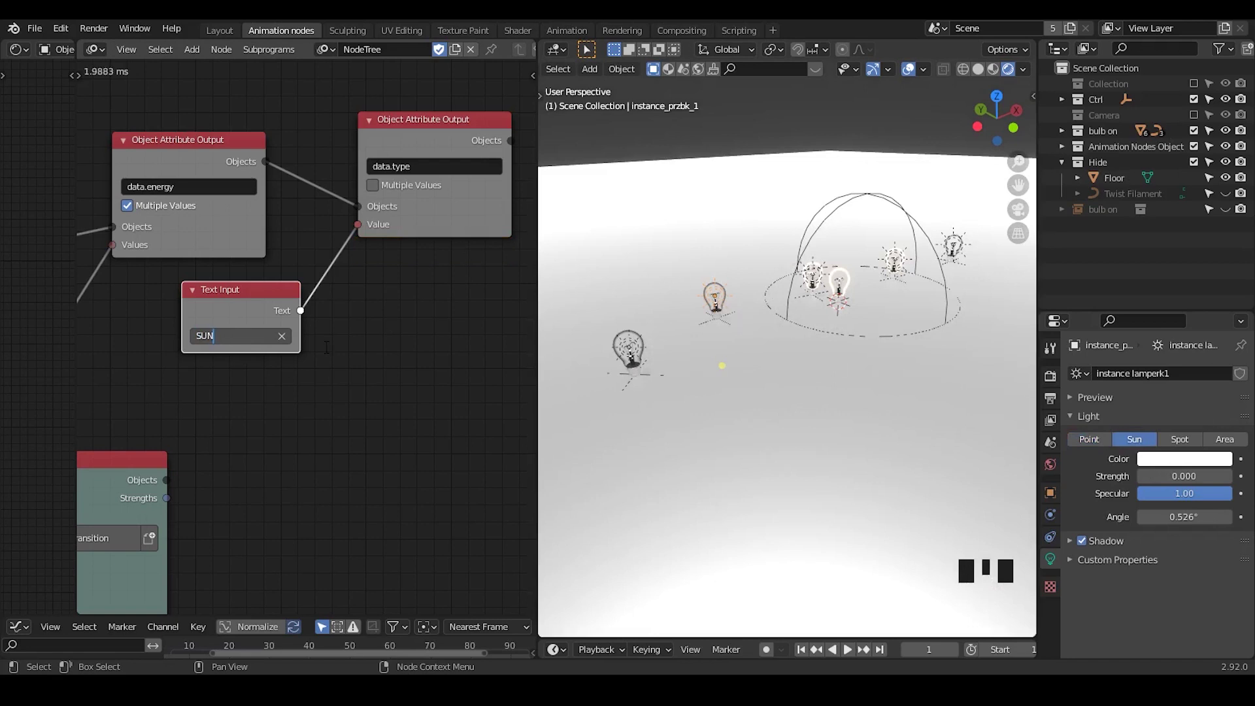
pyautogui.press('BackSpace')
pyautogui.press('BackSpace')
pyautogui.press('BackSpace')
pyautogui.press('BackSpace')
pyautogui.press('BackSpace')
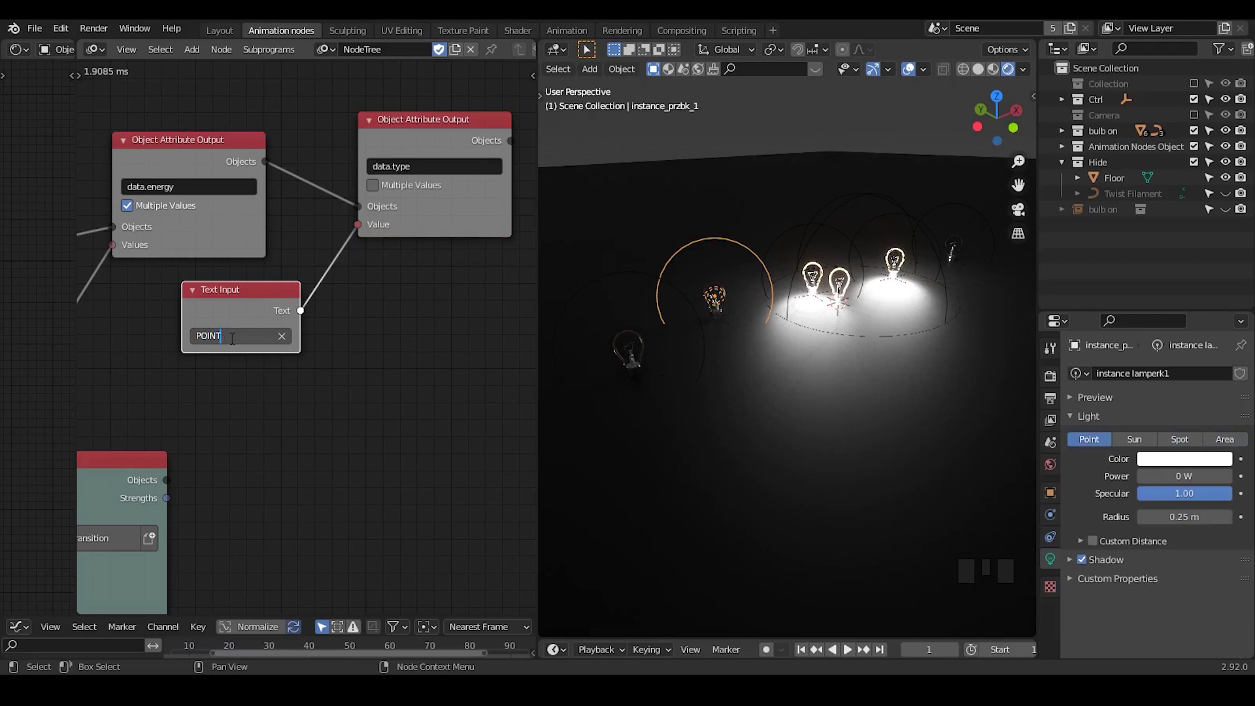
# Retype the light type as POINT to turn the lamps into point lights.
pyautogui.press('BackSpace')
pyautogui.press('BackSpace')
pyautogui.press('BackSpace')
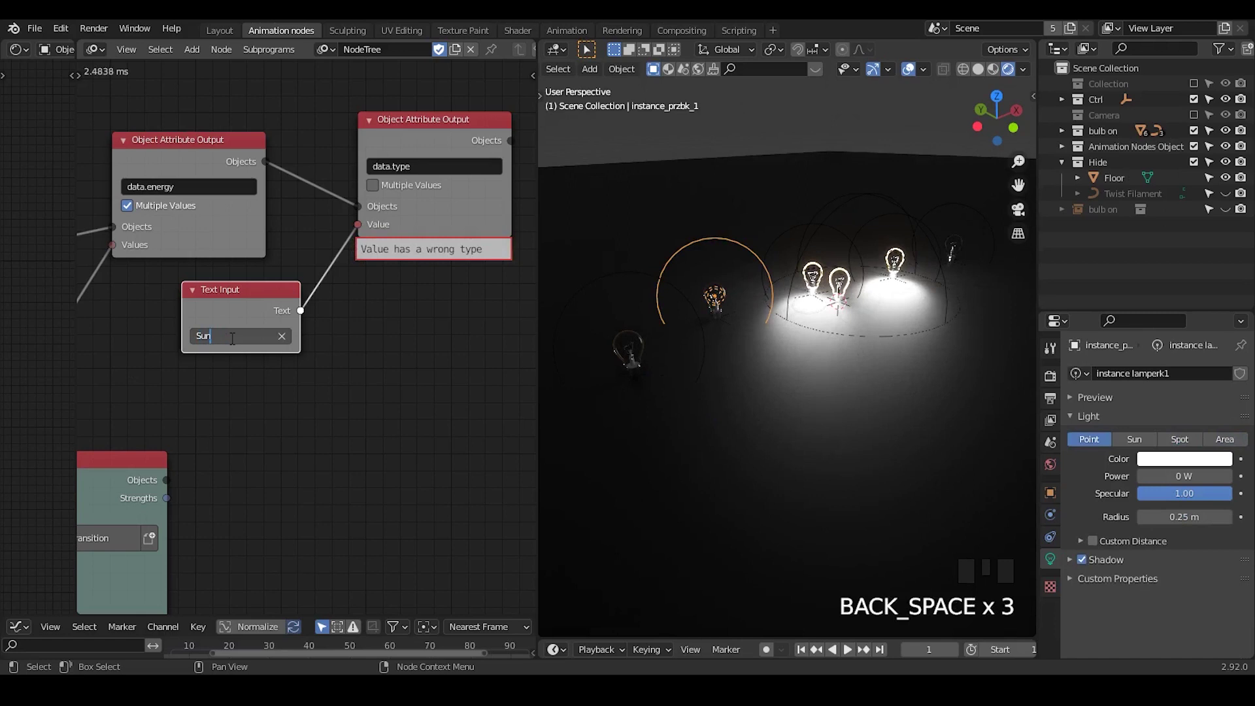
pyautogui.press('BackSpace')
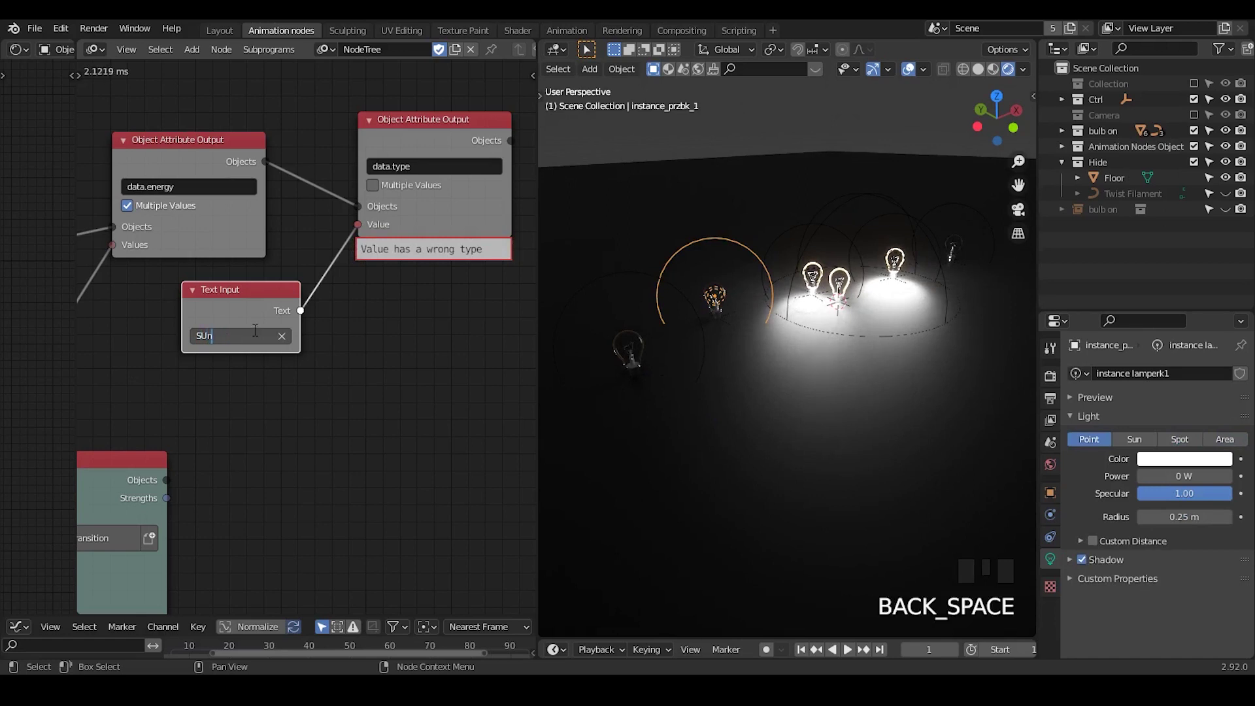
pyautogui.press('BackSpace')
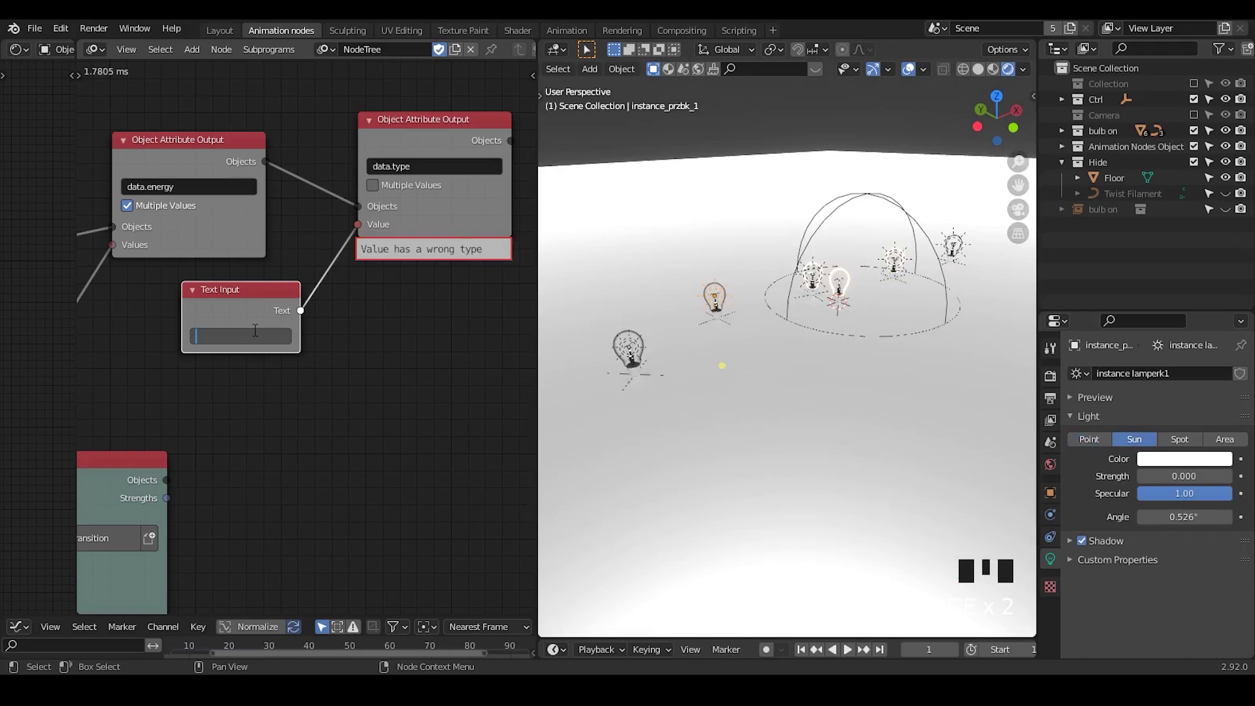
pyautogui.press('BackSpace')
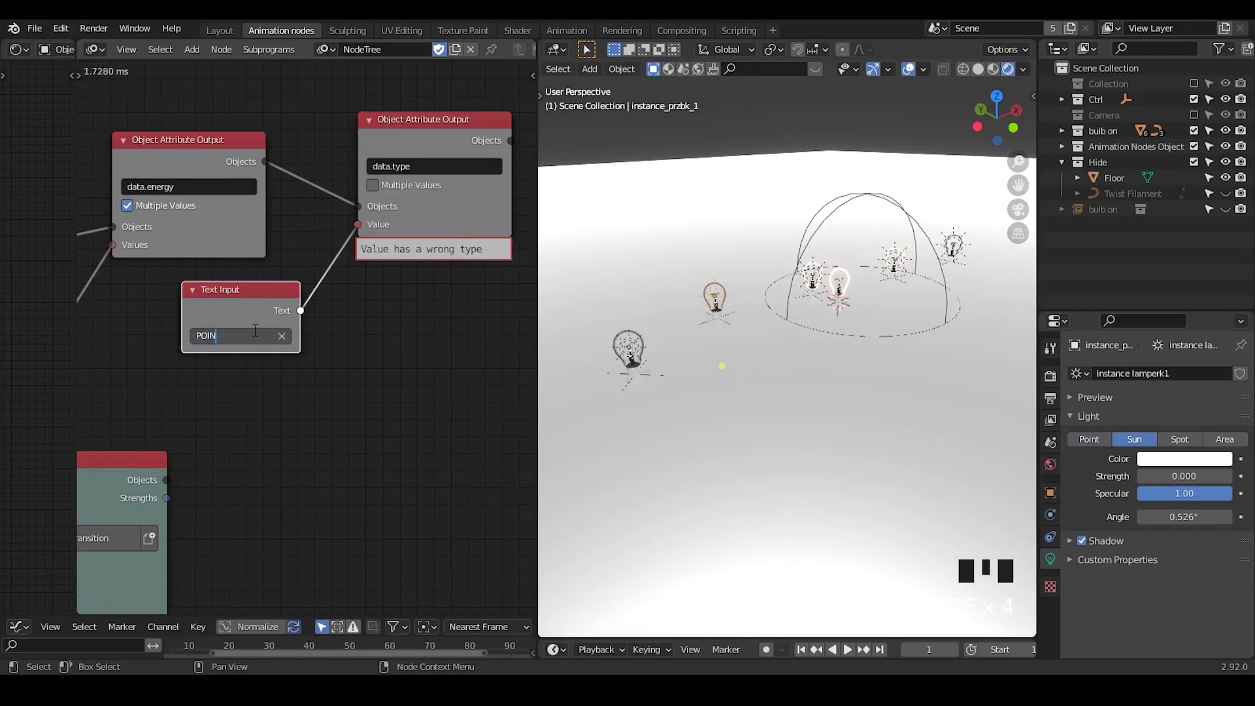
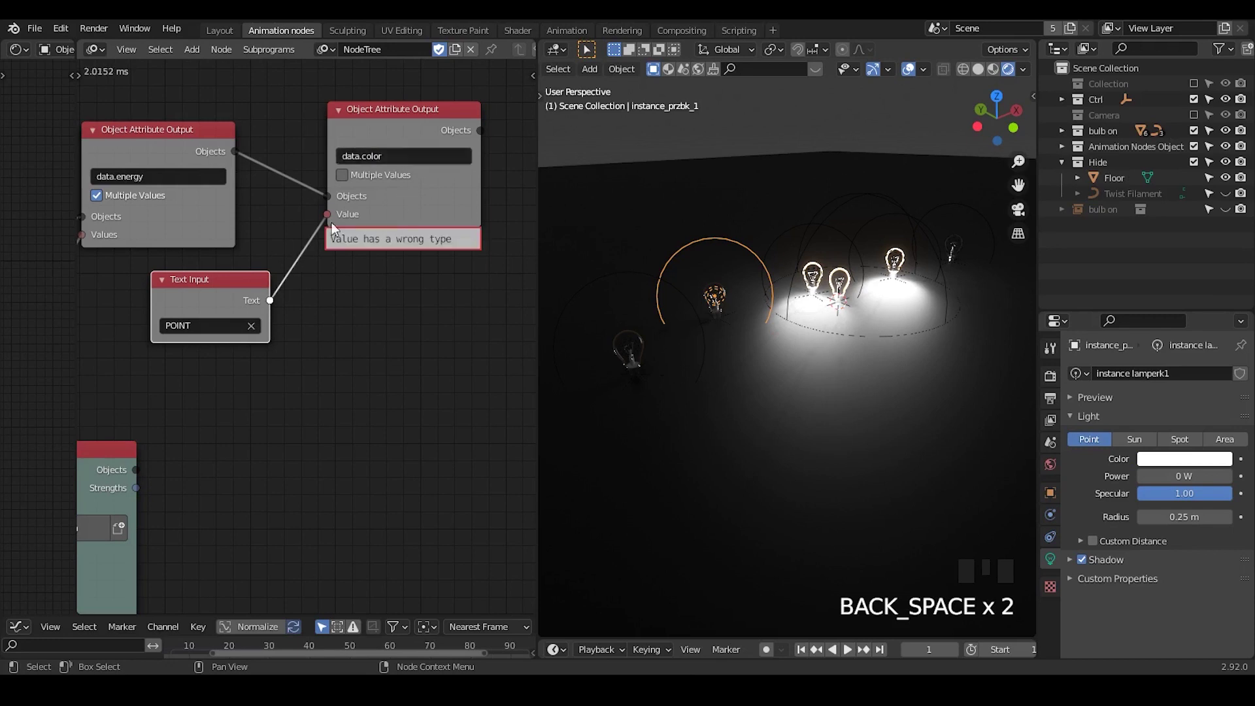
# Remove the Text Input node and try a Color Input node, then discard it too.
pyautogui.moveTo(332, 222); pyautogui.dragTo(315, 267)
pyautogui.click(241, 300)
pyautogui.press('x')
pyautogui.press('ctrl+a')
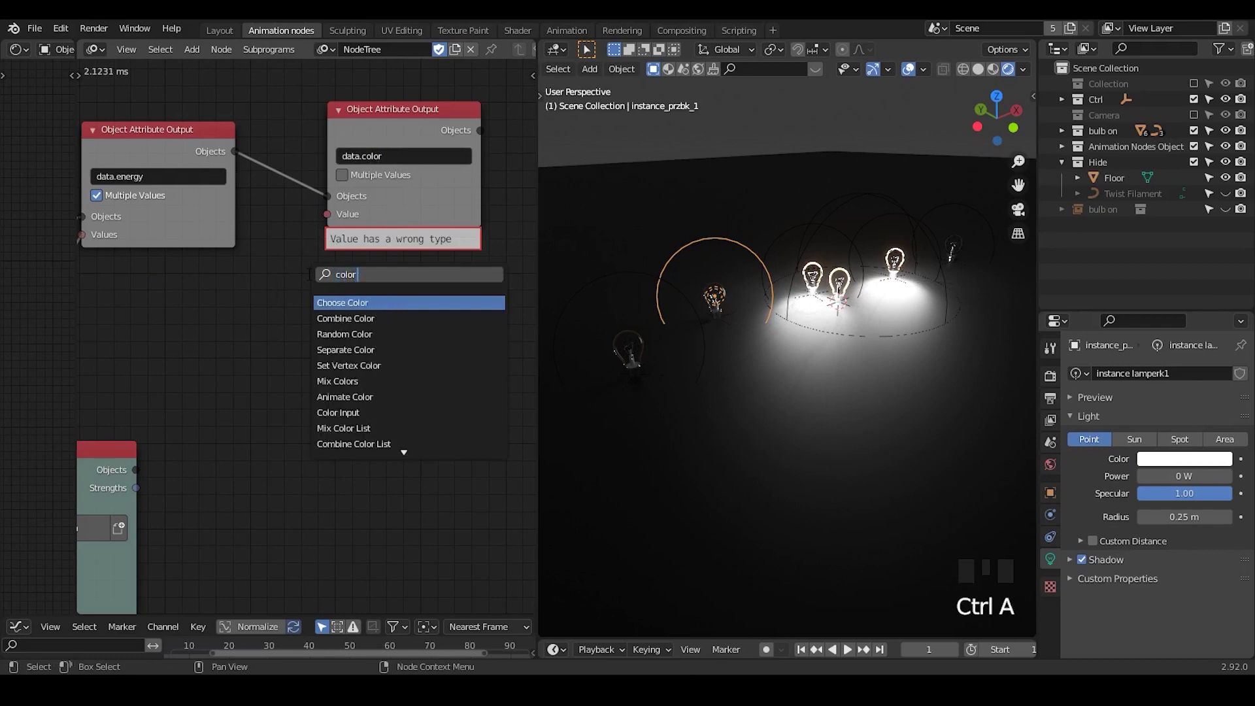
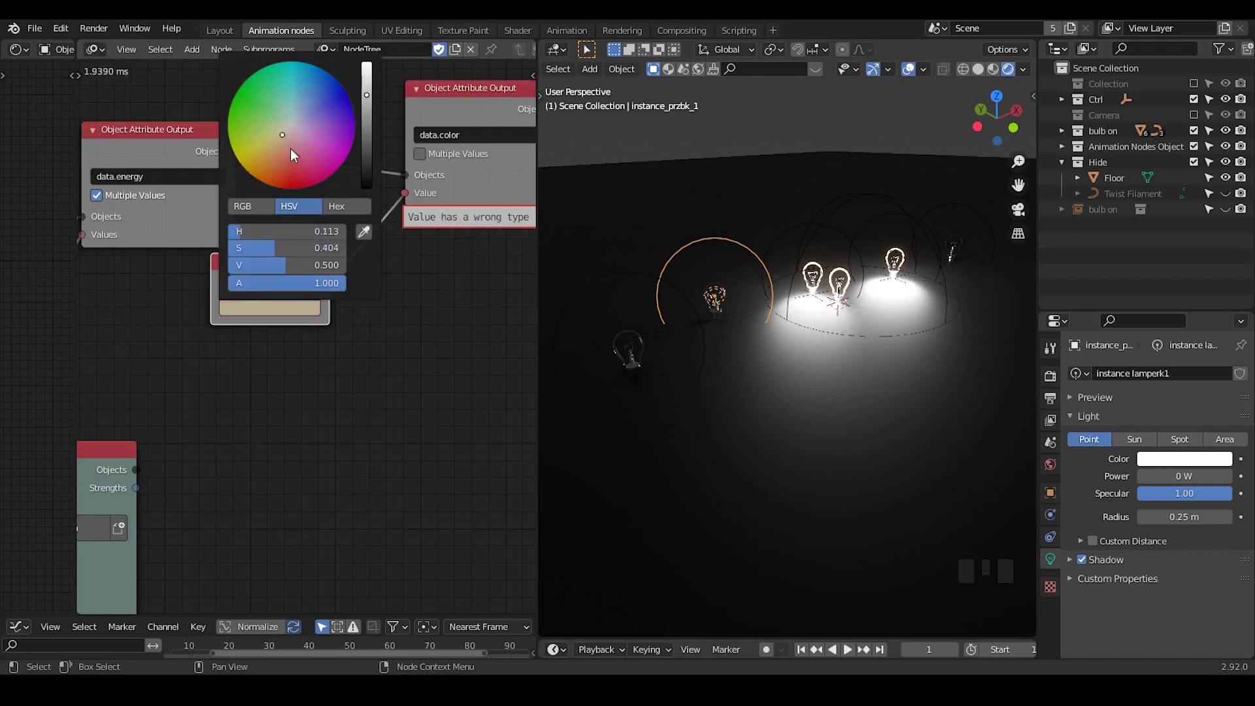
pyautogui.moveTo(402, 312); pyautogui.dragTo(379, 306)
pyautogui.click(285, 274)
pyautogui.press('x')
# Add a Combine Vector node feeding the lamp data.color value, with X 1.65 and Y 0.99.
pyautogui.click(466, 120)
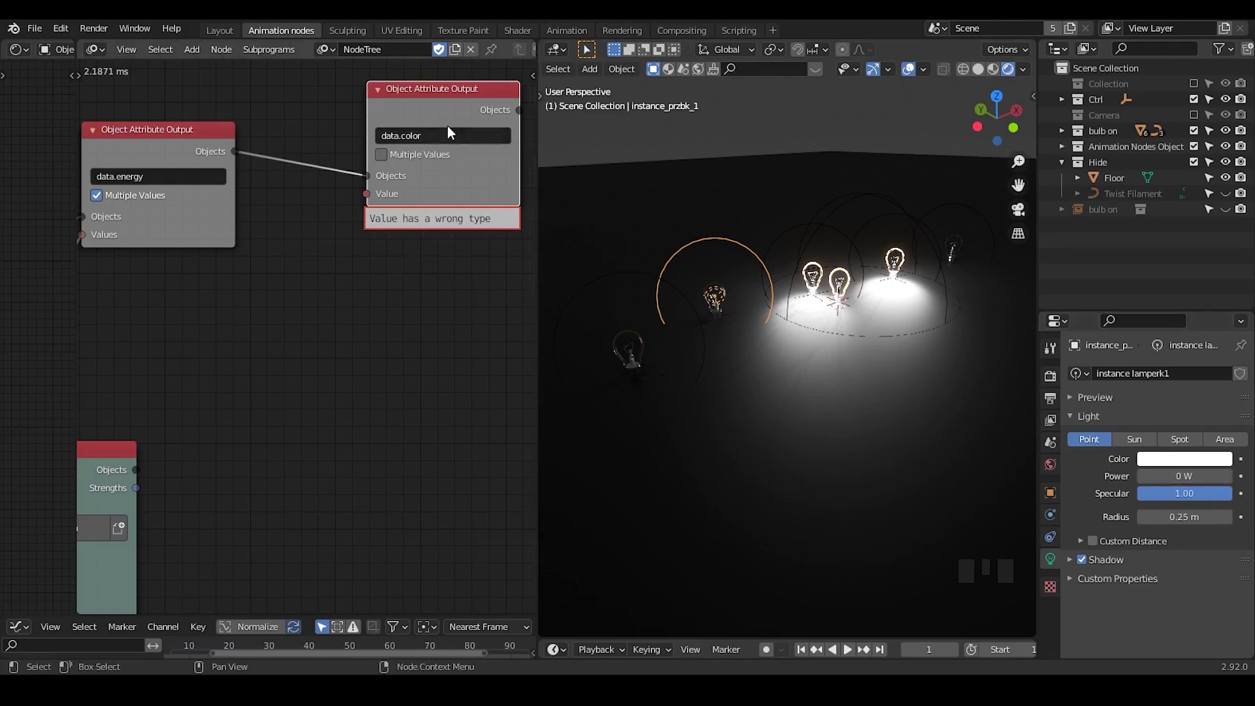
pyautogui.moveTo(429, 120); pyautogui.dragTo(356, 283)
pyautogui.press('ctrl+a')
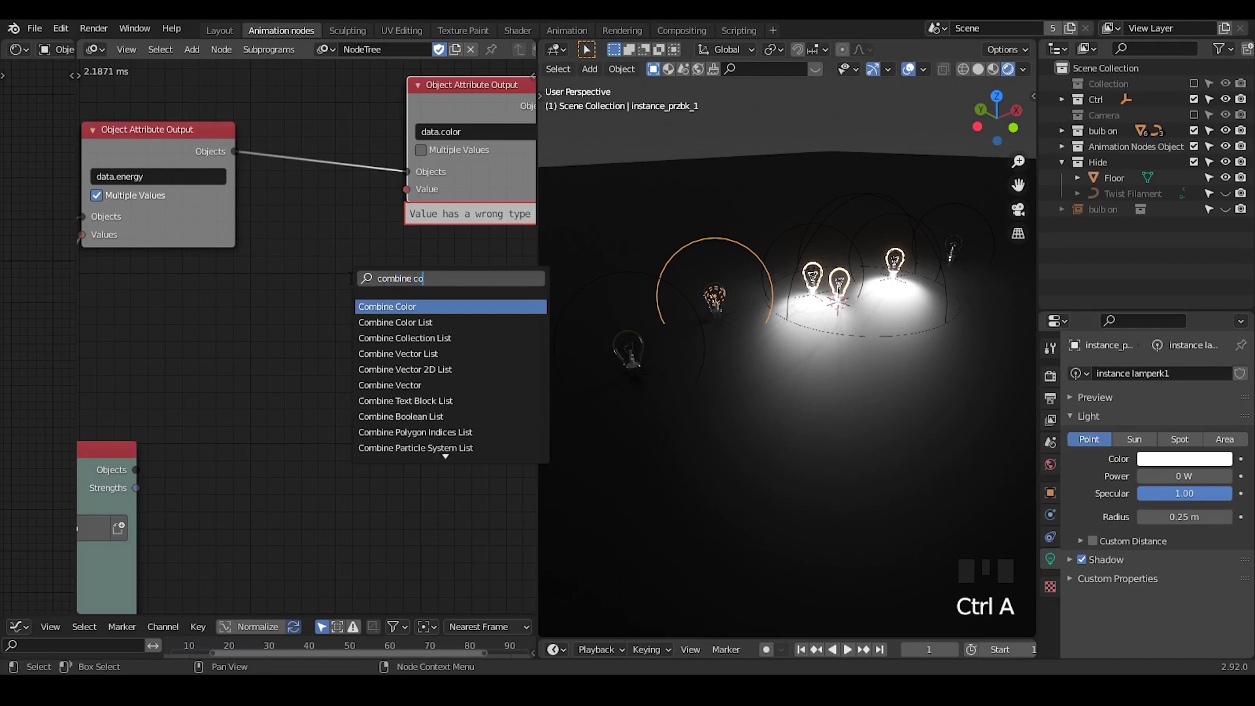
pyautogui.press('x')
pyautogui.press('ctrl+a')
pyautogui.press('Down')
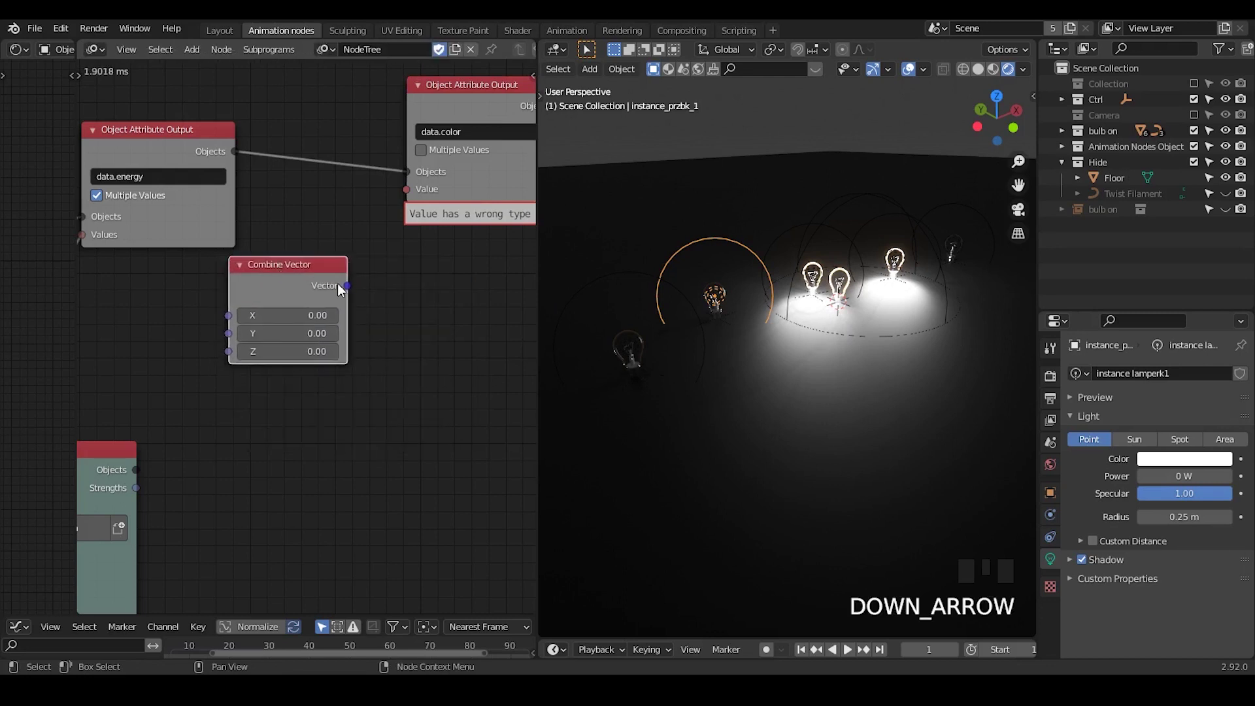
pyautogui.moveTo(355, 290); pyautogui.dragTo(367, 256)
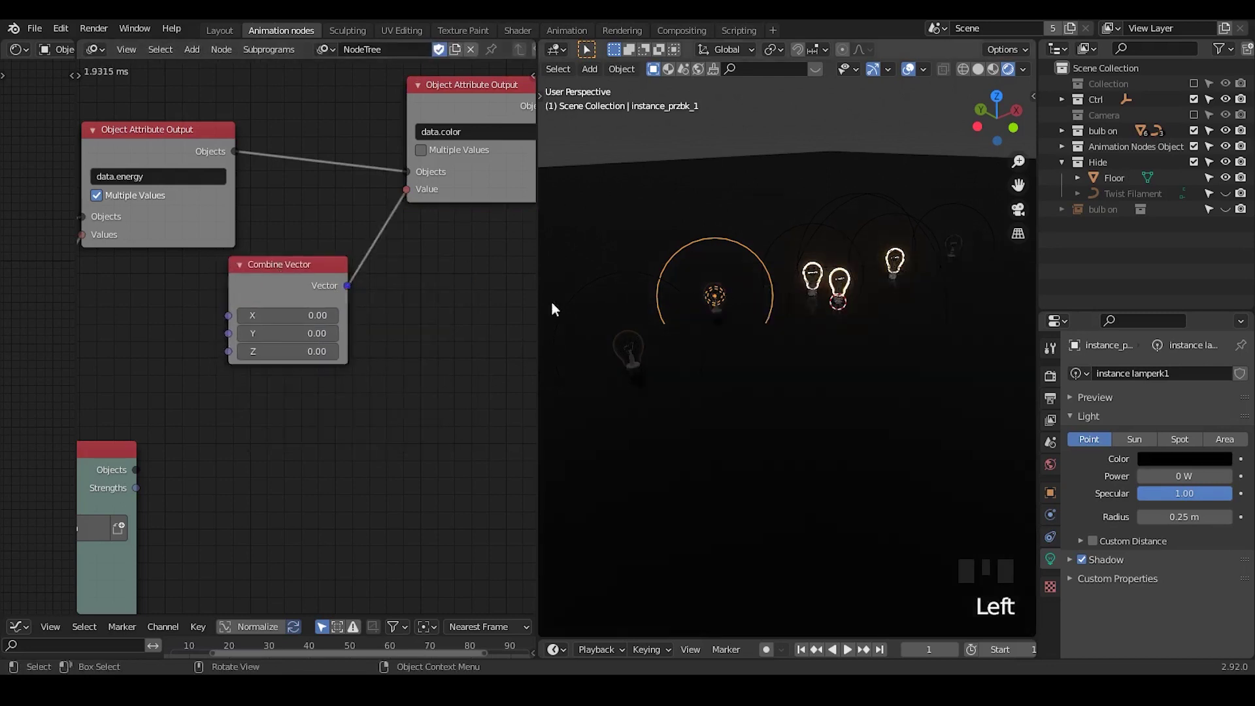
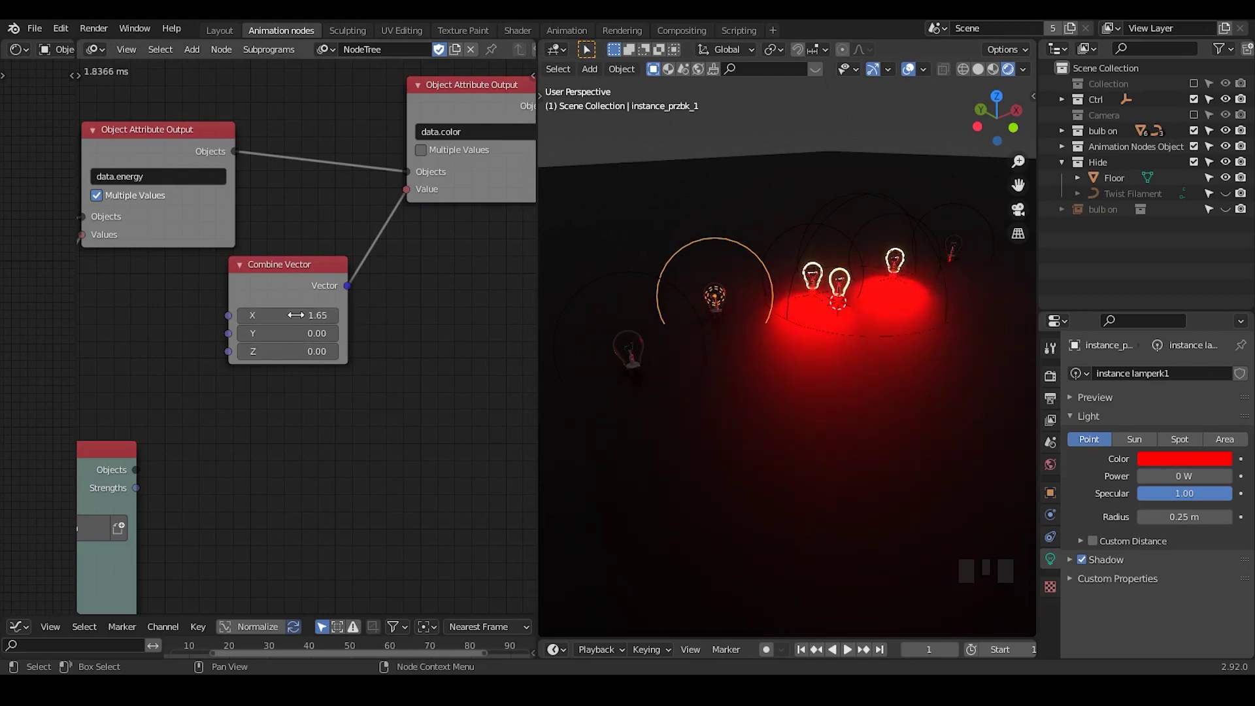
pyautogui.click(280, 281)
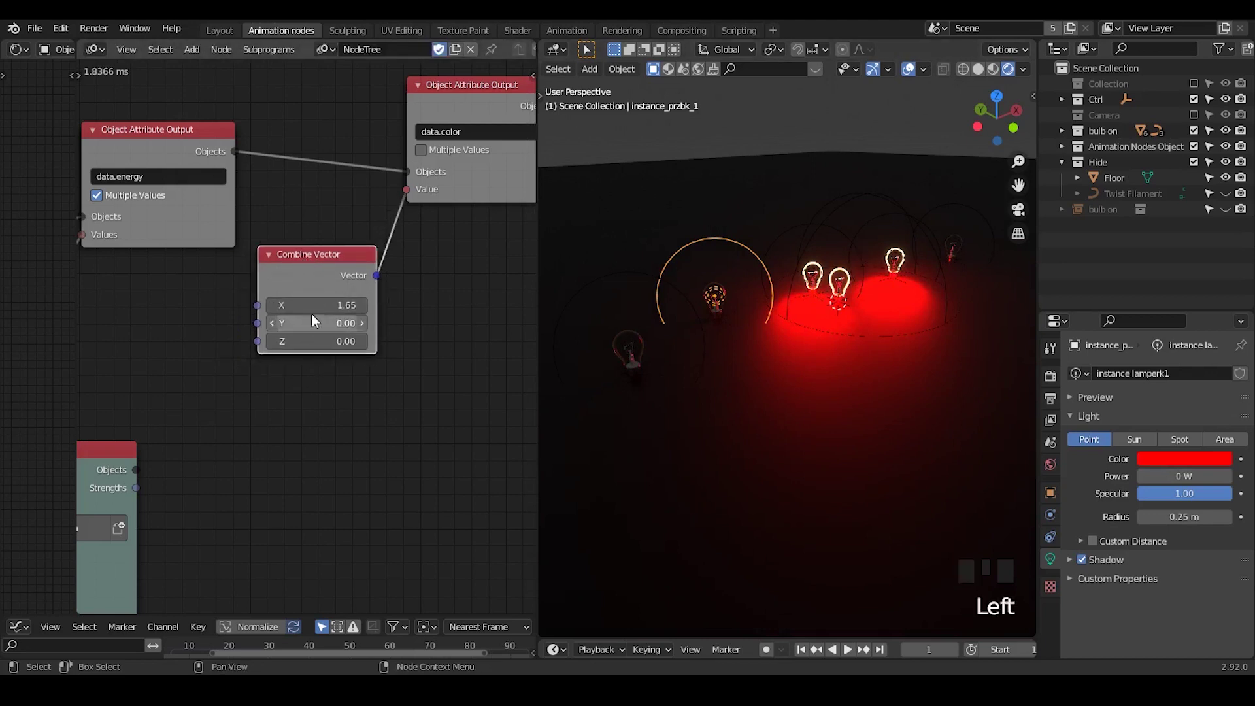
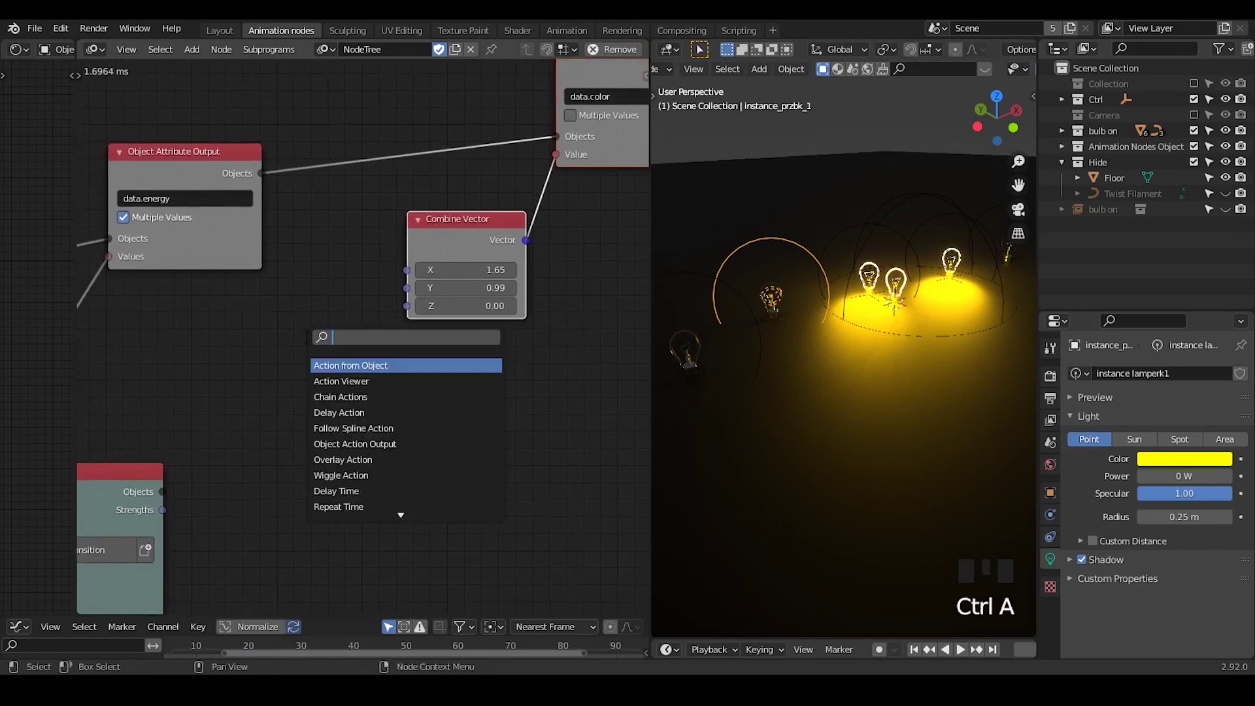
# Add a Color Input node to the Animation Nodes tree.
pyautogui.press('BackSpace')
pyautogui.press('BackSpace')
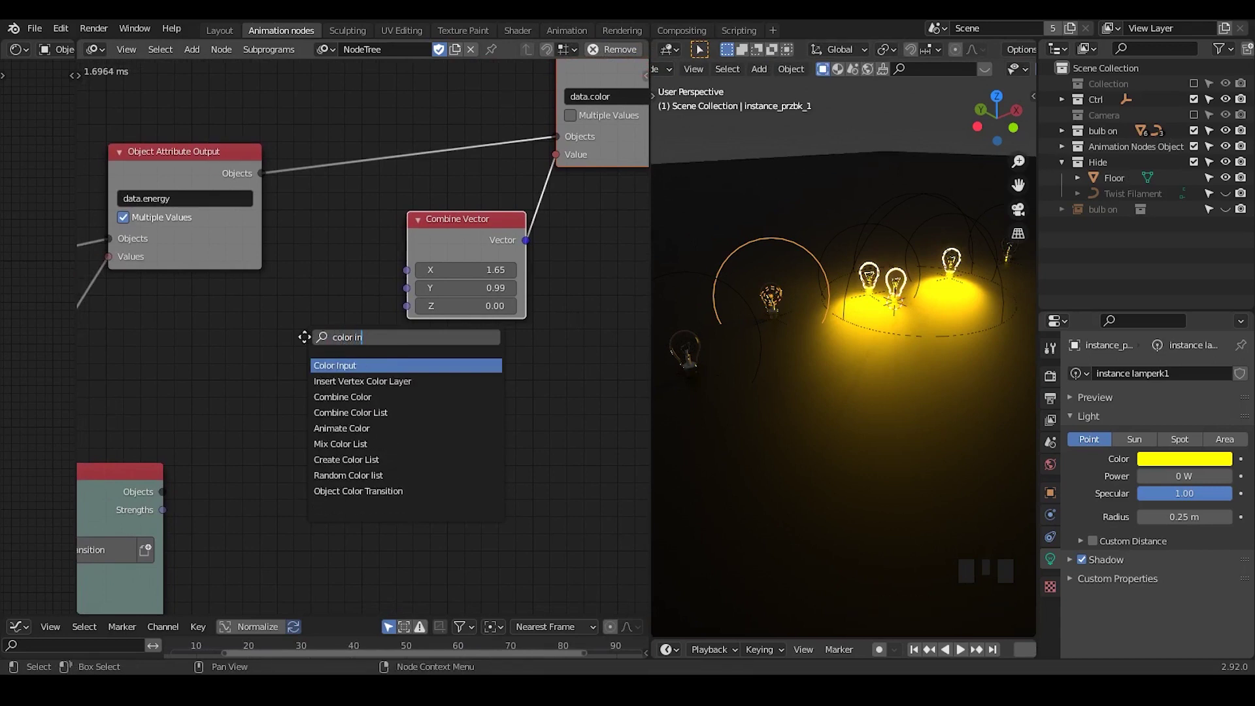
pyautogui.press('ctrl+a')
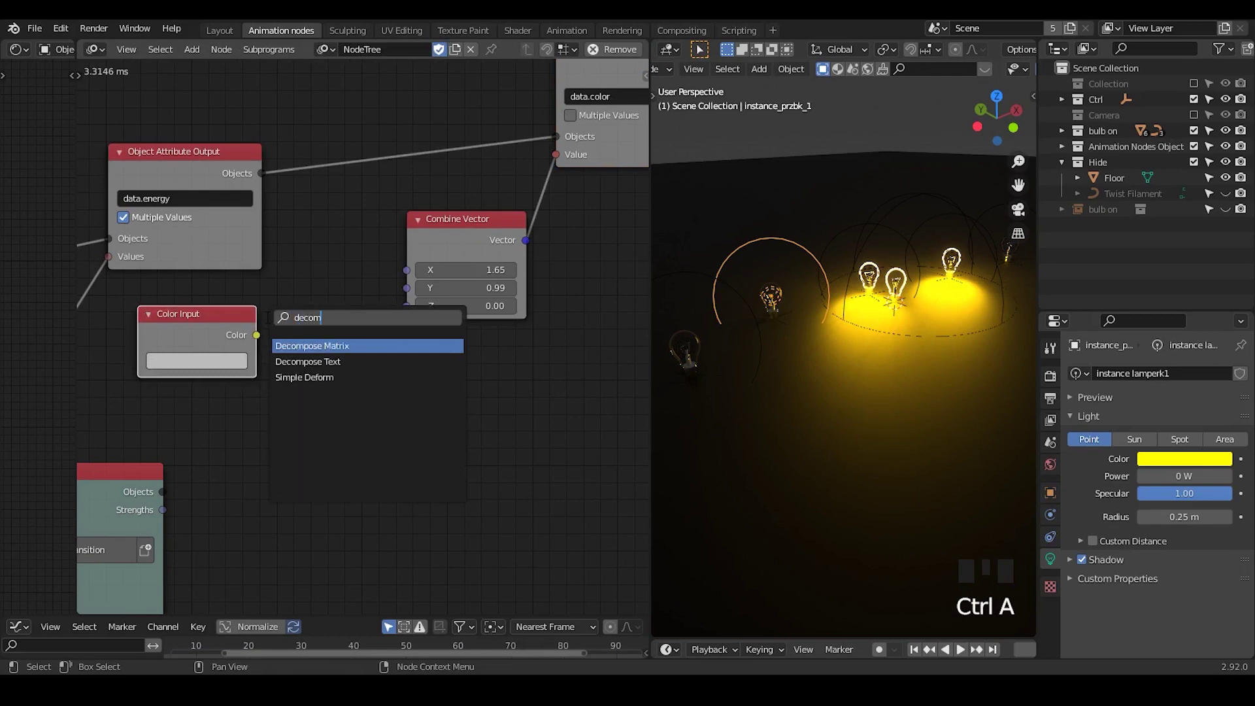
# Add a Separate Color node after searching for decompose then separate.
pyautogui.press('BackSpace')
pyautogui.press('BackSpace')
pyautogui.press('BackSpace')
pyautogui.press('BackSpace')
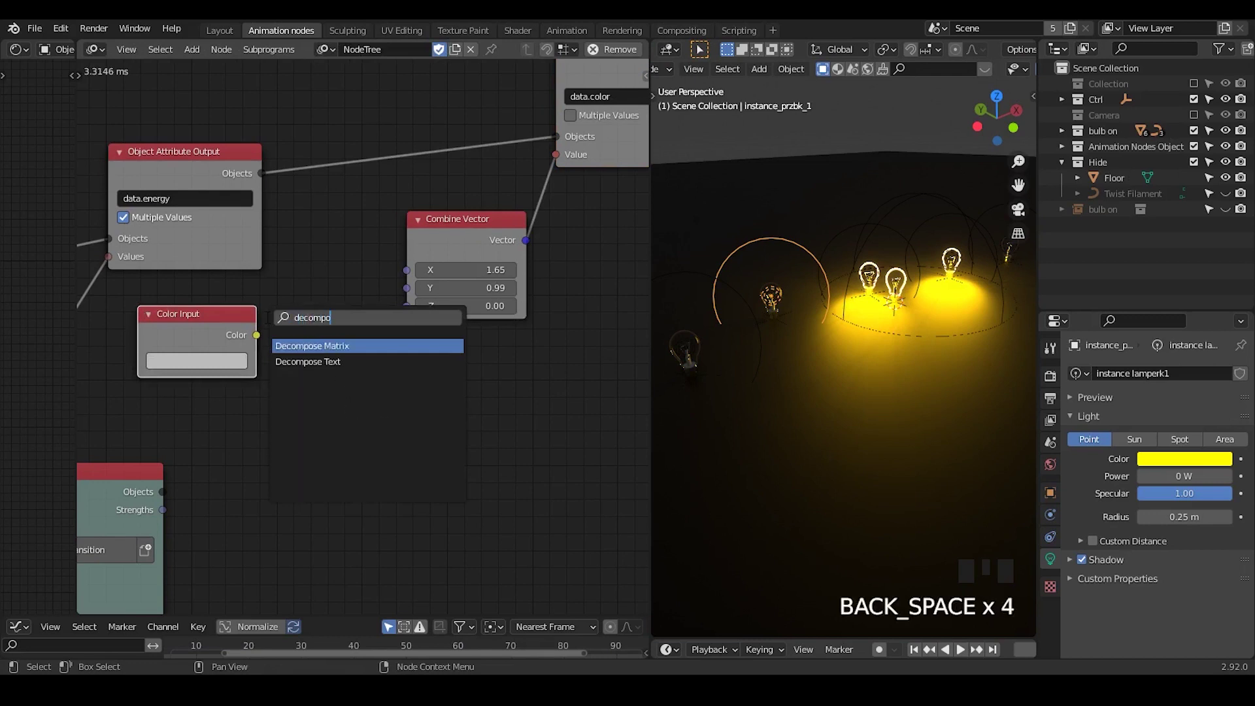
pyautogui.press('BackSpace')
pyautogui.press('BackSpace')
pyautogui.press('BackSpace')
pyautogui.press('BackSpace')
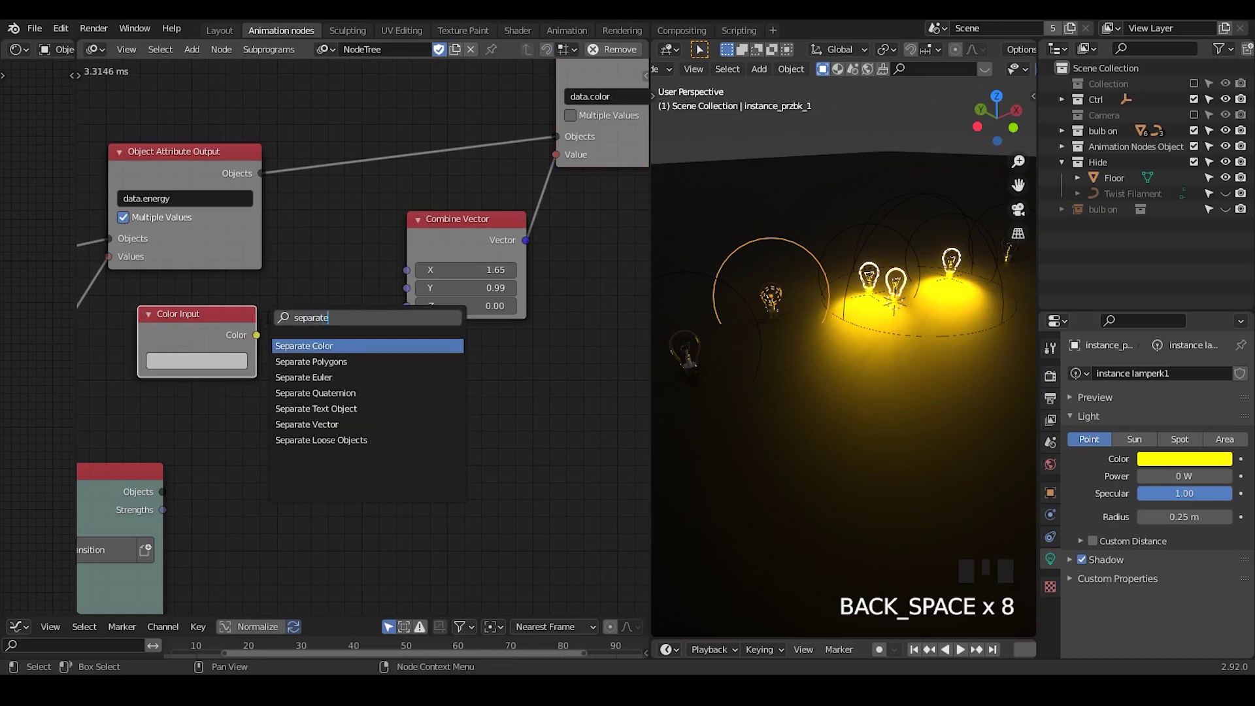
pyautogui.click(258, 341)
pyautogui.click(317, 342)
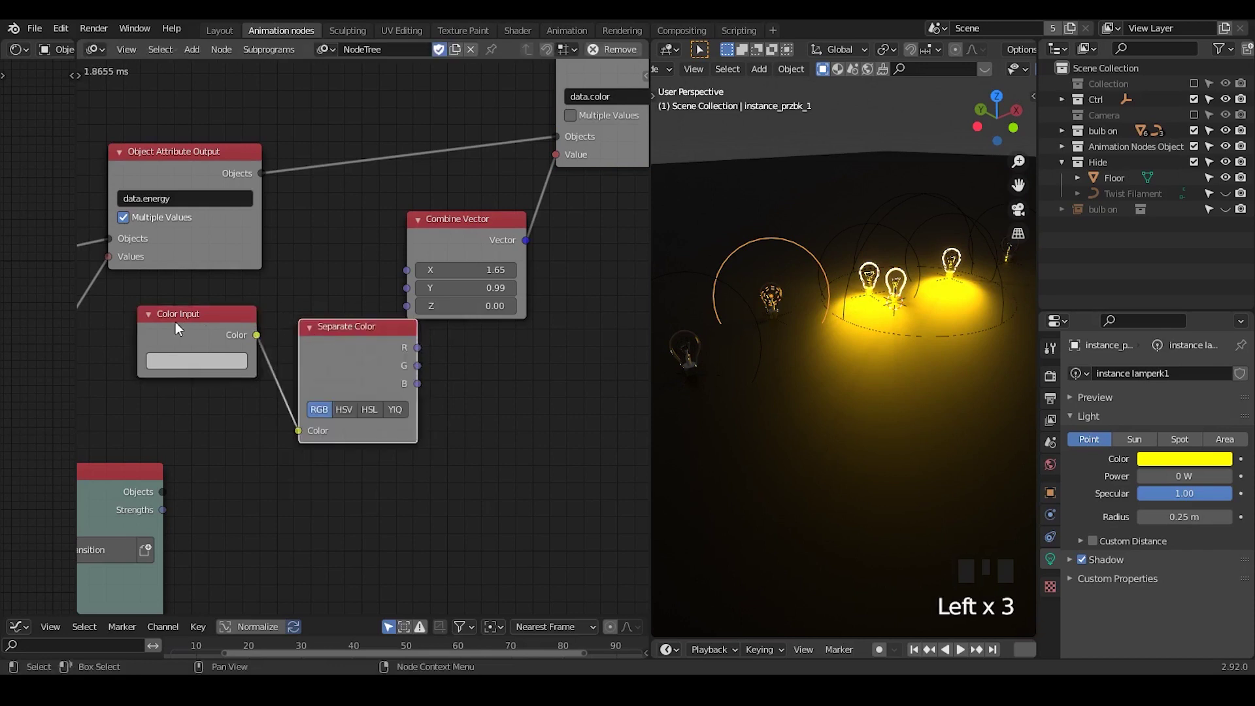
# Link the R, G, B channels to Combine Vector X, Y, Z and pick a light blue color.
pyautogui.click(212, 330)
pyautogui.click(316, 351)
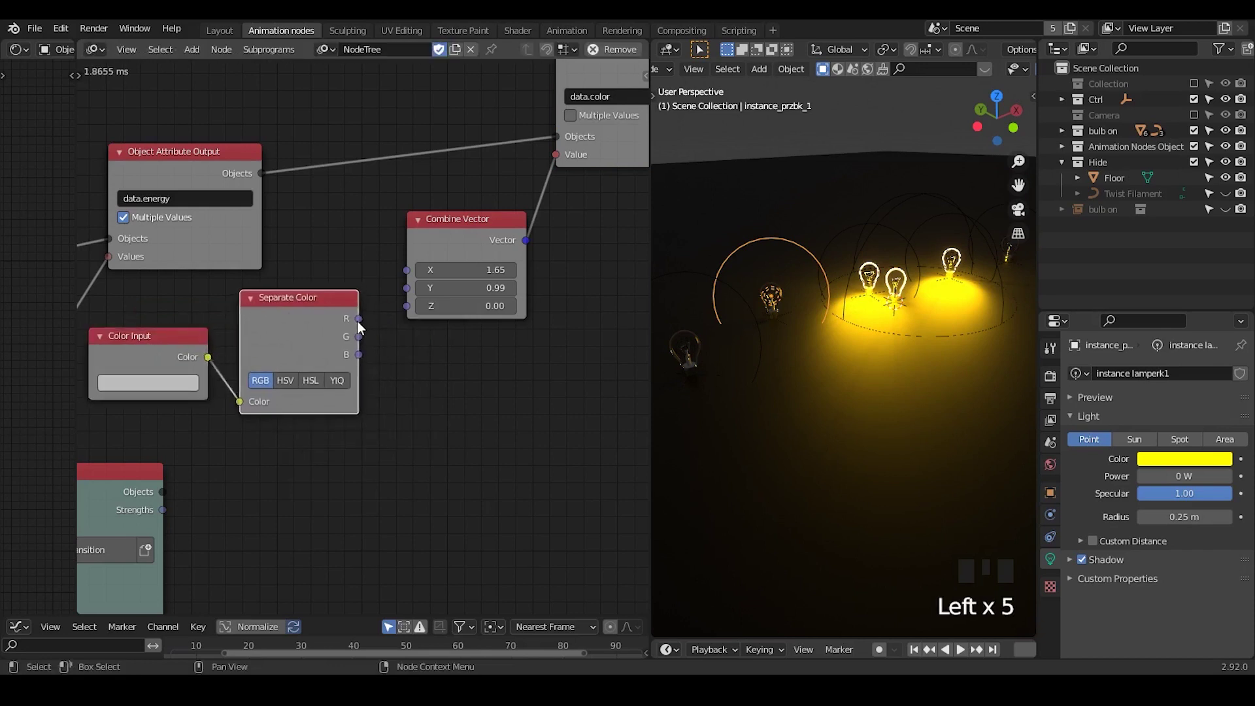
pyautogui.moveTo(364, 324); pyautogui.dragTo(403, 300)
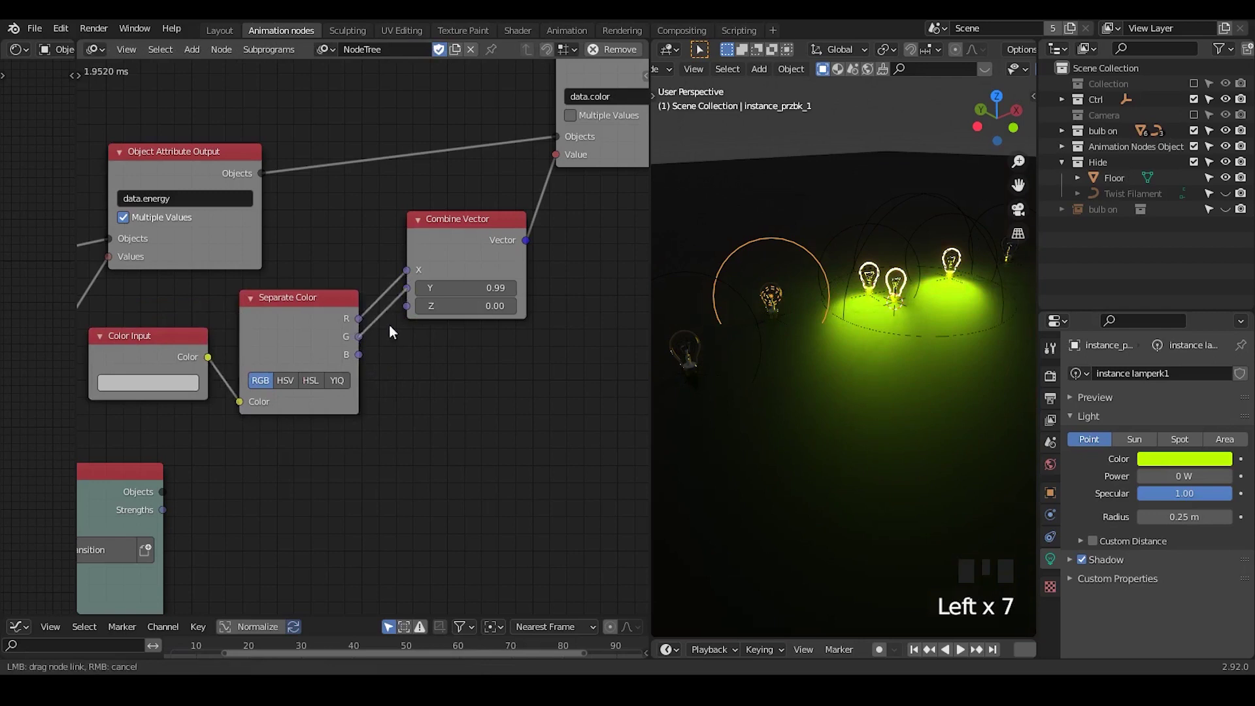
pyautogui.moveTo(367, 353); pyautogui.dragTo(383, 336)
pyautogui.click(280, 315)
pyautogui.click(171, 388)
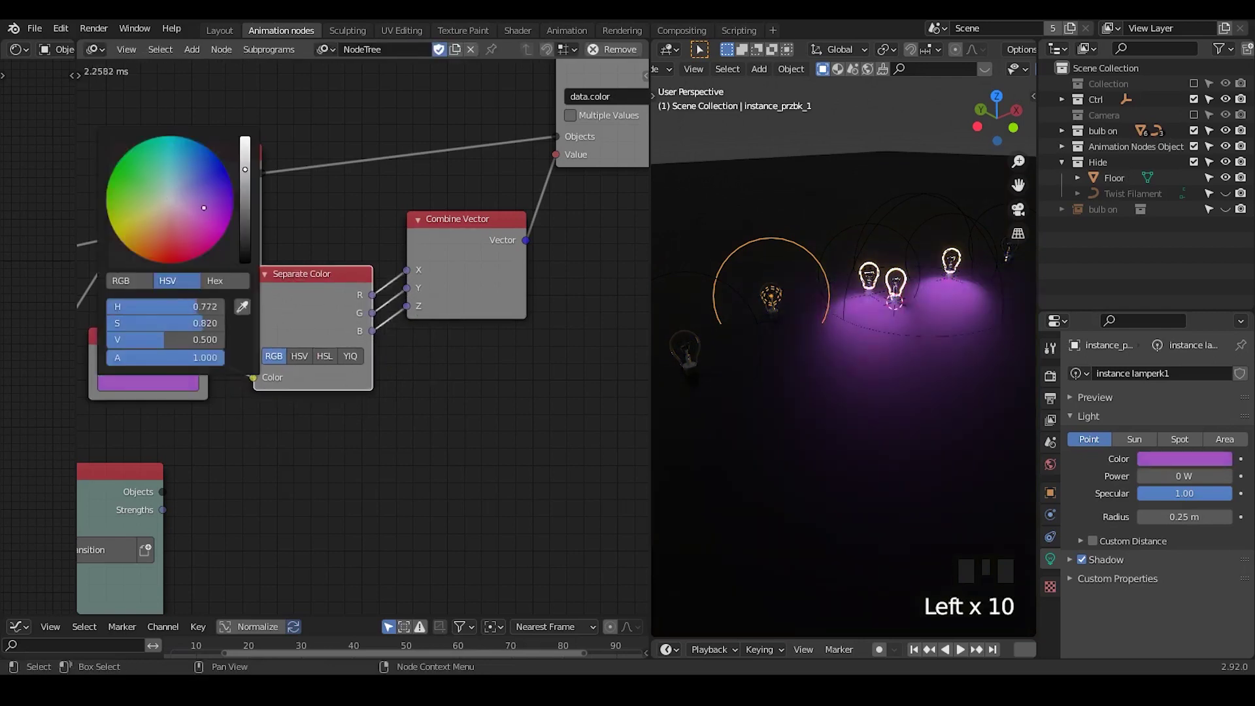
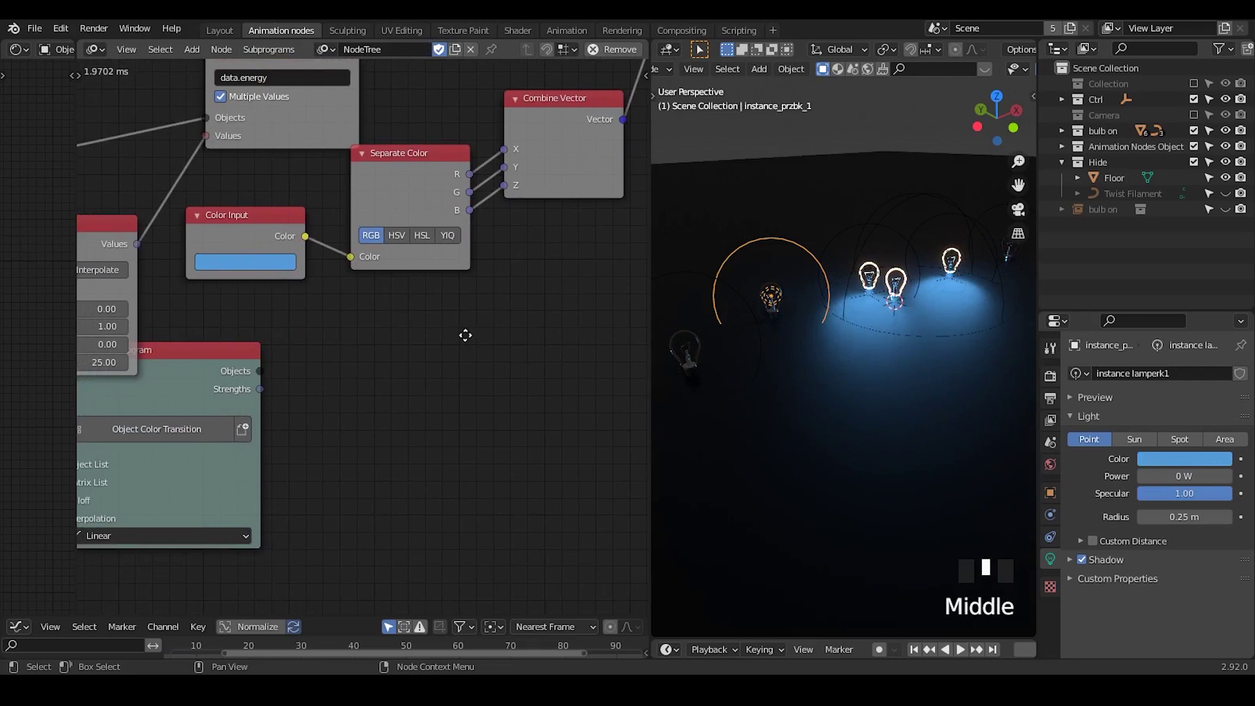
pyautogui.click(218, 372)
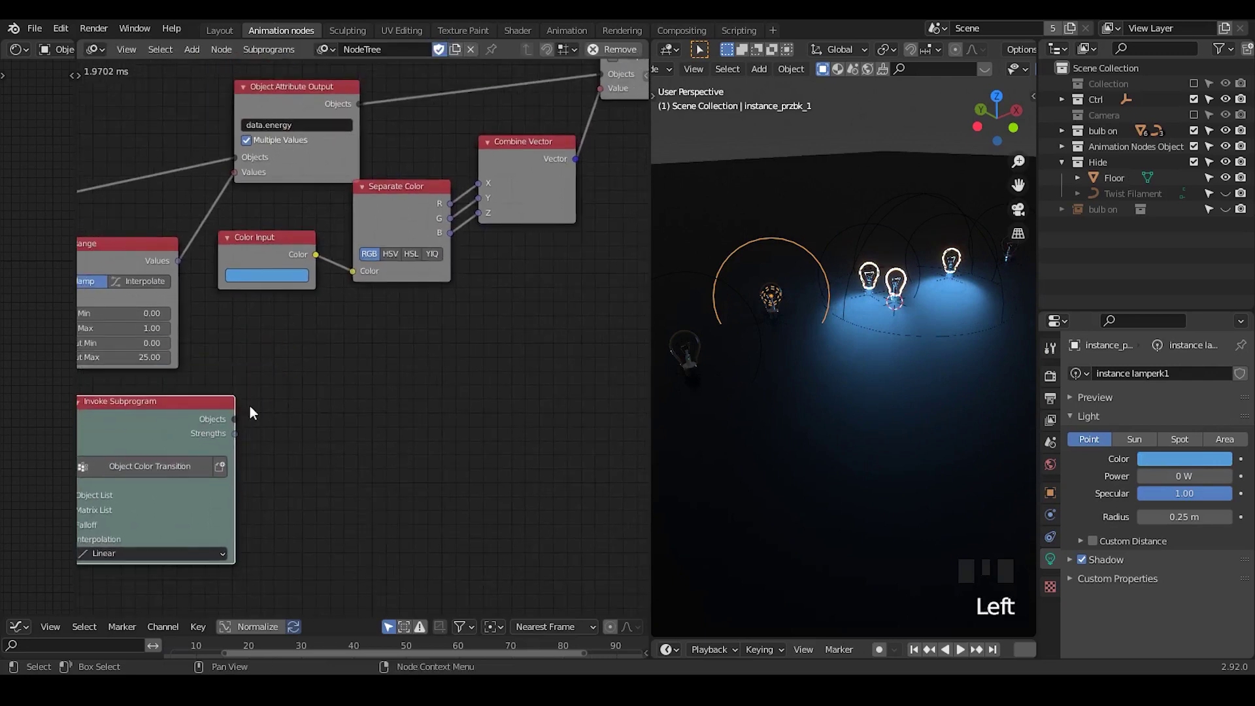
# Add a Random Color node into Separate Color, then select Twist Filament in the Outliner.
pyautogui.press('ctrl+a')
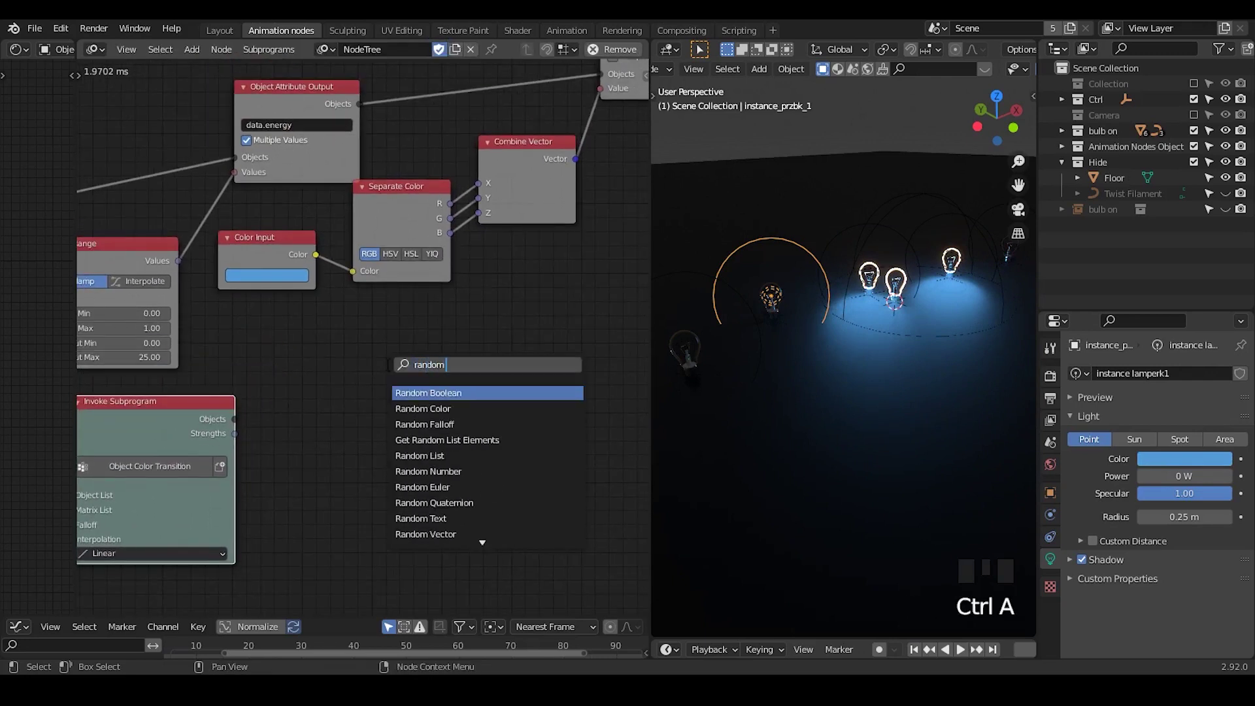
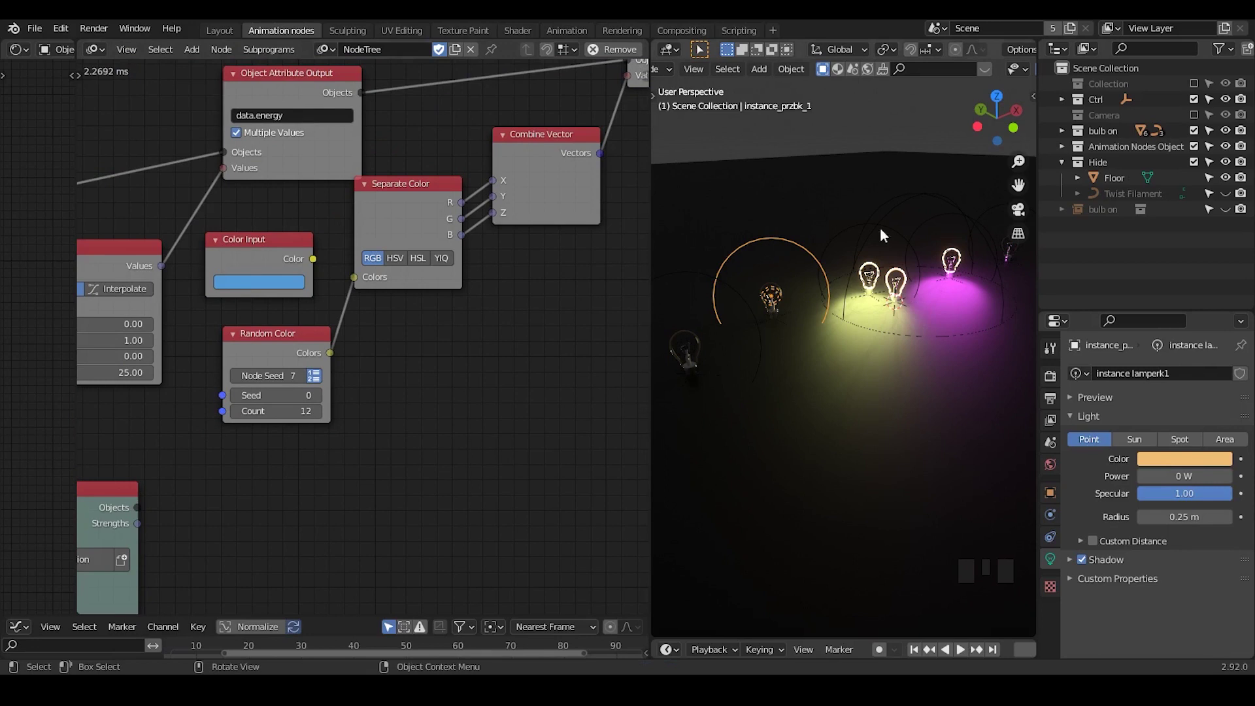
pyautogui.click(1196, 172)
pyautogui.click(1198, 171)
pyautogui.click(1117, 207)
pyautogui.moveTo(1131, 202); pyautogui.dragTo(1117, 148)
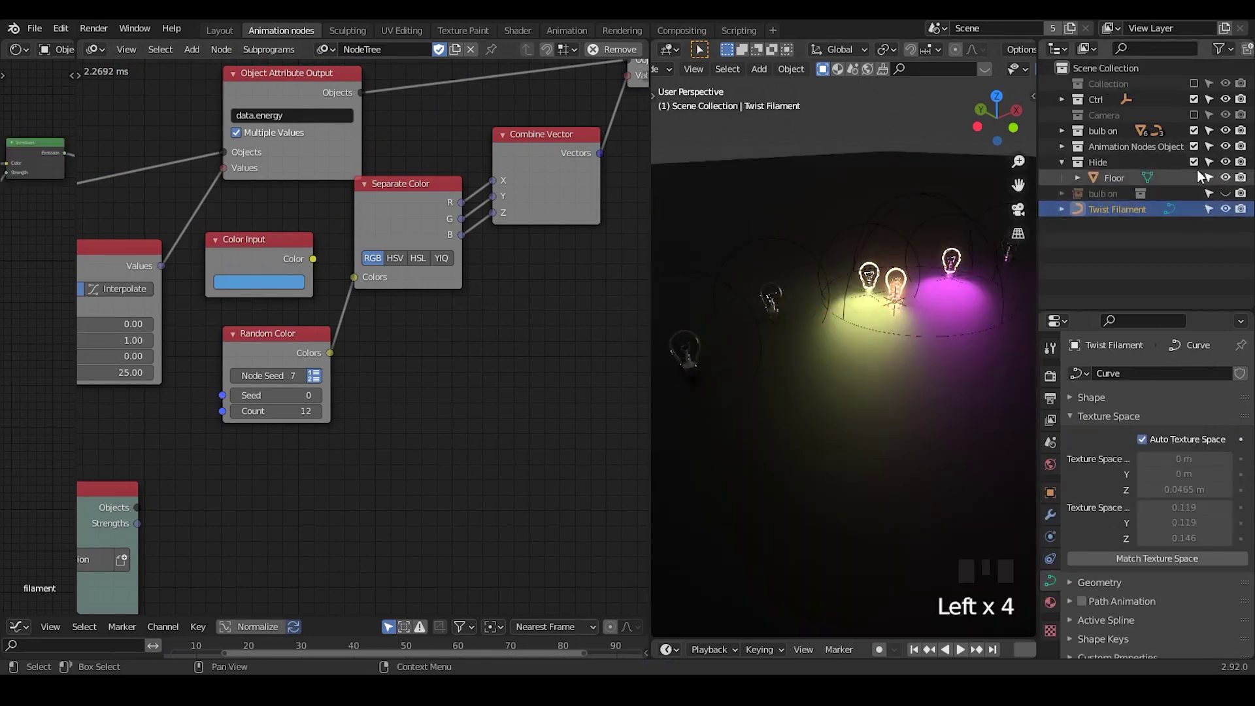
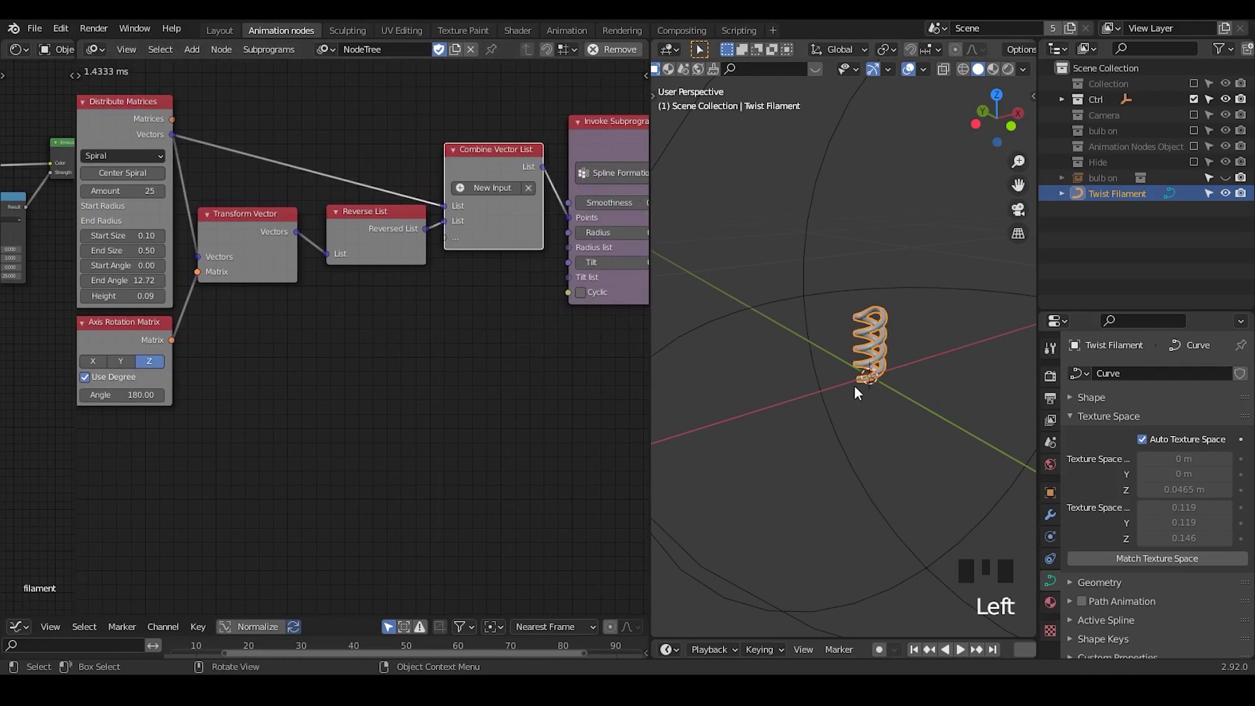
# Move the Twist Filament object into the bulb on collection in the Outliner.
pyautogui.moveTo(870, 362); pyautogui.dragTo(909, 427)
pyautogui.scroll(3)
pyautogui.moveTo(877, 408); pyautogui.dragTo(1199, 135)
pyautogui.click(1199, 135)
pyautogui.click(1069, 130)
pyautogui.click(1082, 148)
pyautogui.click(1121, 211)
pyautogui.moveTo(879, 362); pyautogui.dragTo(870, 296)
pyautogui.press('g')
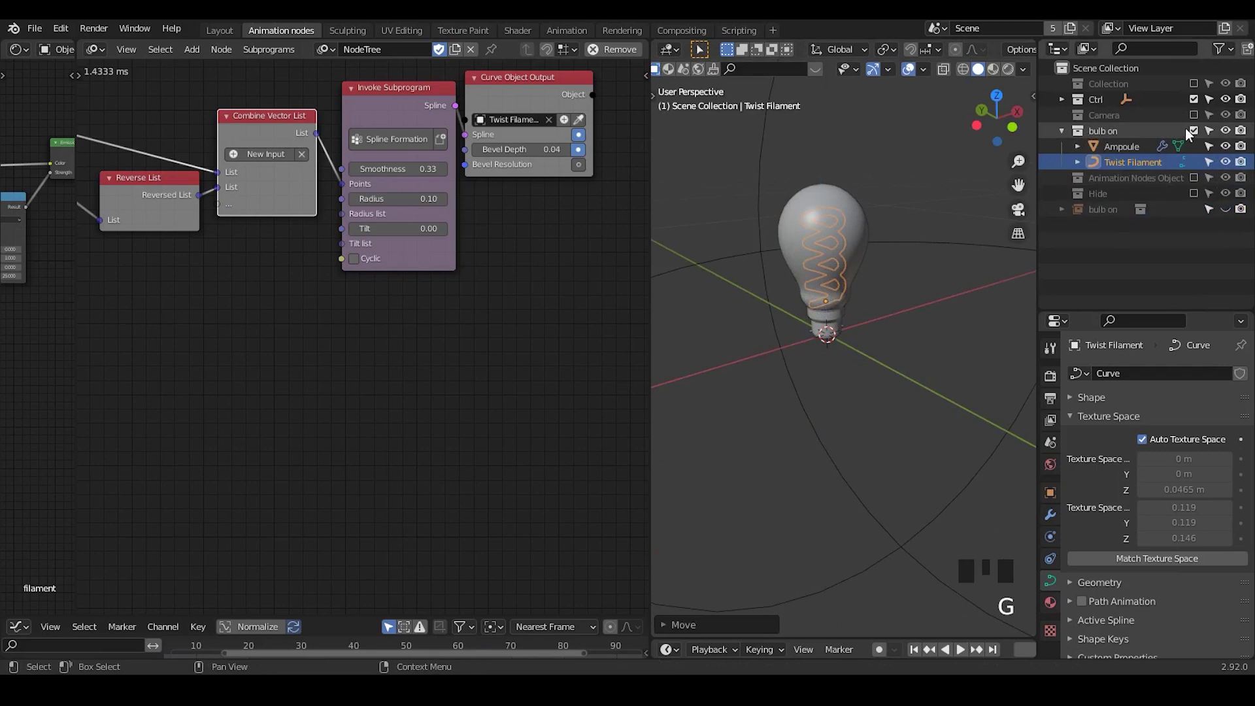
# Show the bulb row again, select the Controller and start moving it along X.
pyautogui.click(1238, 215)
pyautogui.click(1199, 137)
pyautogui.click(1015, 74)
pyautogui.moveTo(882, 288); pyautogui.dragTo(1232, 184)
pyautogui.click(1232, 183)
pyautogui.click(1200, 154)
pyautogui.moveTo(869, 279); pyautogui.dragTo(853, 243)
pyautogui.click(854, 244)
pyautogui.click(848, 212)
pyautogui.press('g')
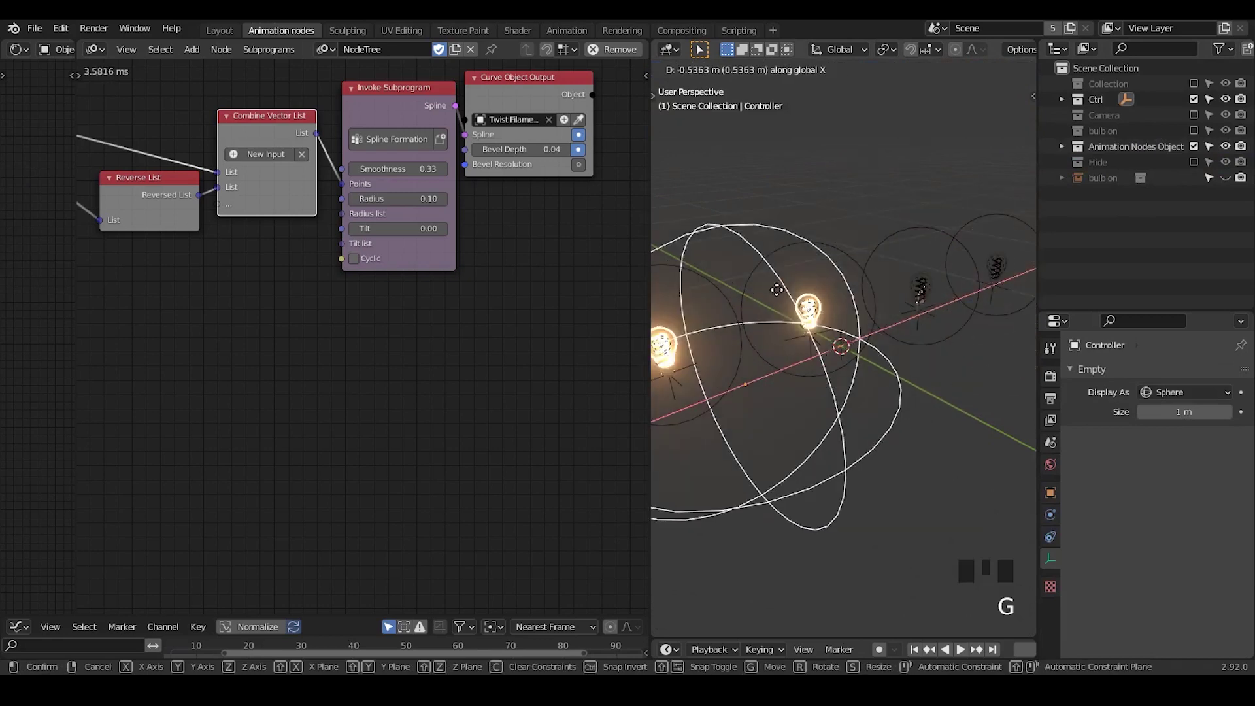